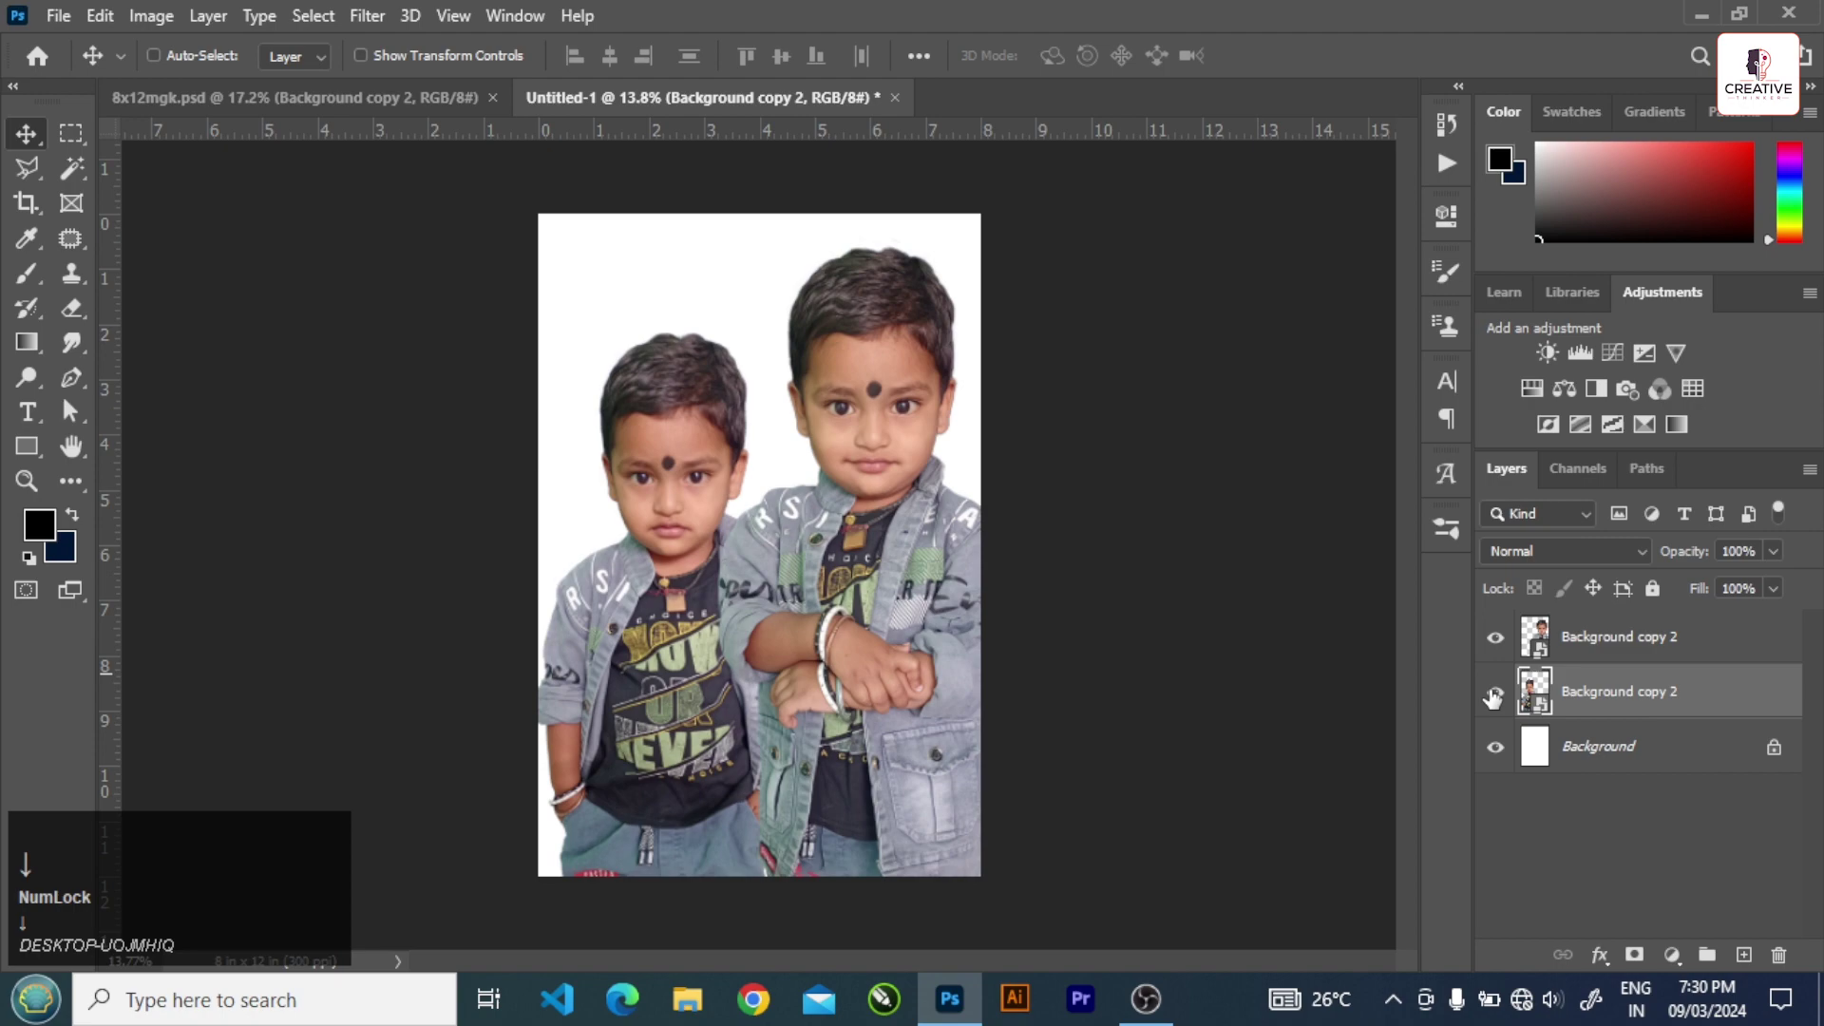
# - Scroll the Camera Raw panel while adjusting the older boy's orange saturation to -7
pyautogui.scroll(3)
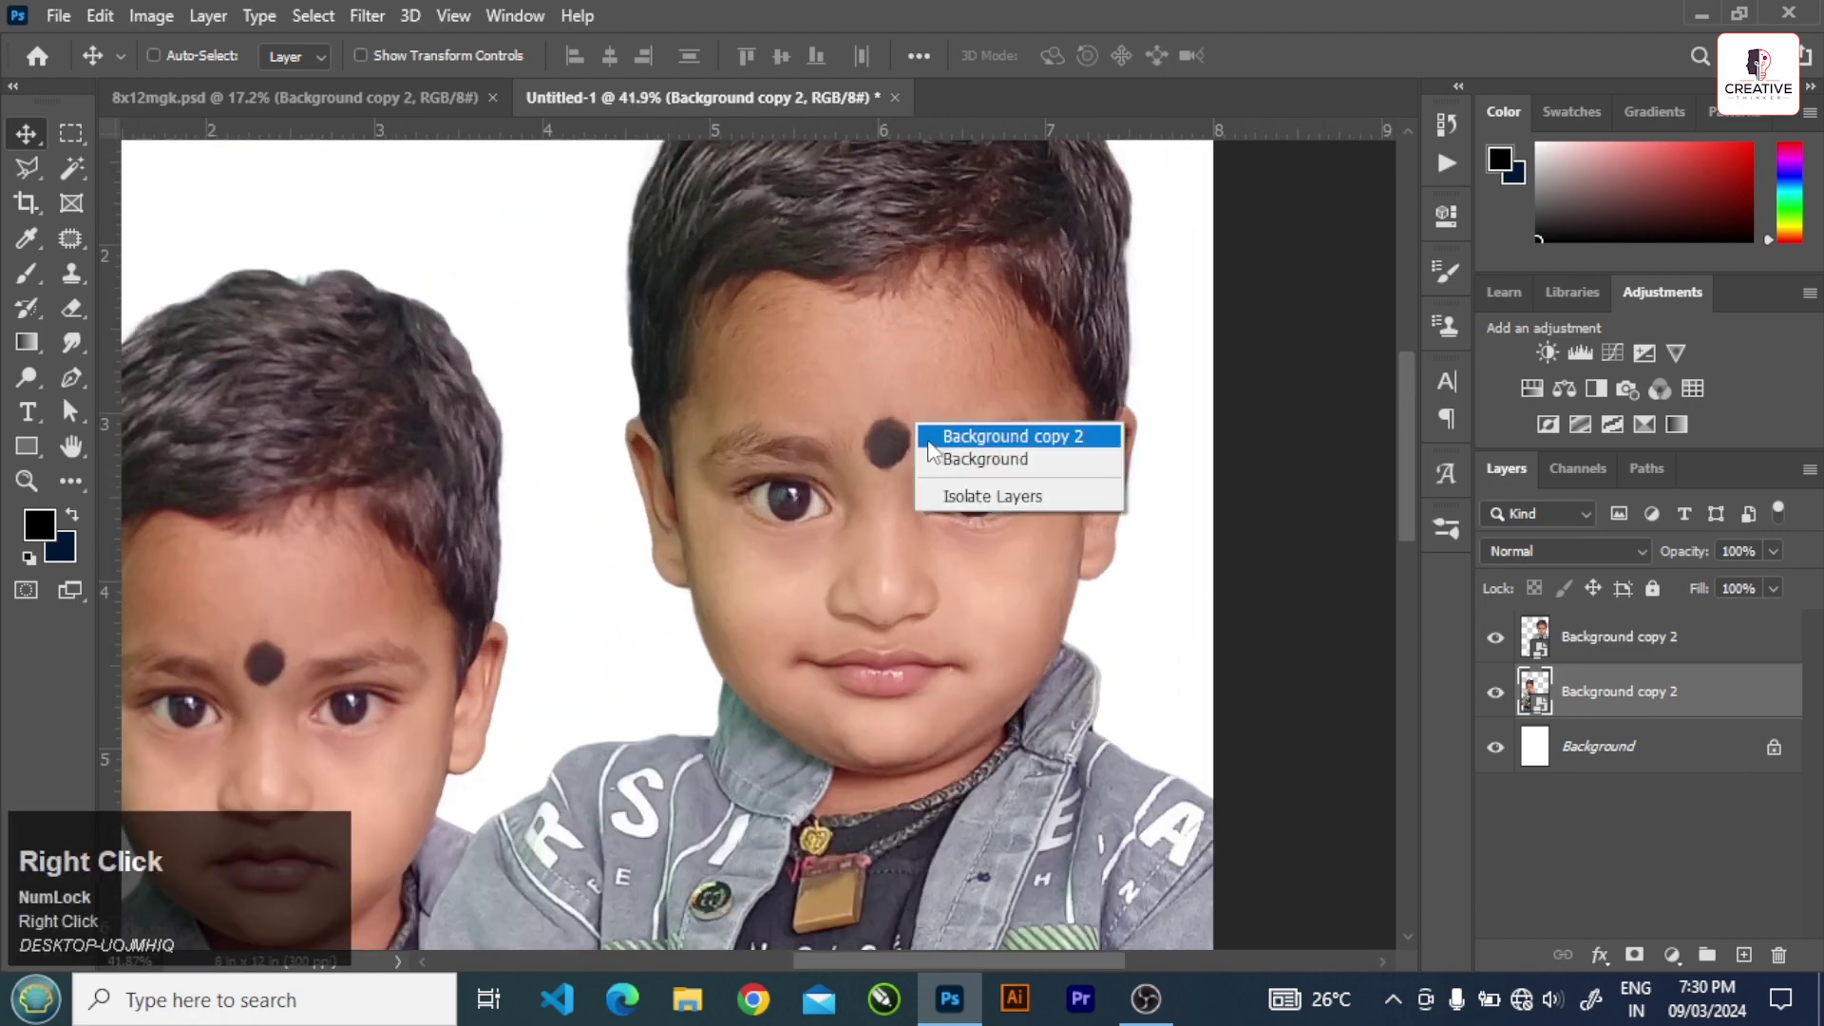
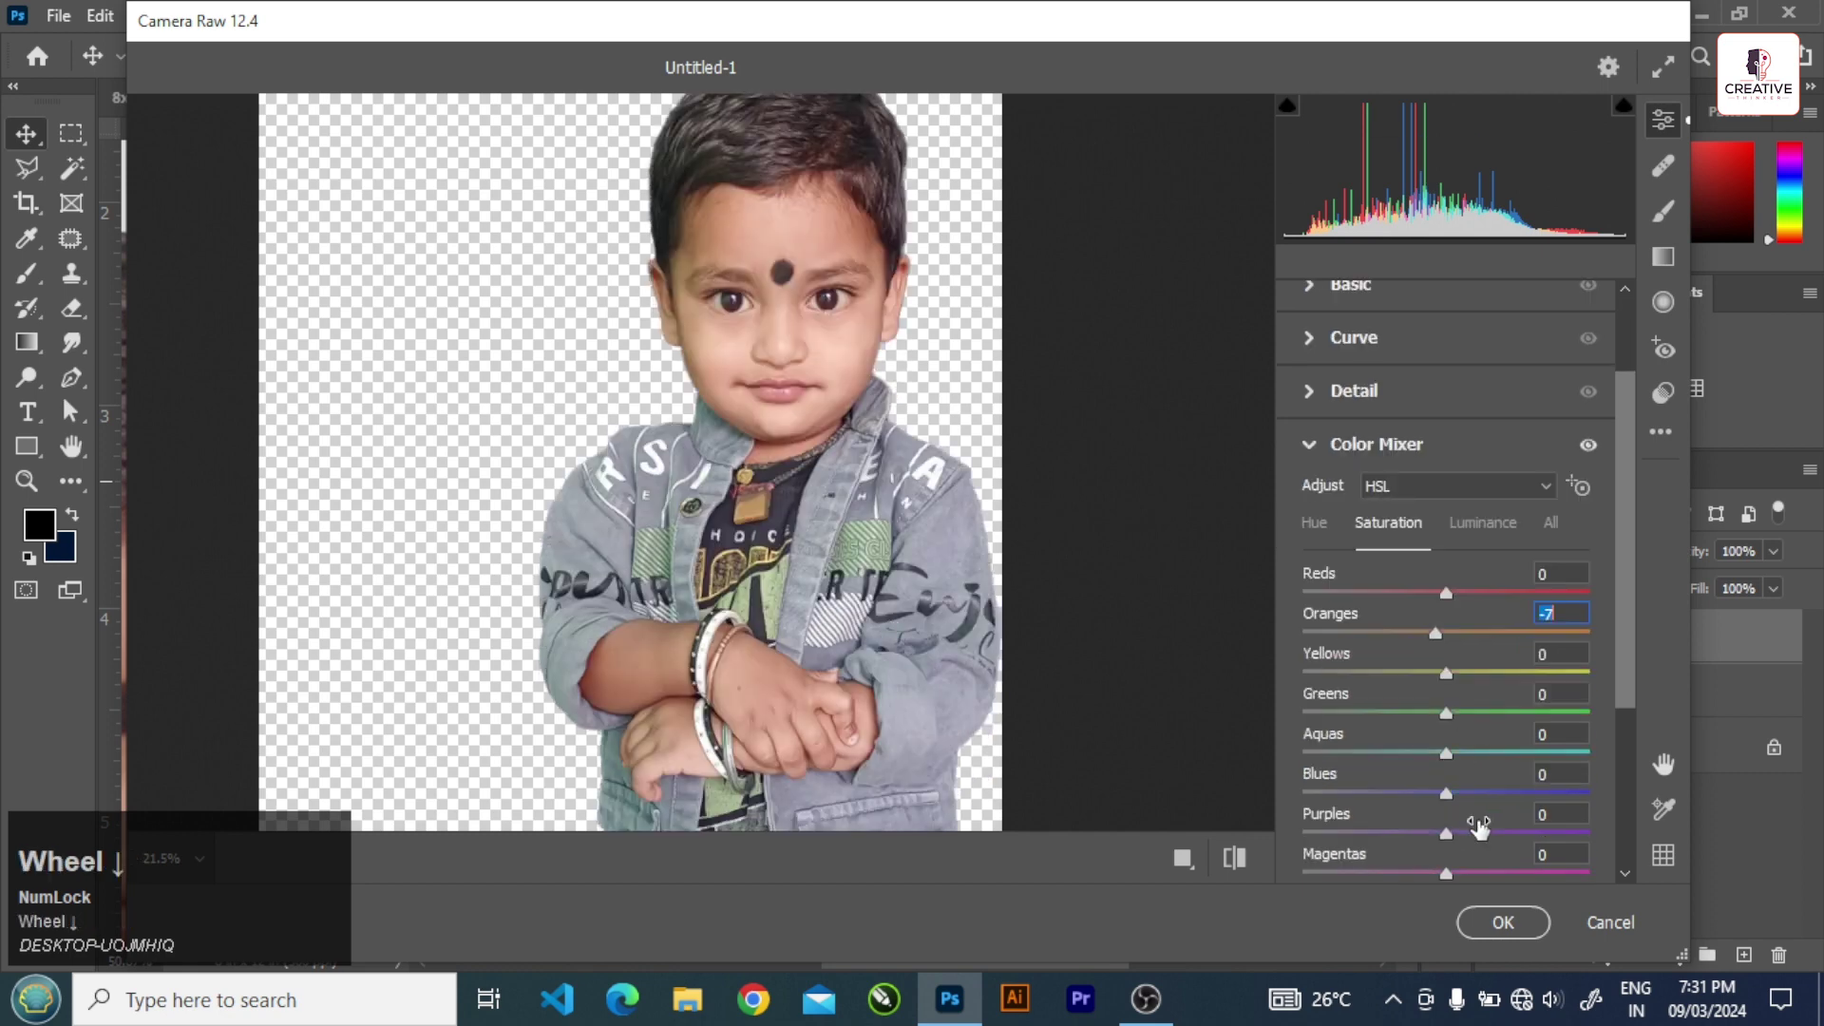
# - In Camera Raw Basic, set the older boy's temperature to -5 and blacks to -7, then reach the saturation field
pyautogui.click(1496, 797)
pyautogui.scroll(-3)
pyautogui.click(1476, 815)
pyautogui.scroll(3)
pyautogui.click(1385, 577)
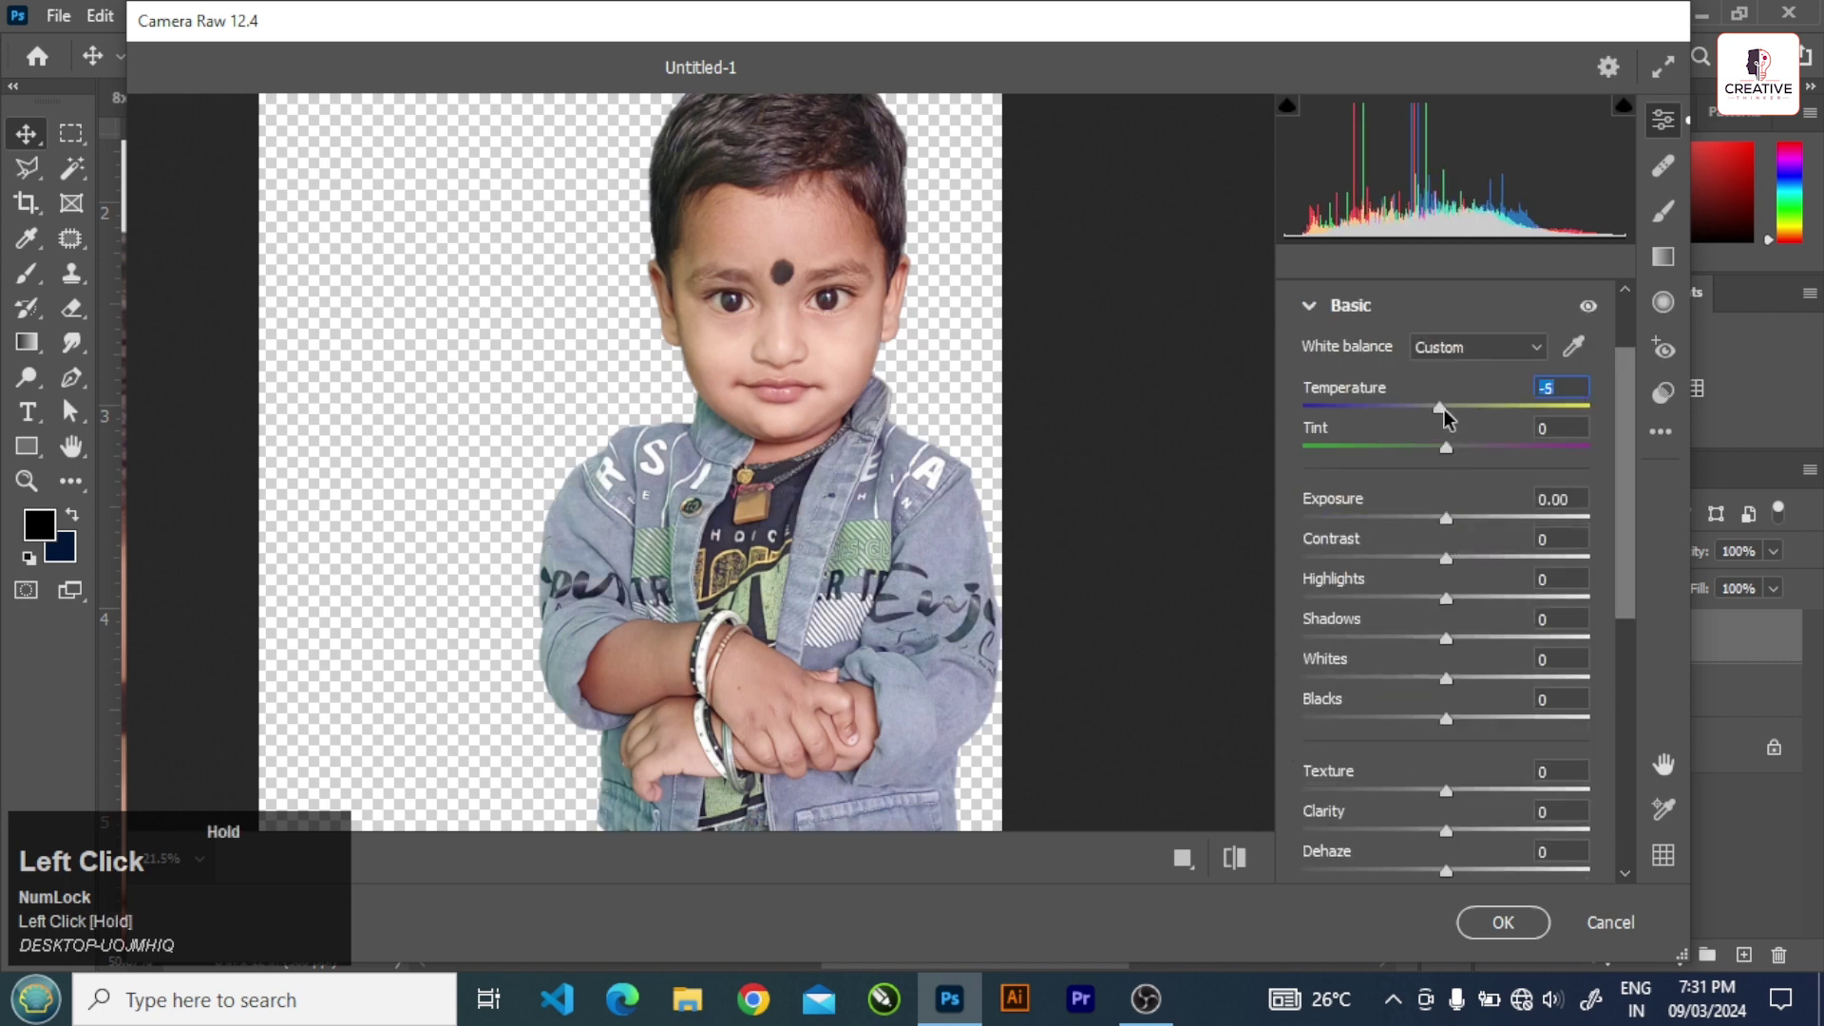
pyautogui.scroll(3)
pyautogui.scroll(-3)
pyautogui.click(1452, 721)
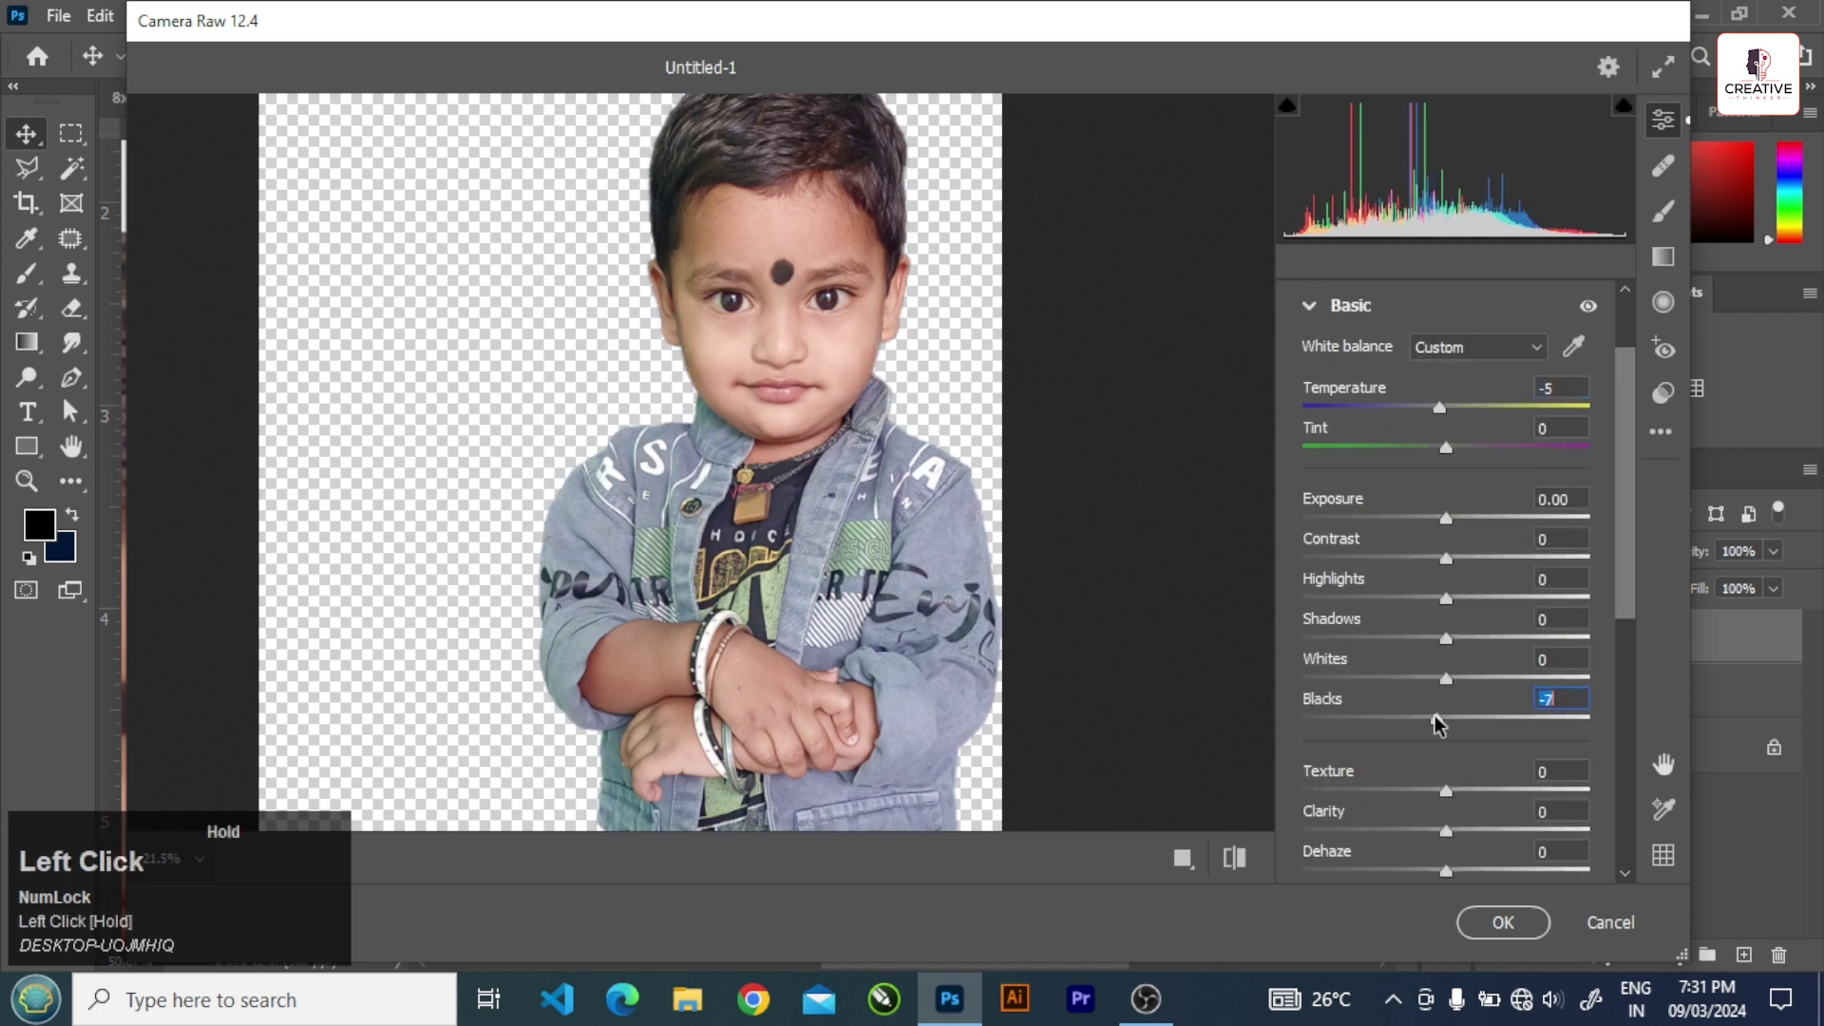
pyautogui.scroll(-3)
pyautogui.click(1496, 849)
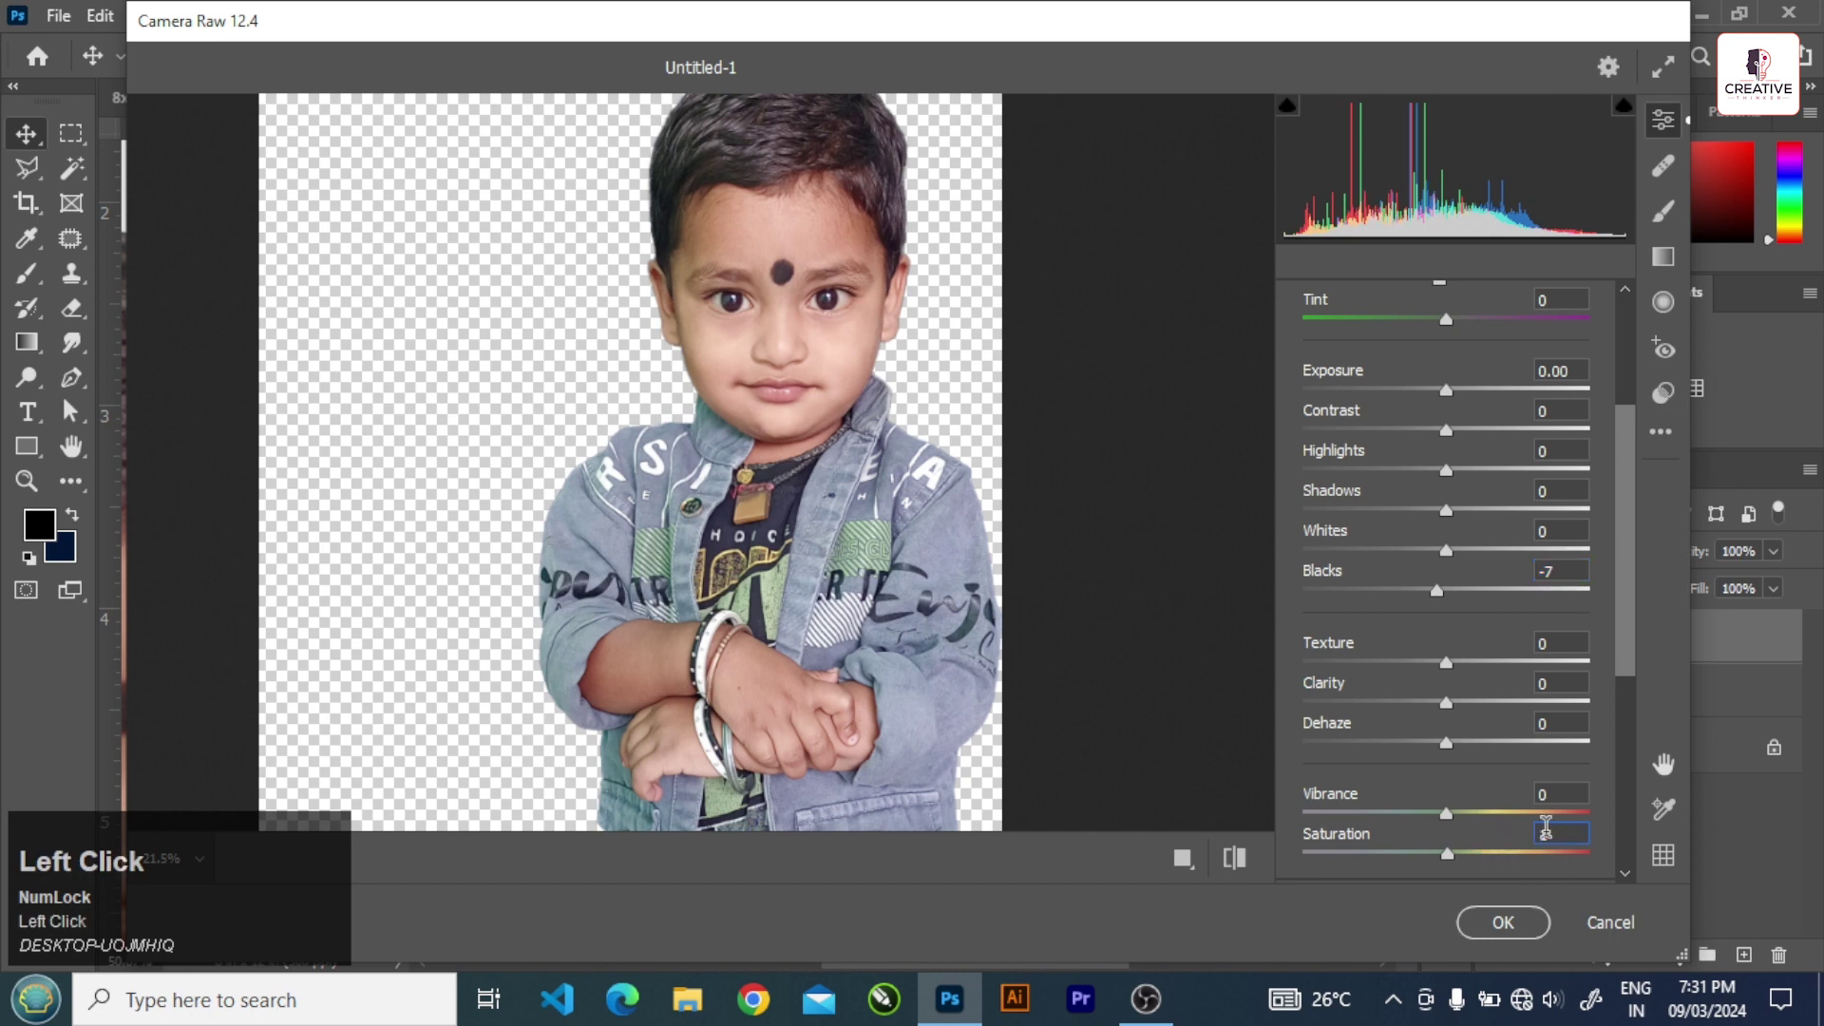
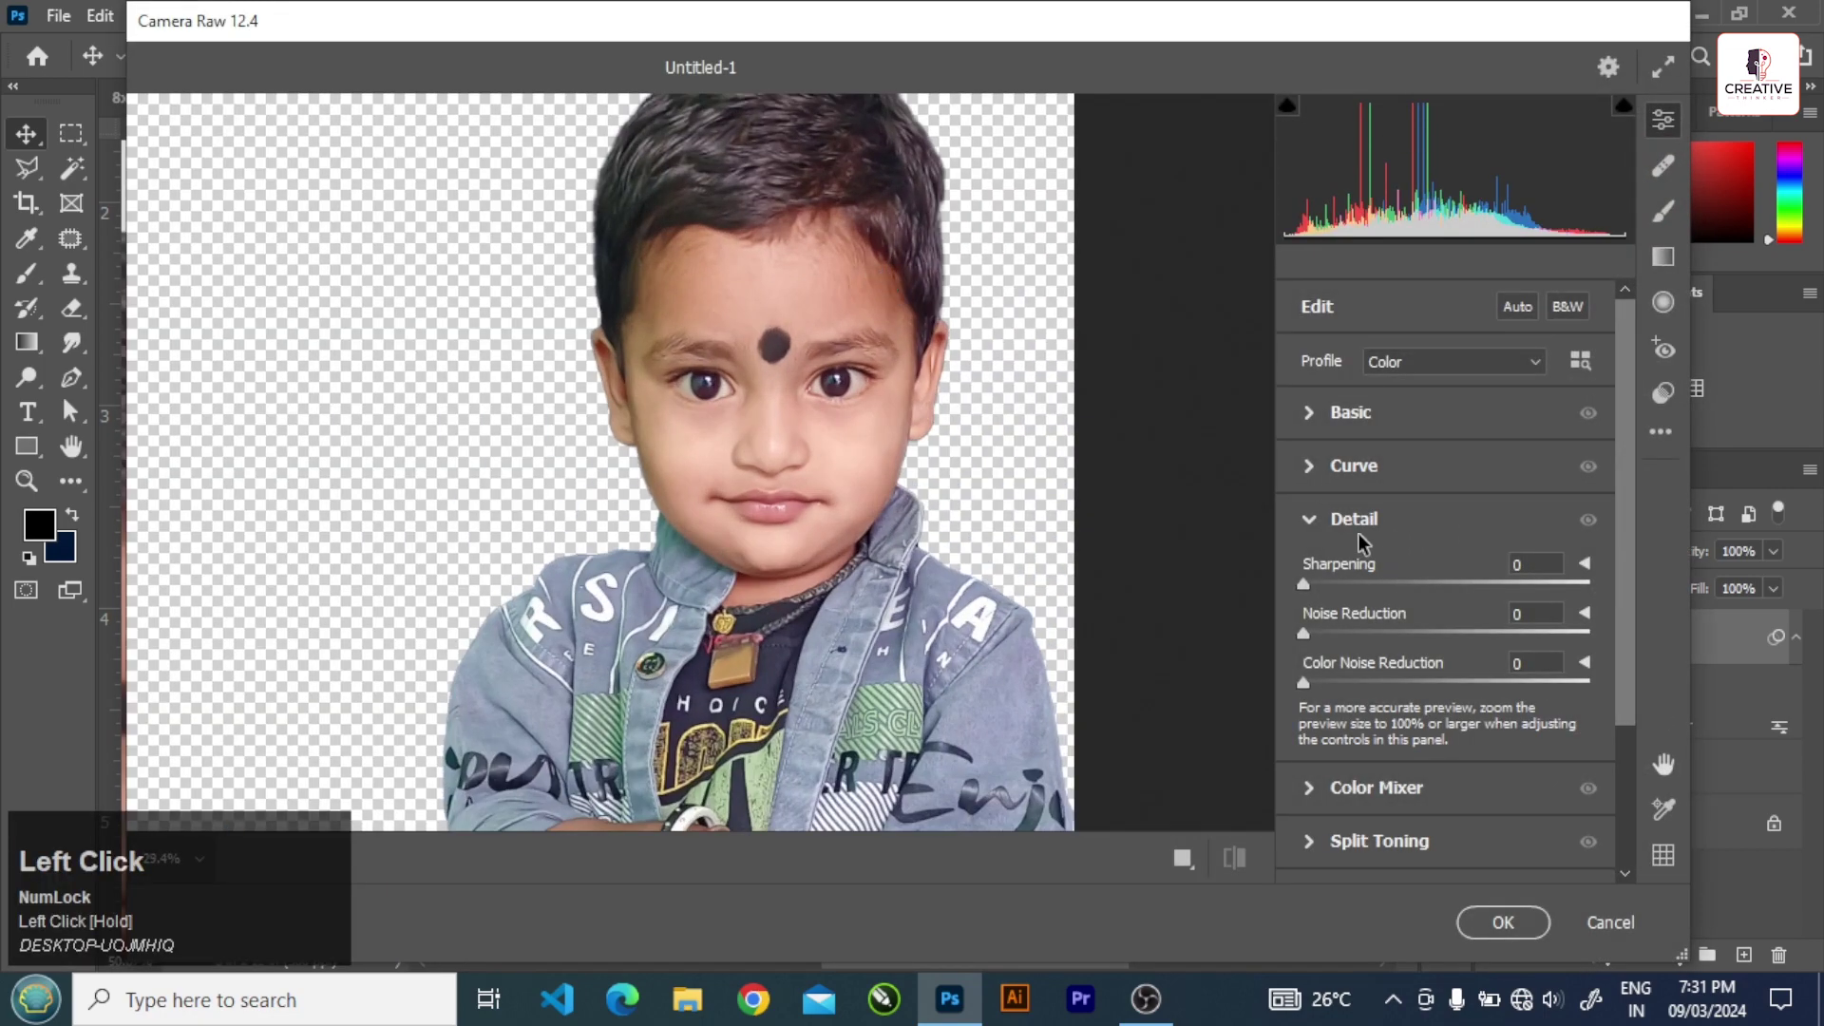
# - Drag Vibrance down to -100 to drain the colour from the older boy's photo
pyautogui.scroll(-3)
pyautogui.moveTo(1450, 819); pyautogui.dragTo(1446, 622)
pyautogui.scroll(3)
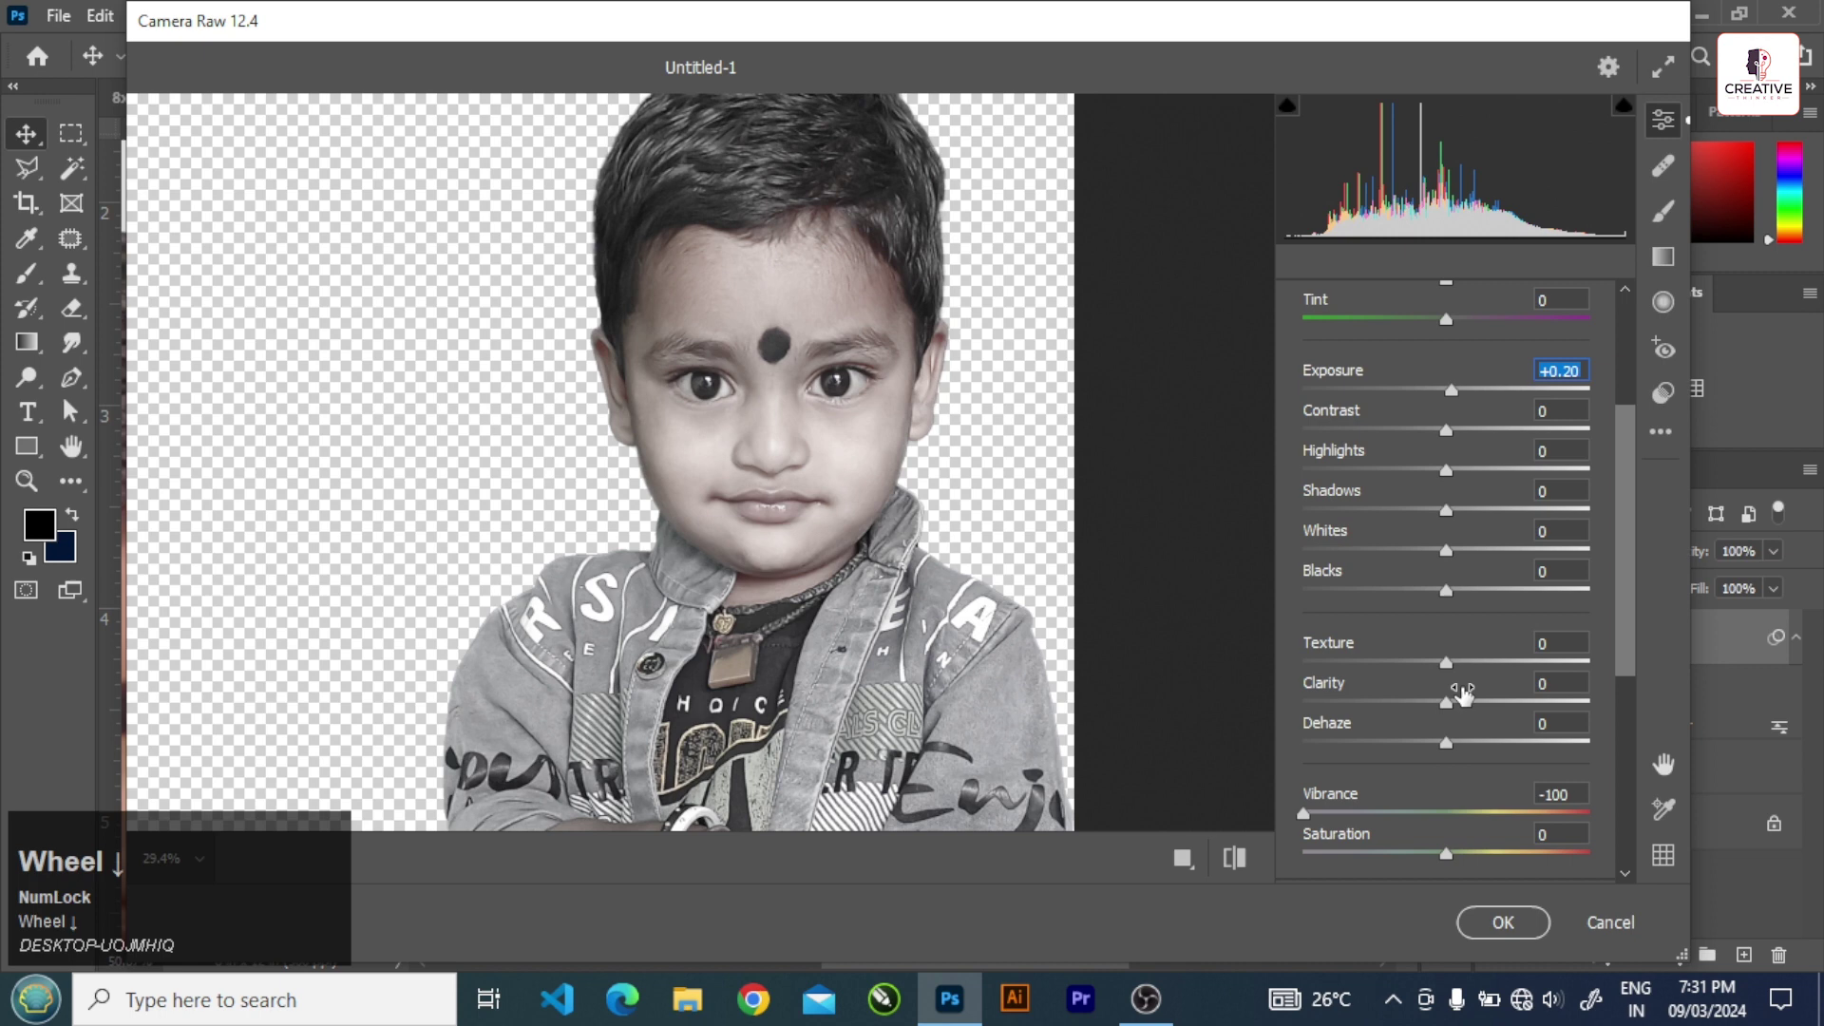
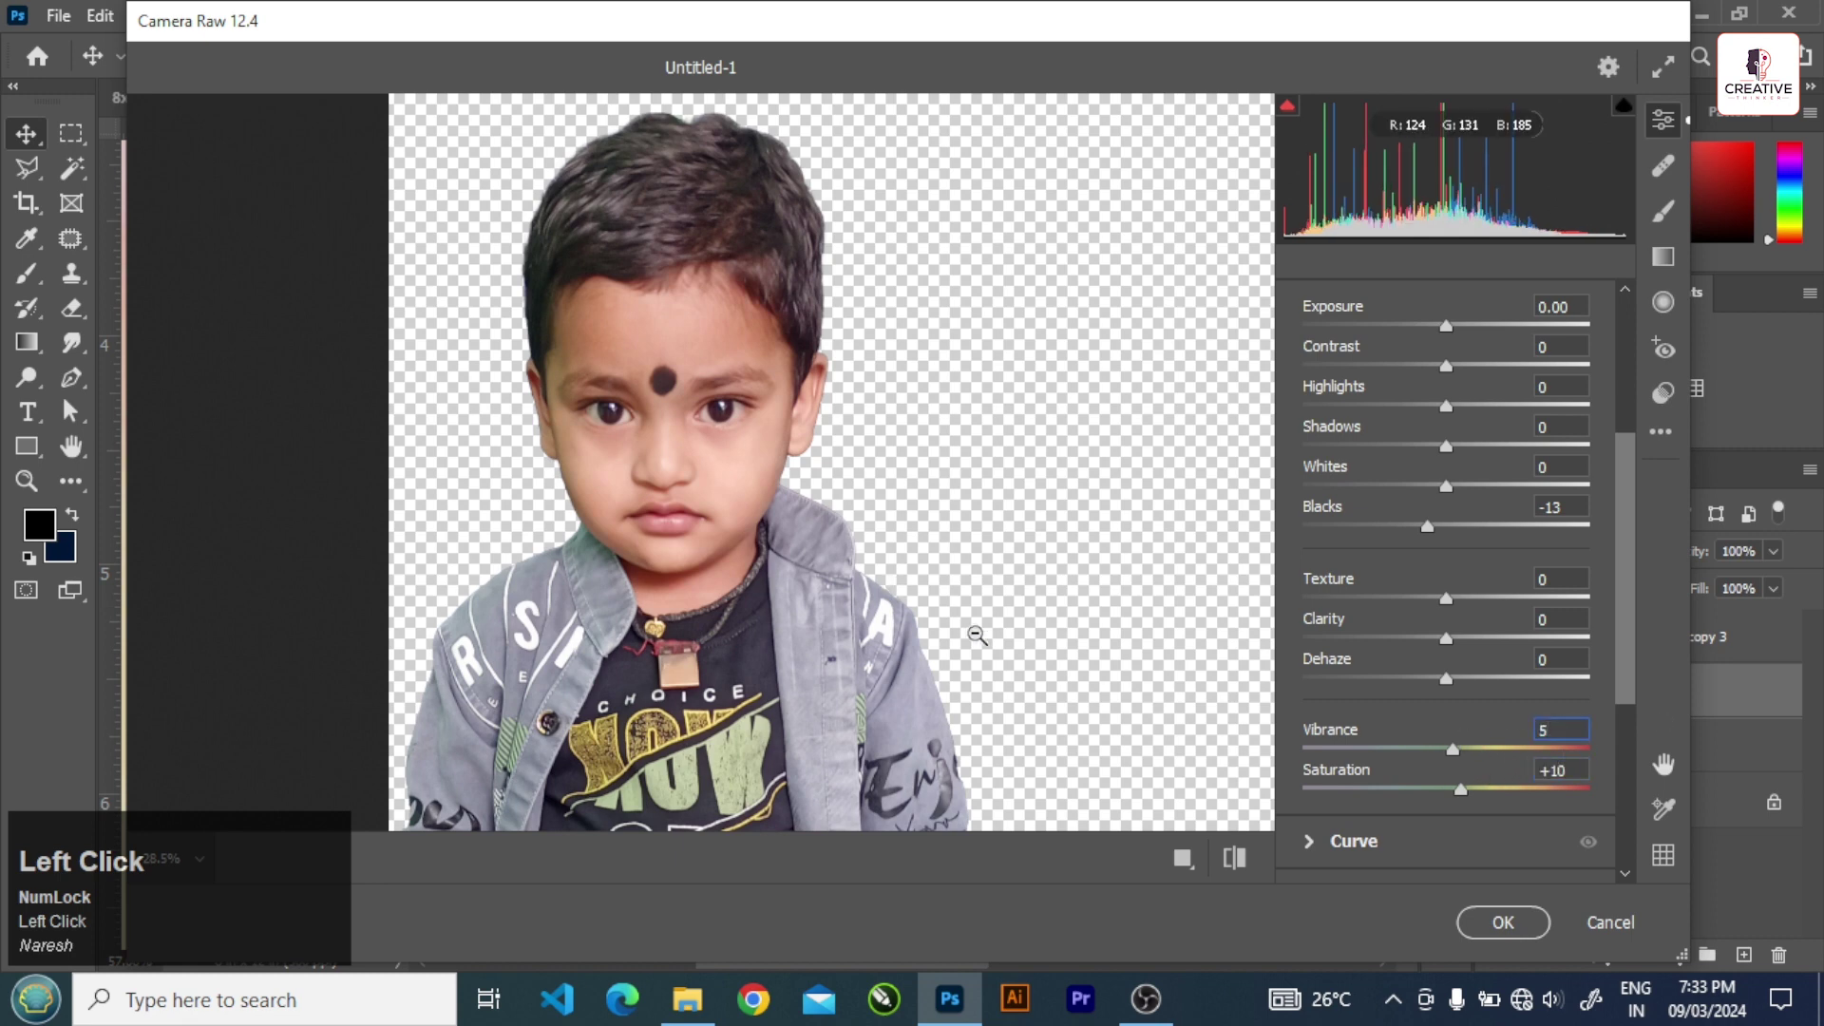
# - Give the younger boy vibrance +5 and saturation +10 in Camera Raw and apply with OK
pyautogui.scroll(3)
pyautogui.moveTo(1452, 349); pyautogui.dragTo(1498, 585)
pyautogui.scroll(3)
pyautogui.click(1344, 379)
pyautogui.scroll(-3)
pyautogui.click(1267, 822)
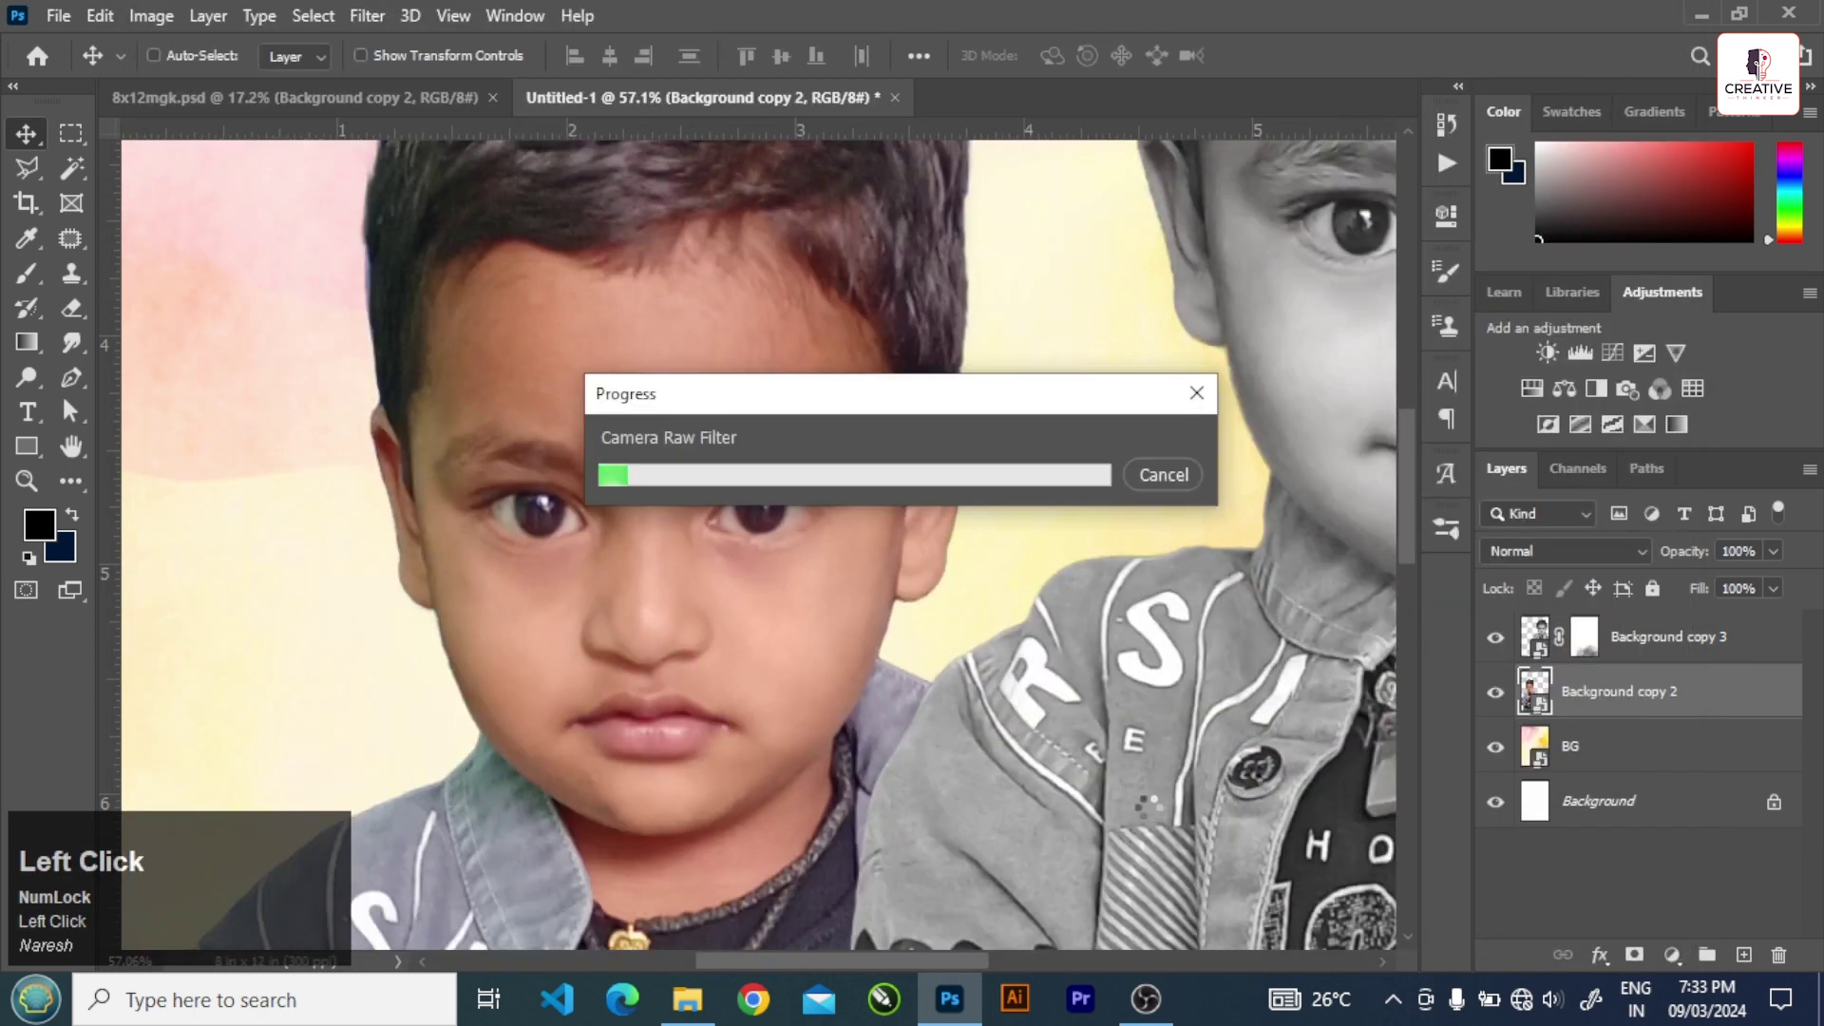
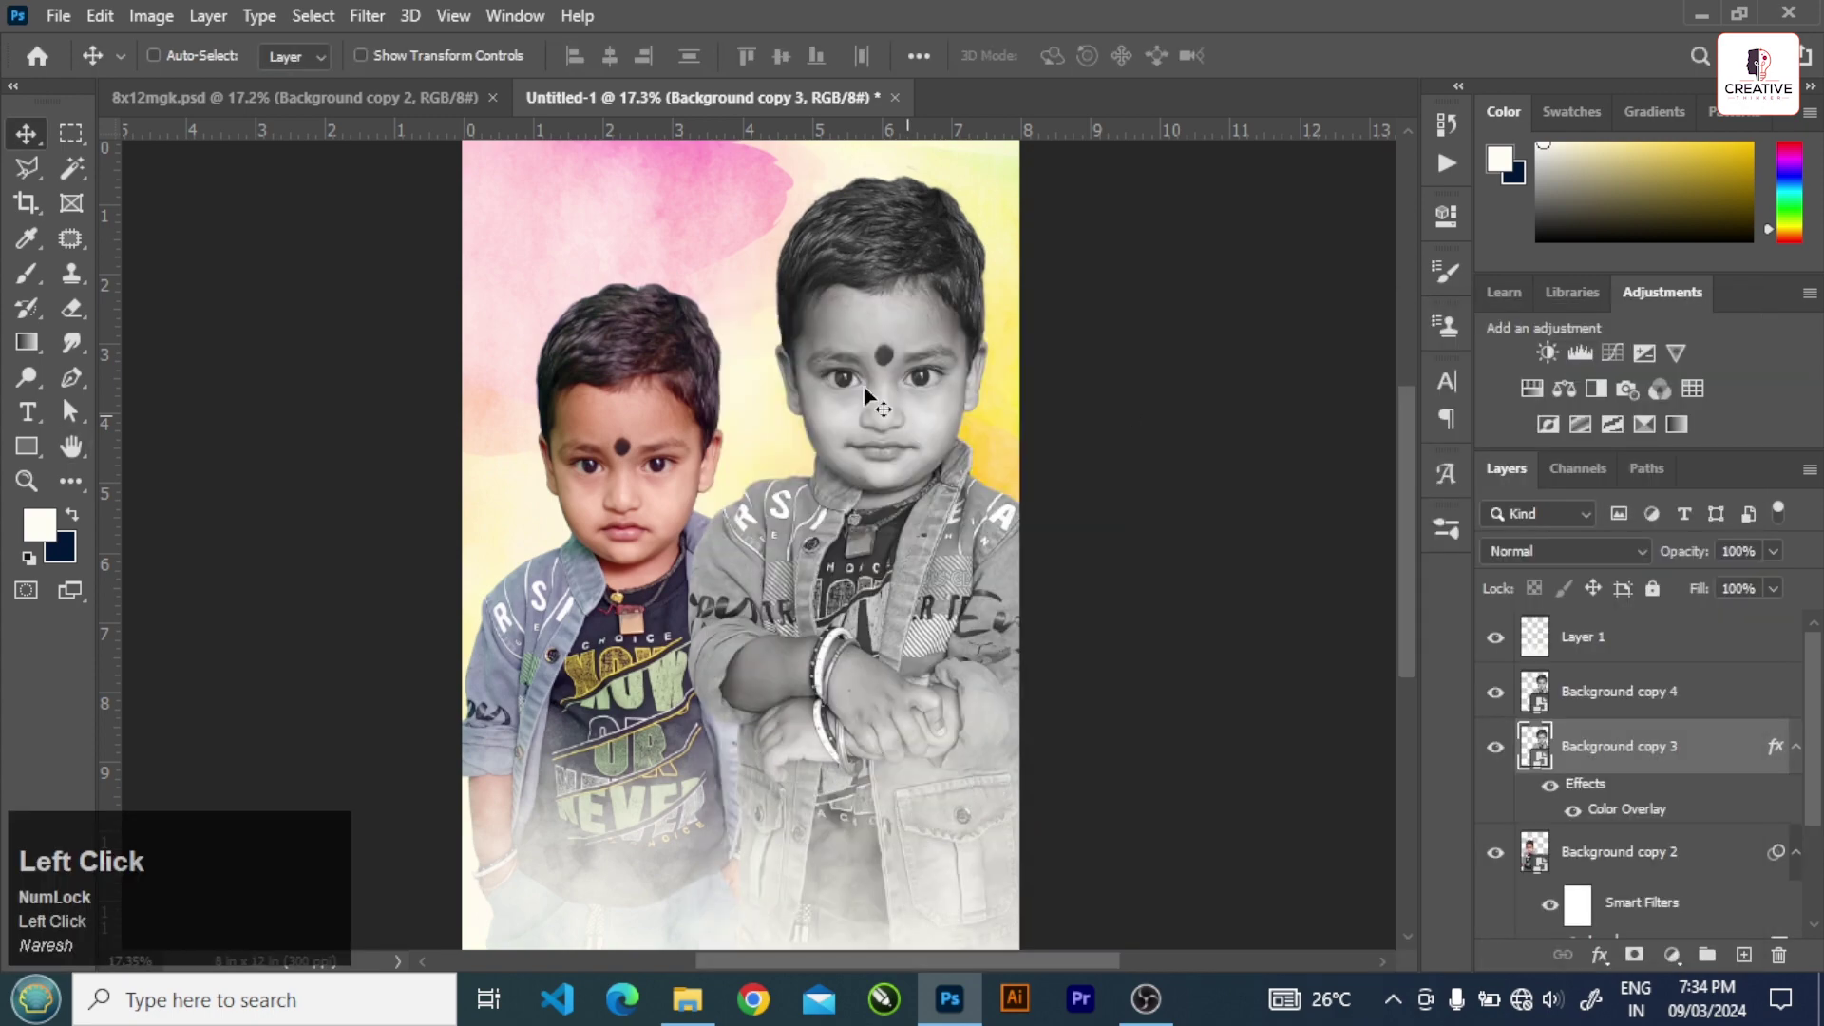
# - Zoom onto the older boy's face and adjust the view while building his white outline copy
pyautogui.scroll(3)
pyautogui.press('Left')
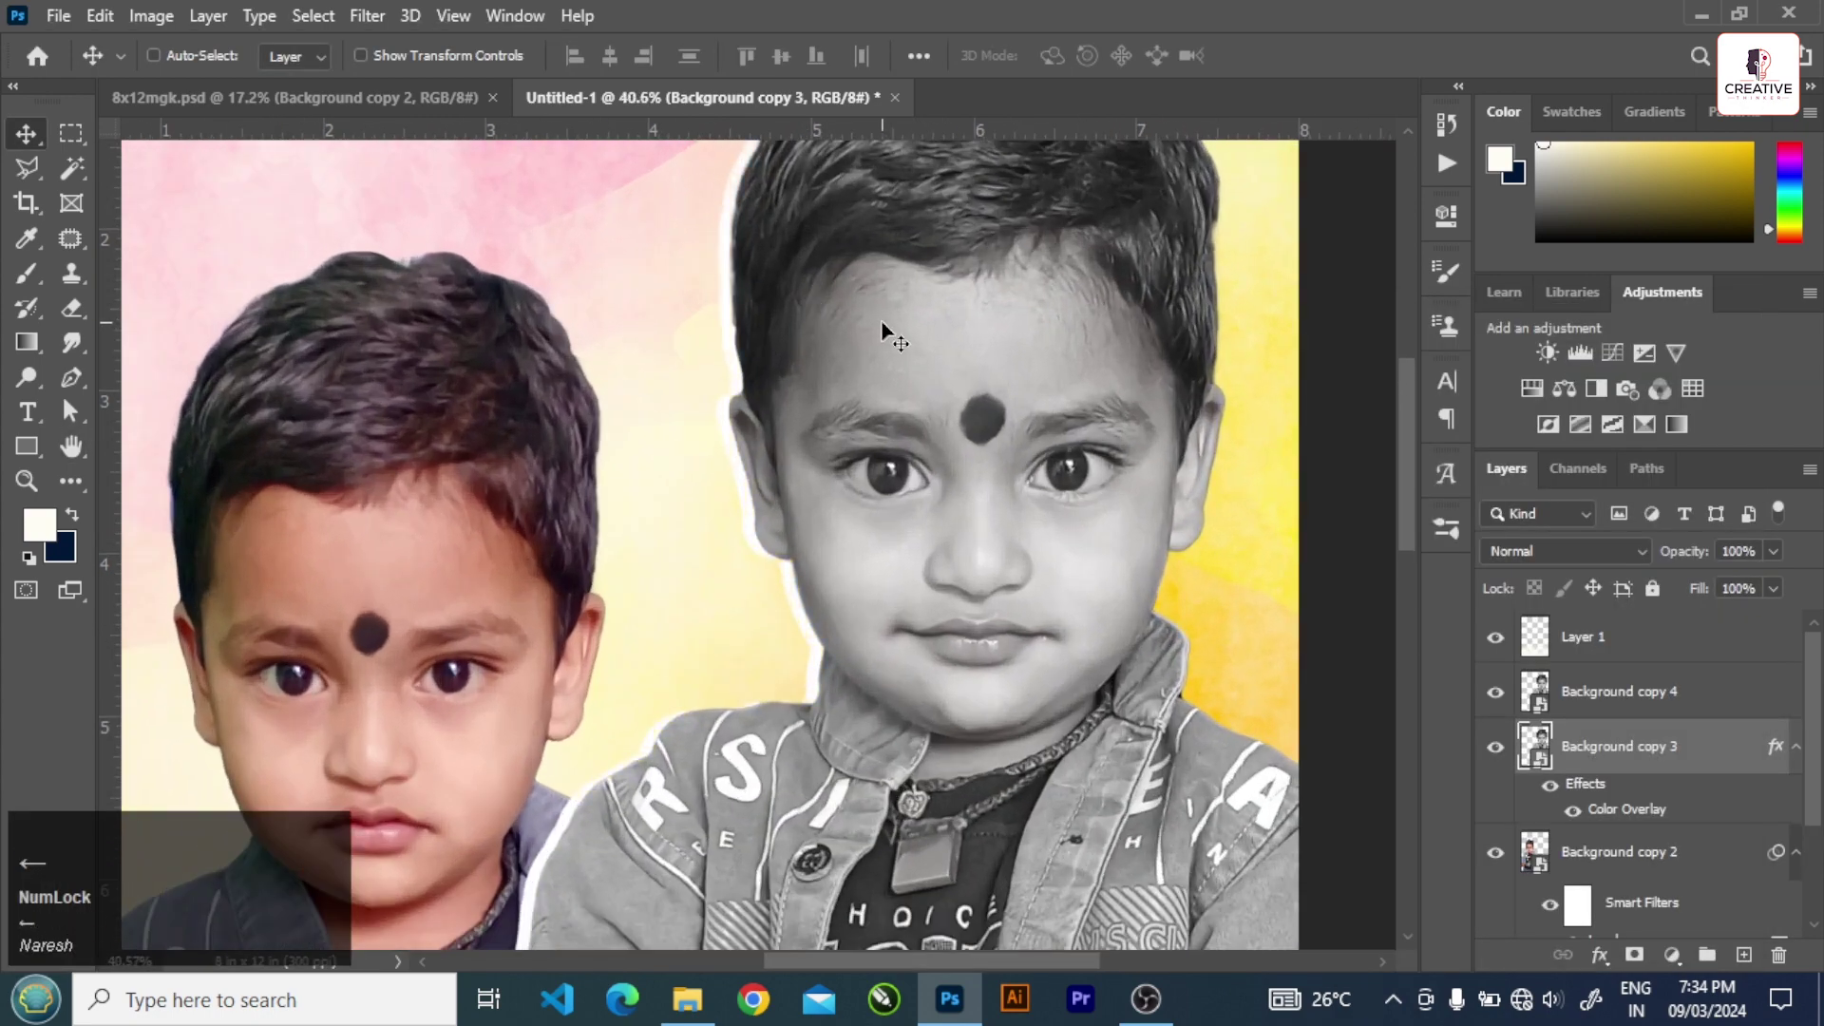
pyautogui.scroll(3)
pyautogui.scroll(-3)
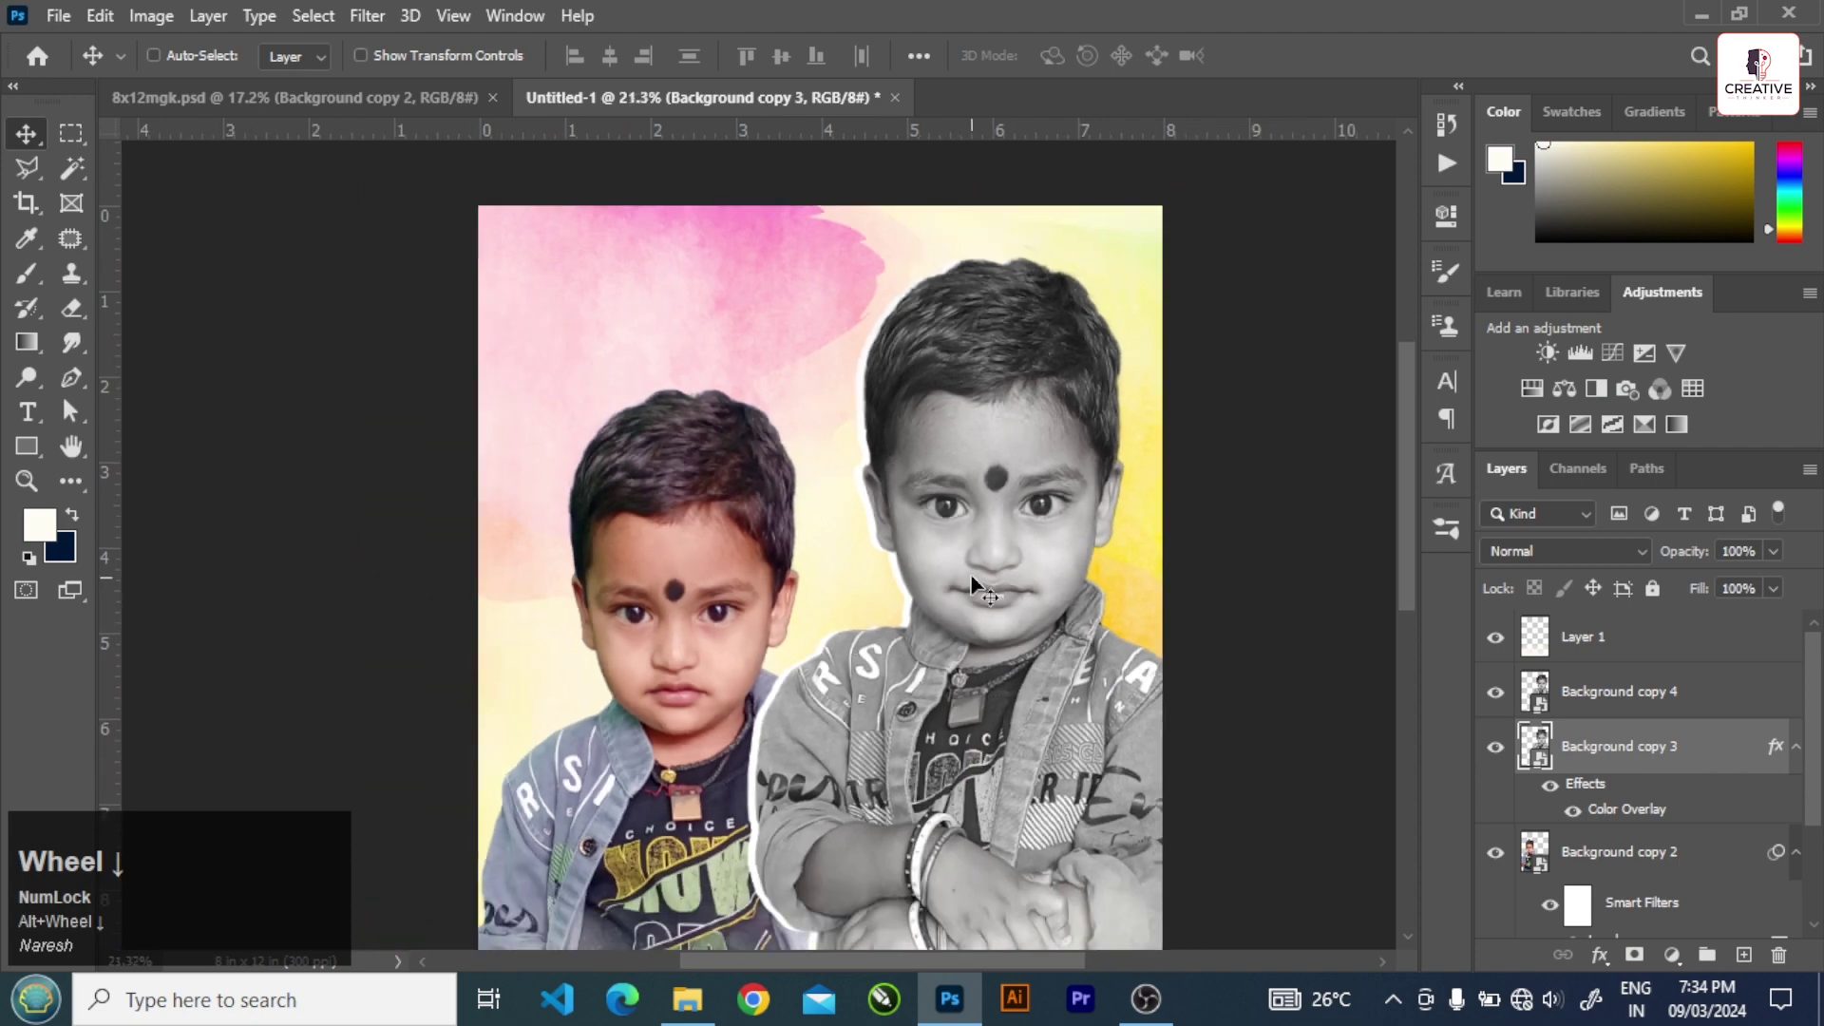
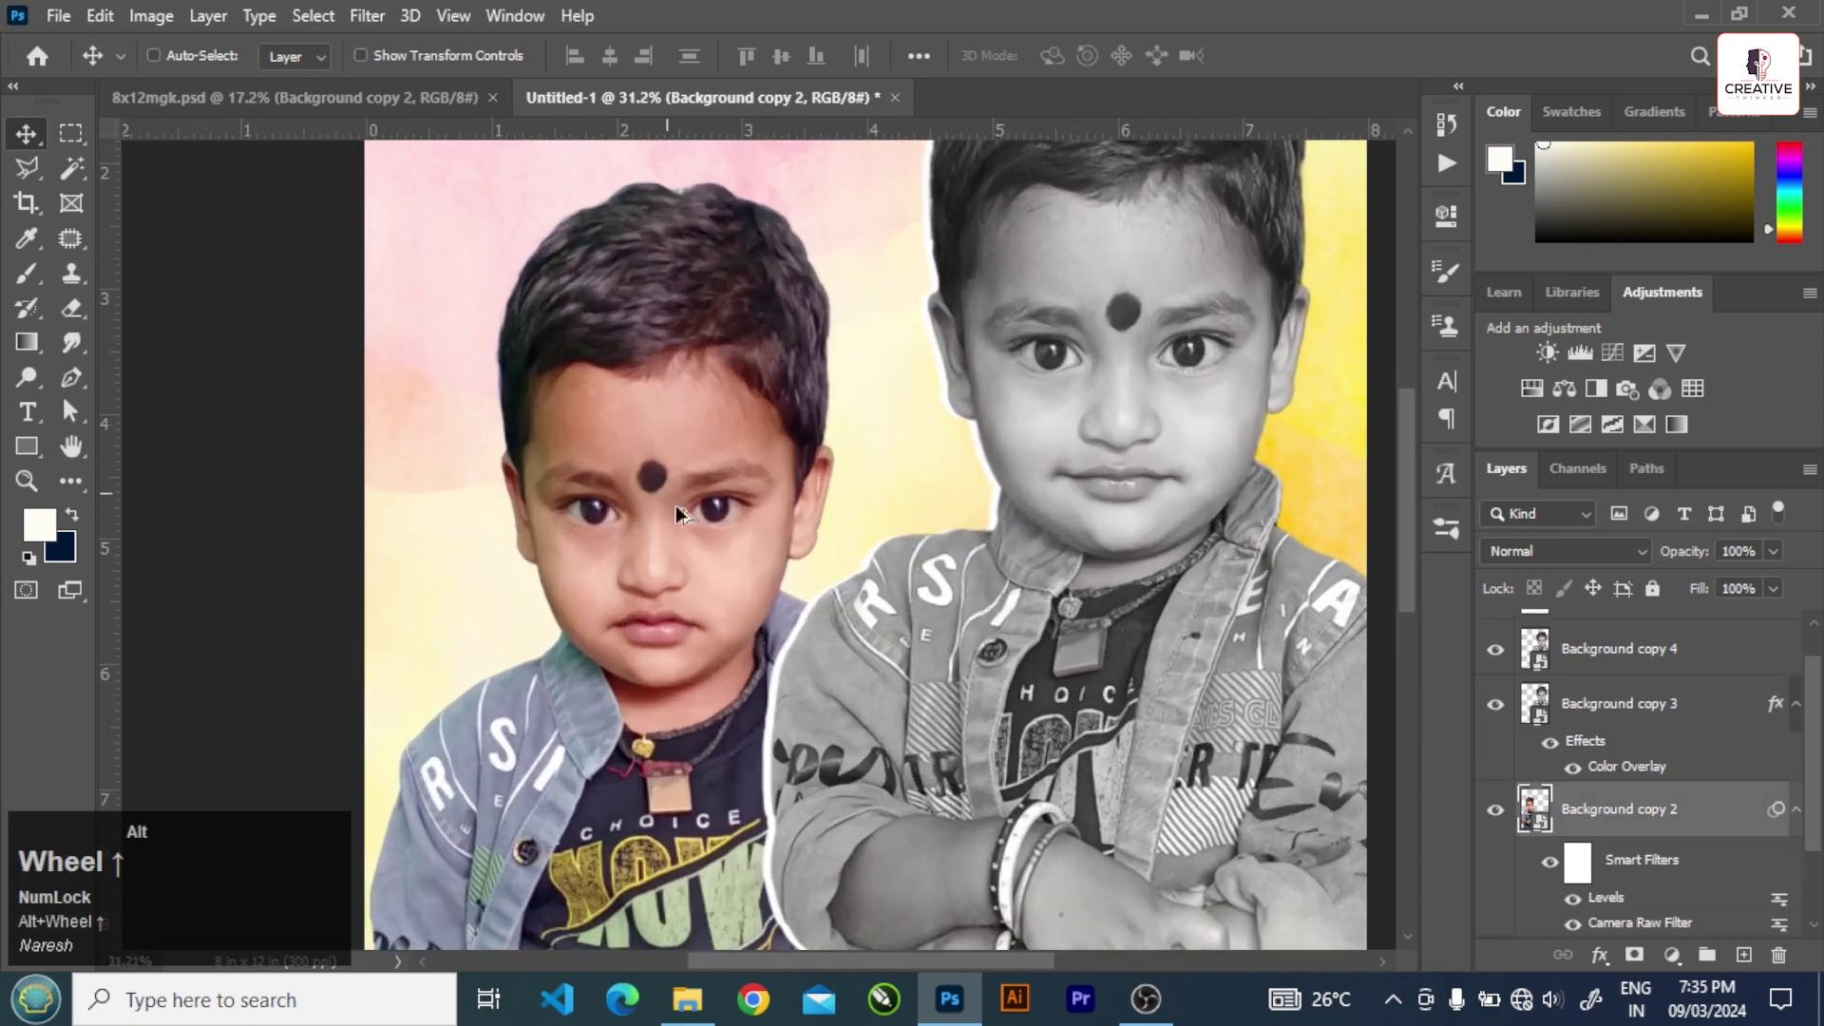
pyautogui.press('ctrl+shift+a')
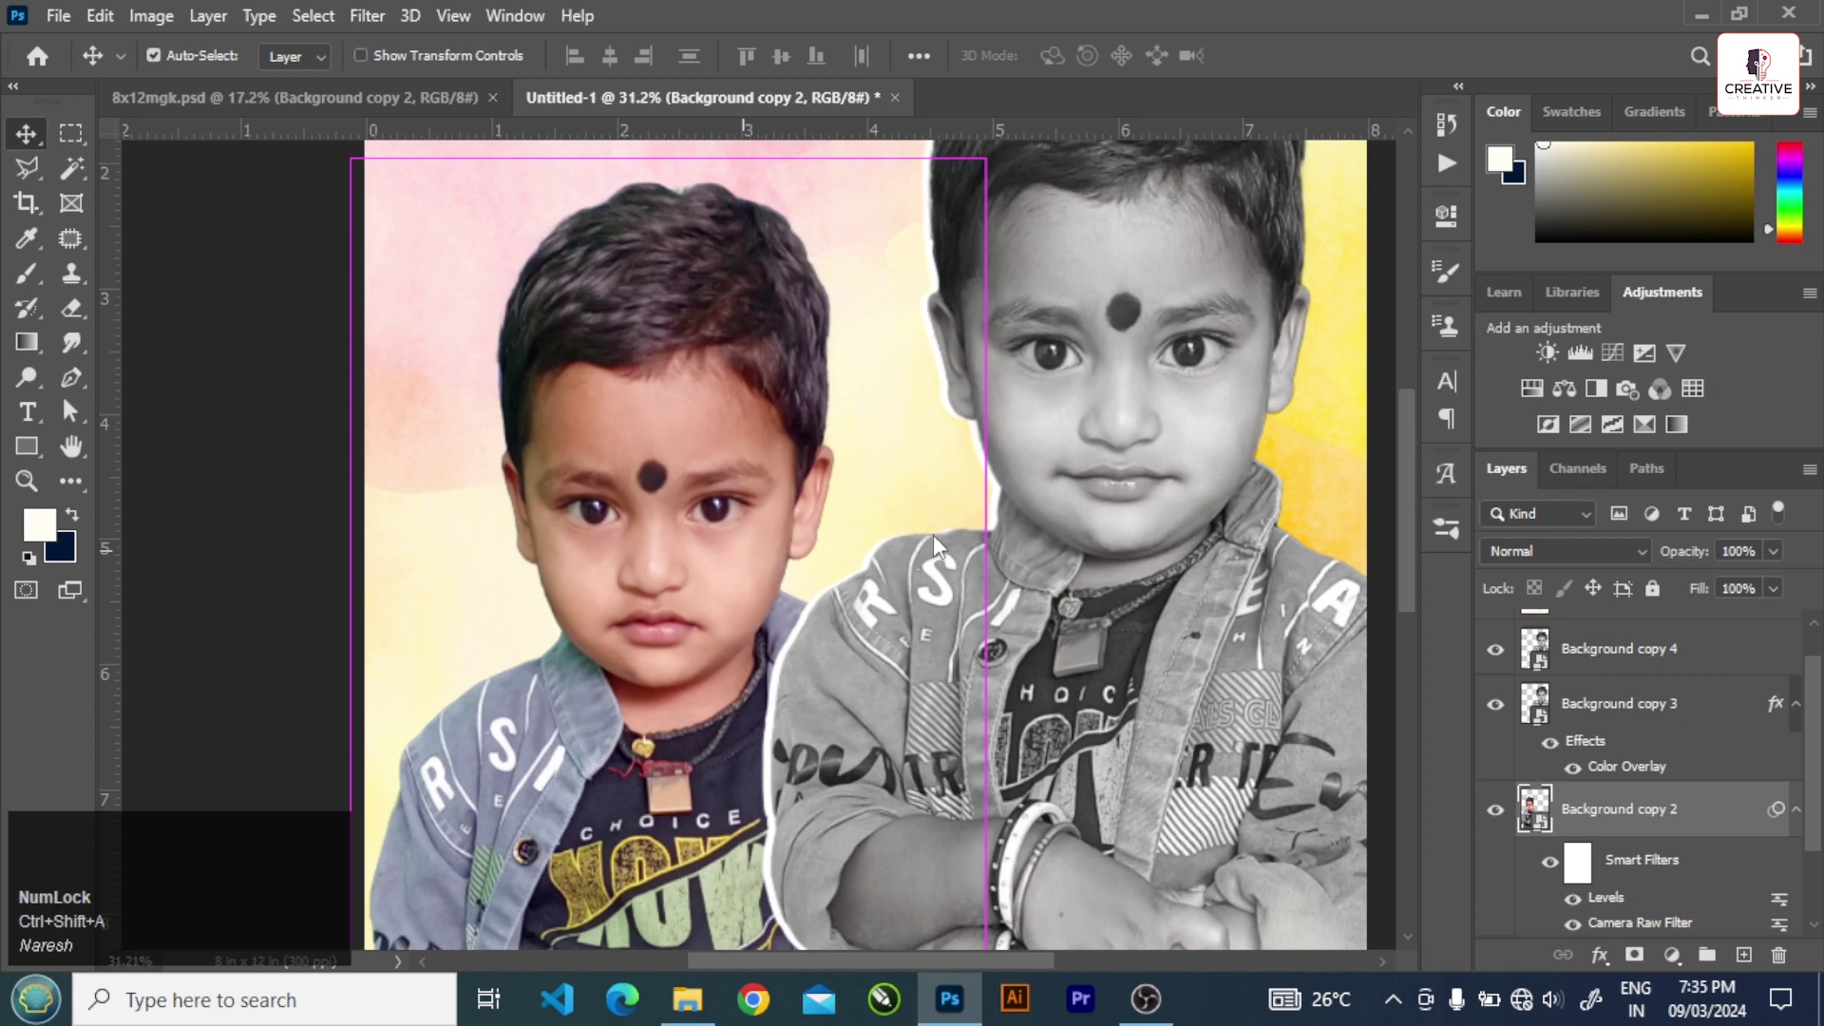
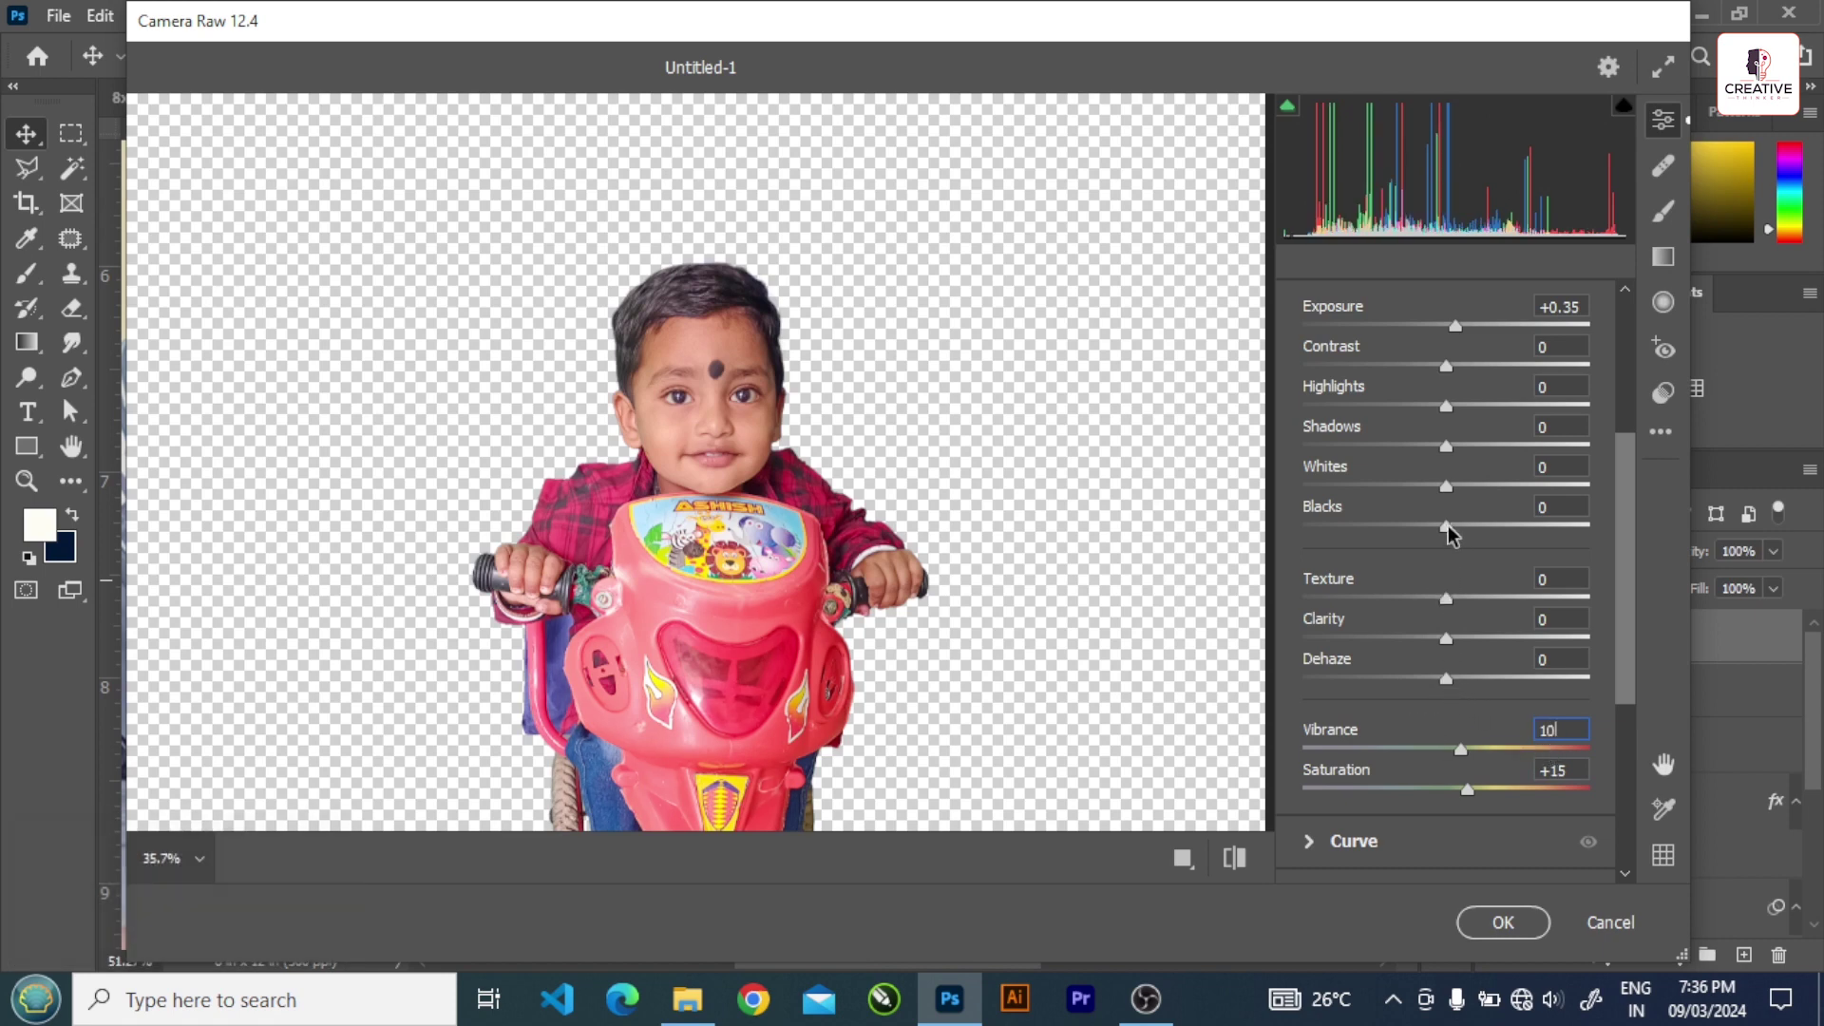
# - Set the tricycle toddler's Camera Raw vibrance 10 and saturation +15 and apply with OK
pyautogui.scroll(3)
pyautogui.moveTo(1457, 416); pyautogui.dragTo(1450, 478)
pyautogui.scroll(3)
pyautogui.moveTo(1361, 420); pyautogui.dragTo(1480, 638)
pyautogui.scroll(-3)
pyautogui.click(1479, 654)
pyautogui.scroll(-3)
pyautogui.scroll(3)
pyautogui.moveTo(1351, 634); pyautogui.dragTo(1374, 637)
pyautogui.click(1375, 637)
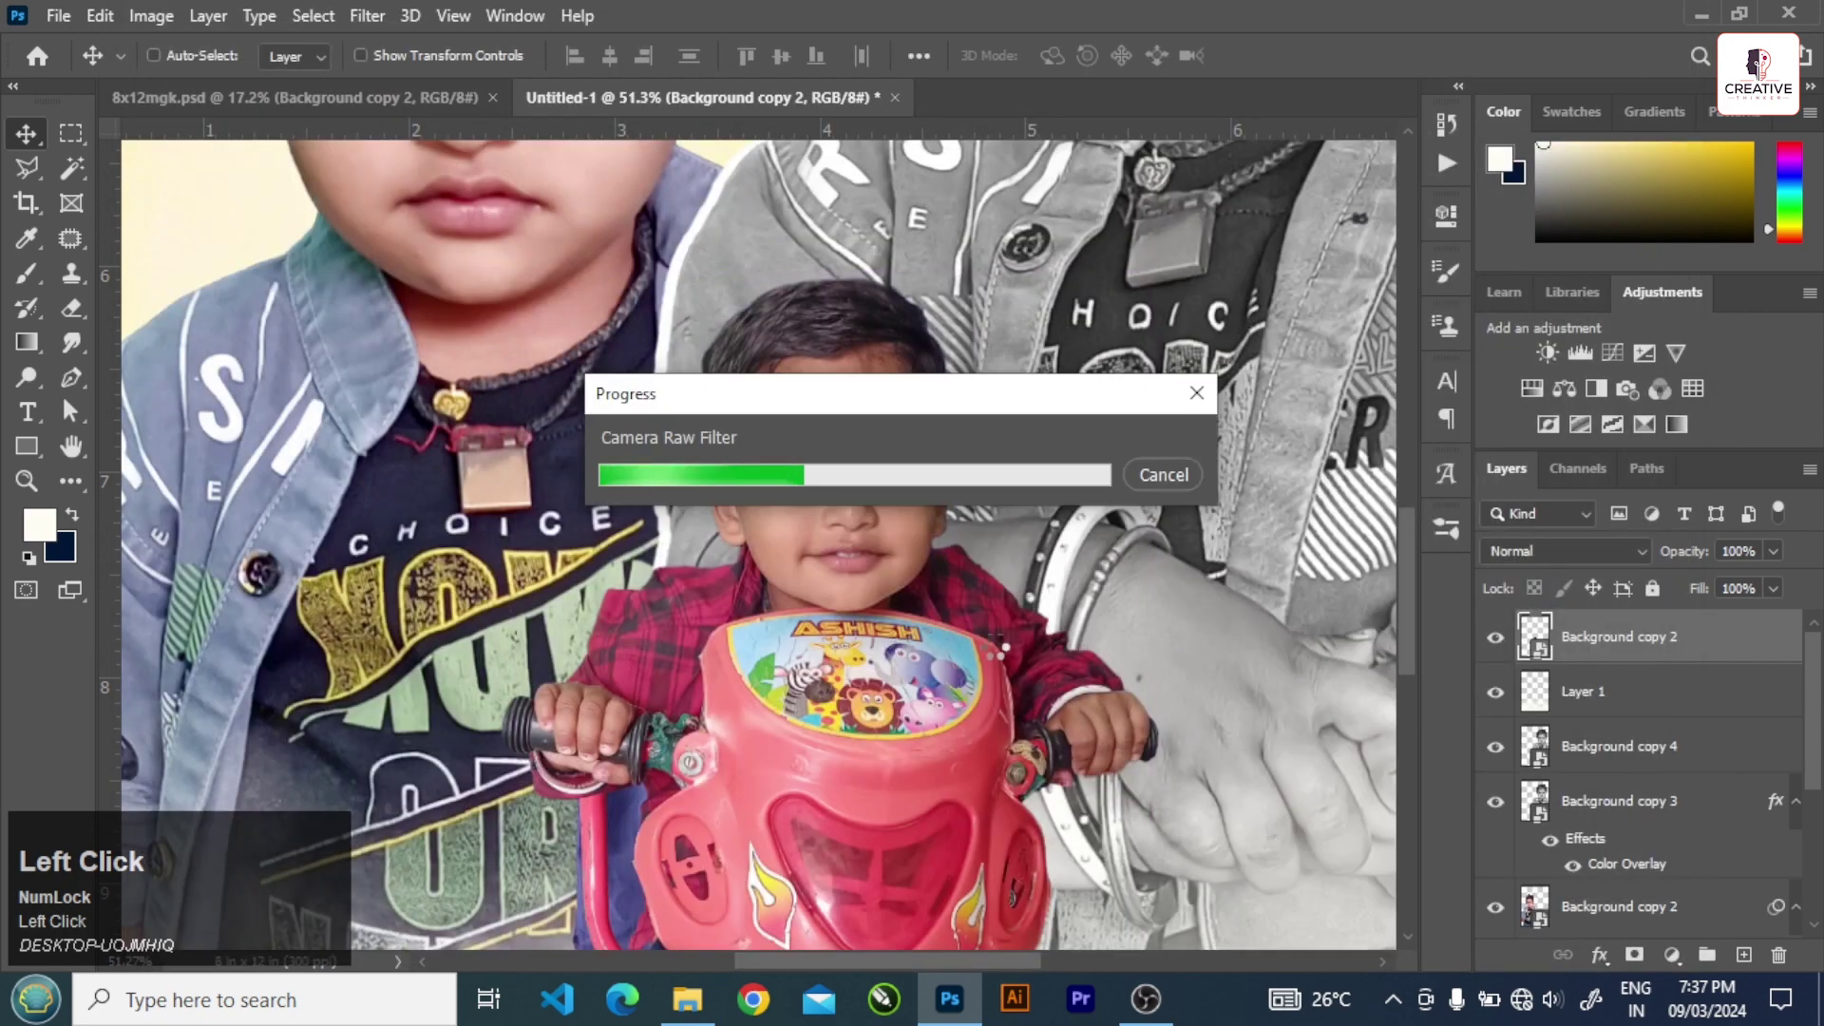
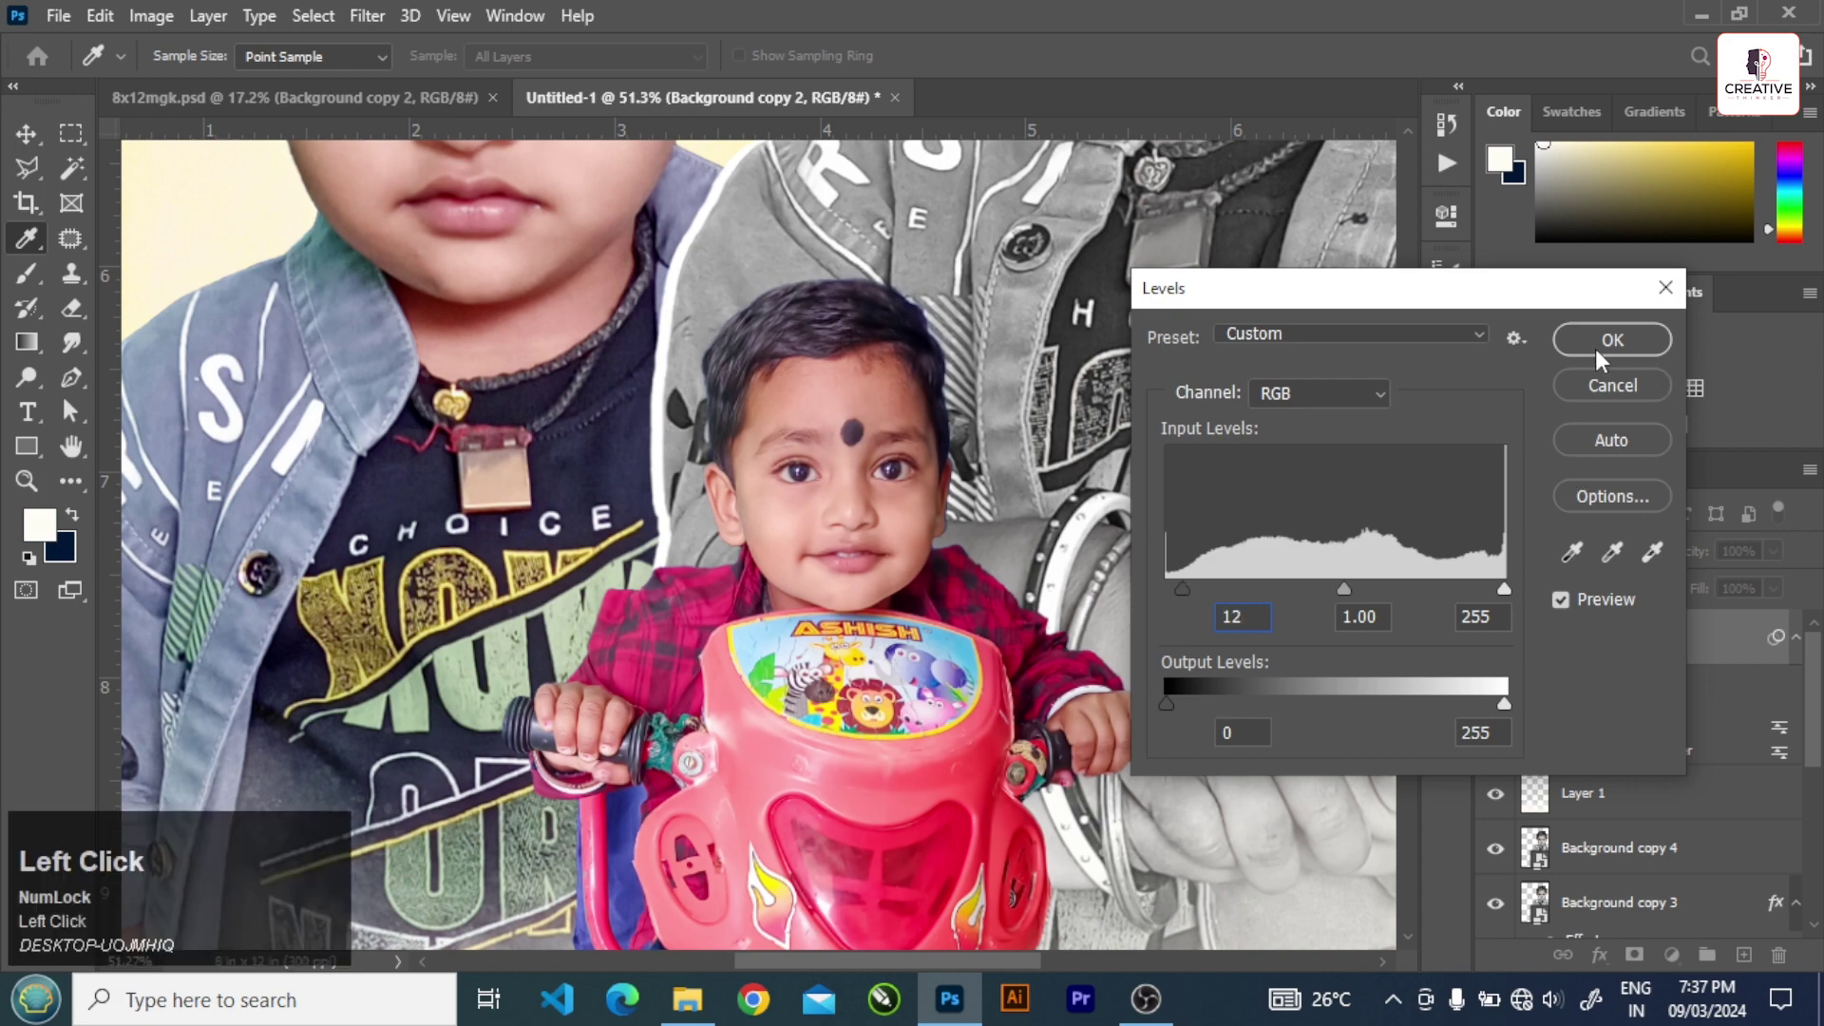
# - Add the script name text, typing 'Divyanshu' in the Rockybilly font at top-left
pyautogui.scroll(-3)
pyautogui.scroll(3)
pyautogui.click(999, 496)
pyautogui.write('ivyansh')
pyautogui.scroll(-3)
# - Choose the deep pink #d12a64 for the name in the Color Picker
pyautogui.click(1374, 541)
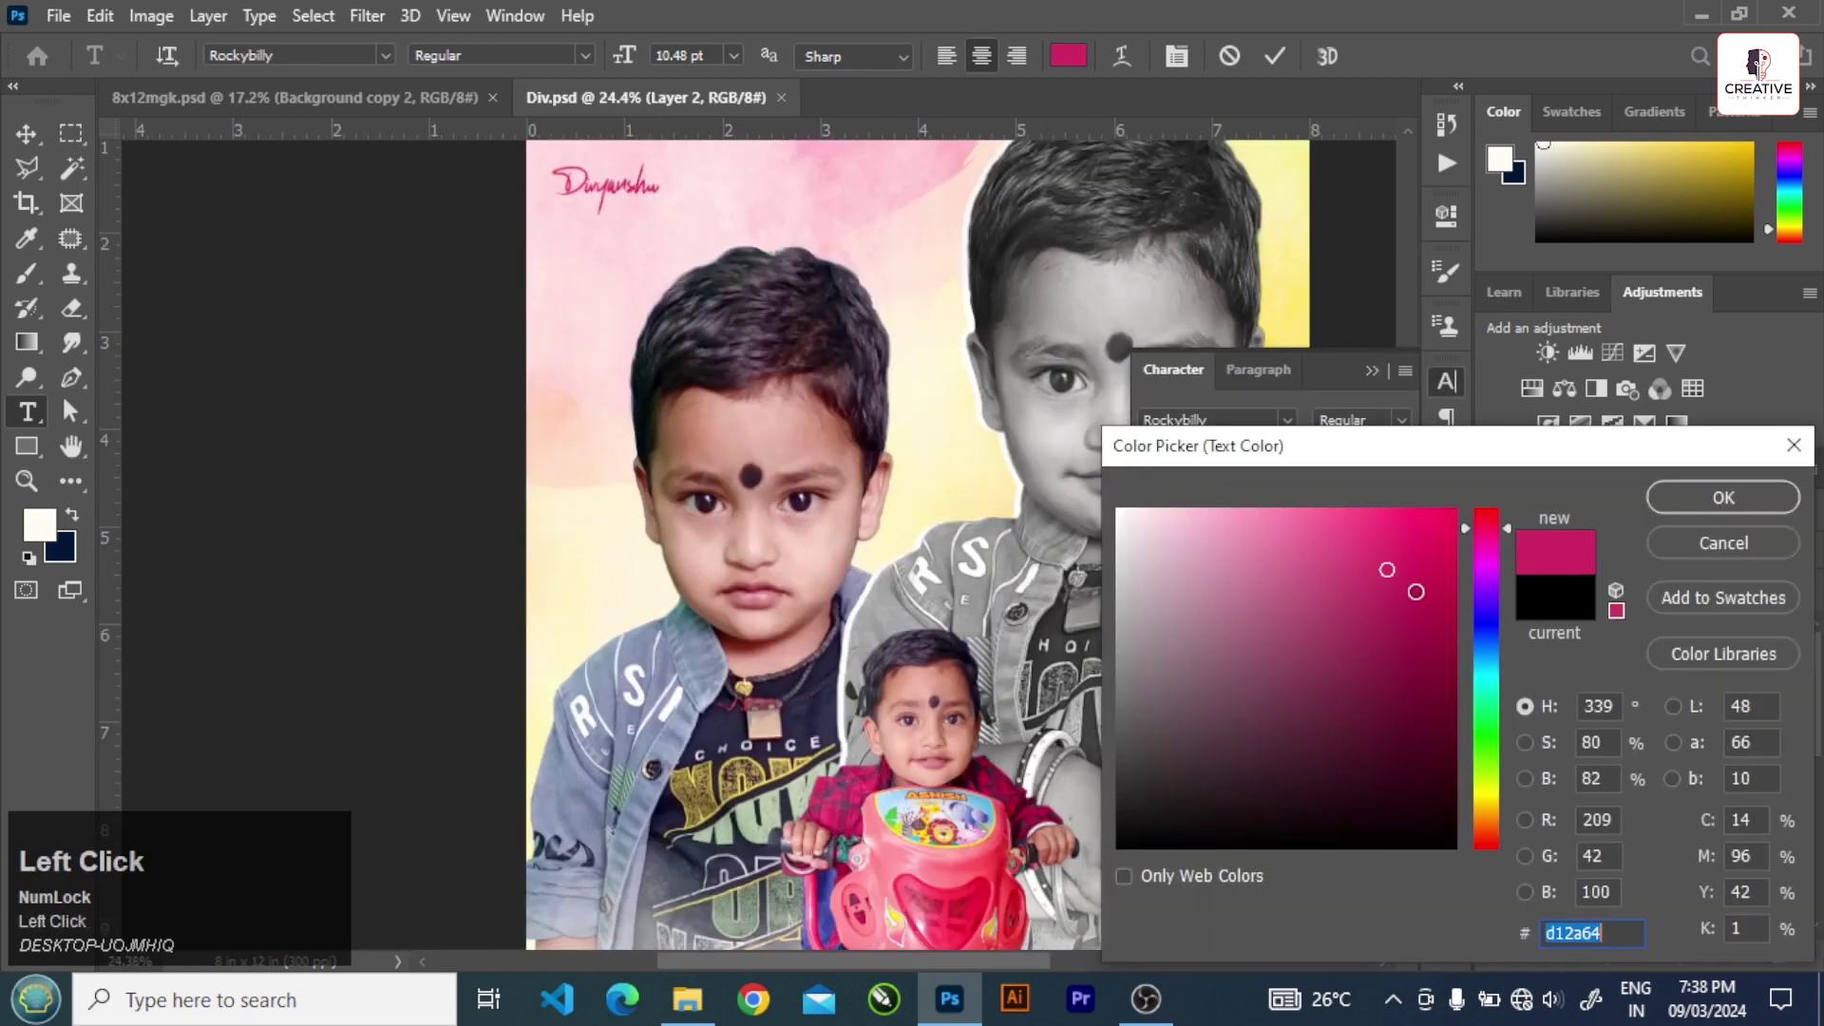
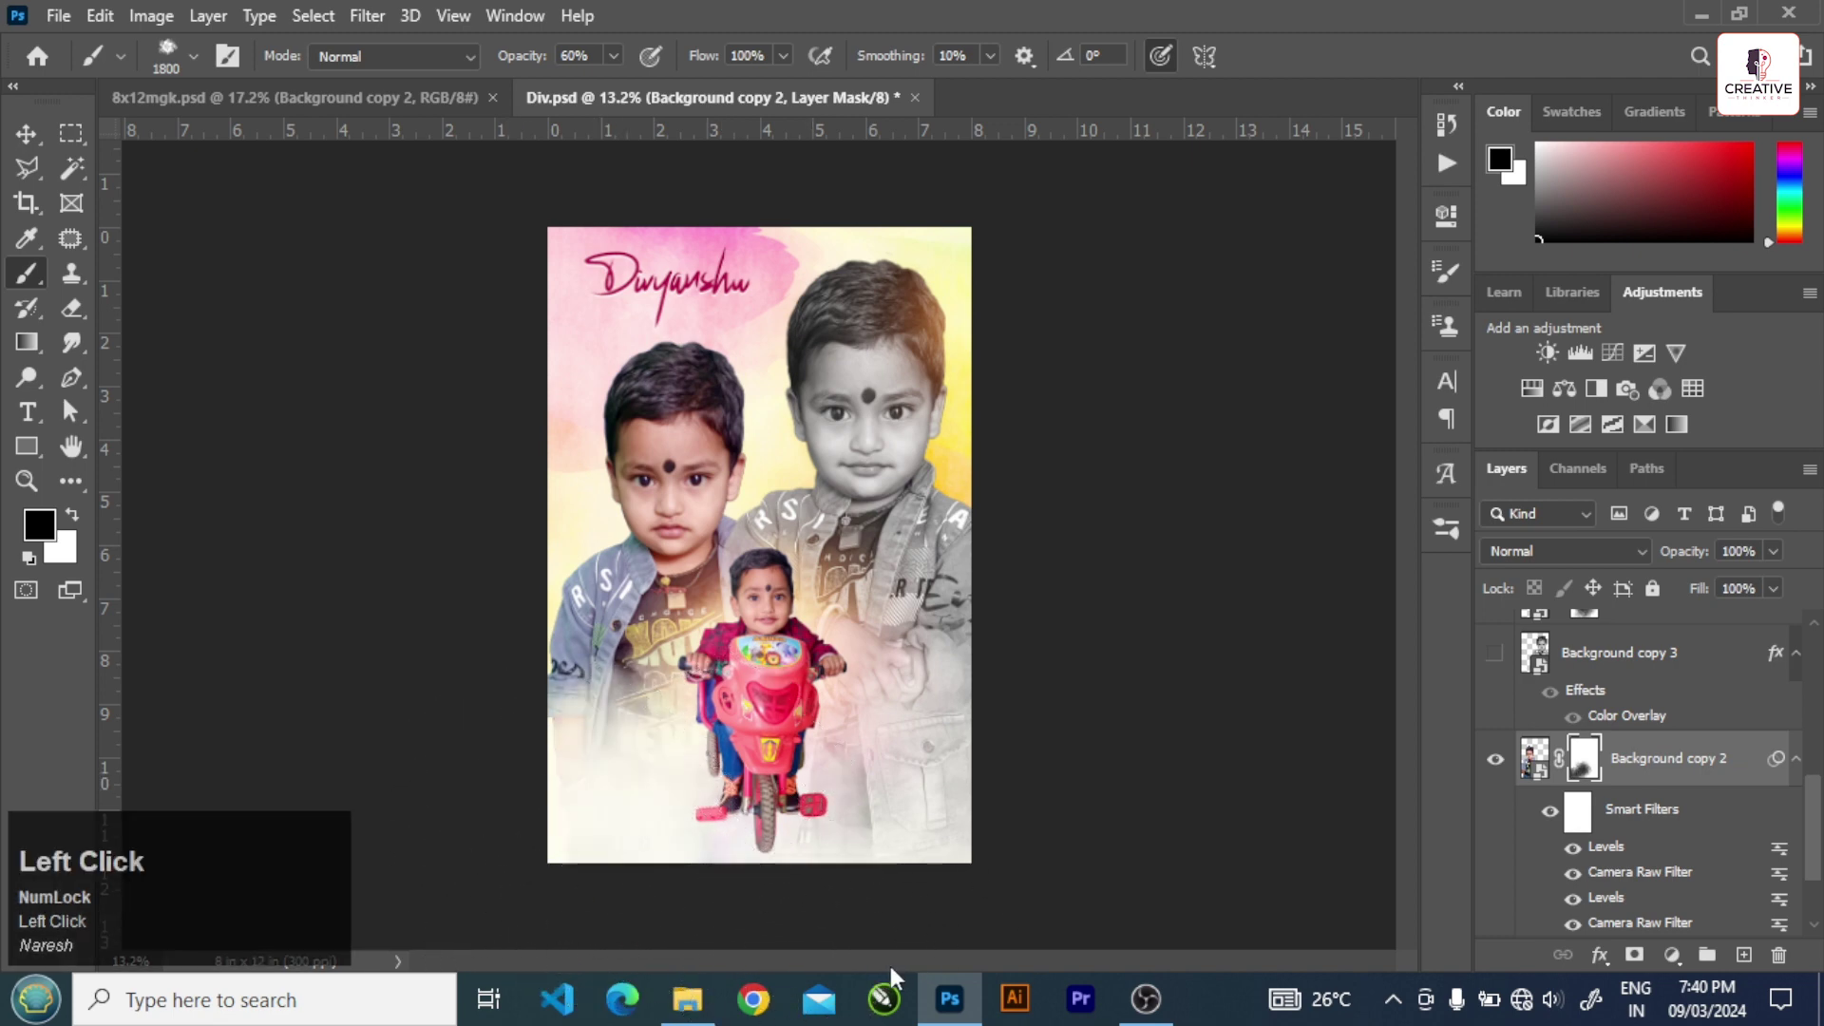
# - Undo a stroke and paint the soft shadow under the tricycle wheel
pyautogui.press('ctrl+z')
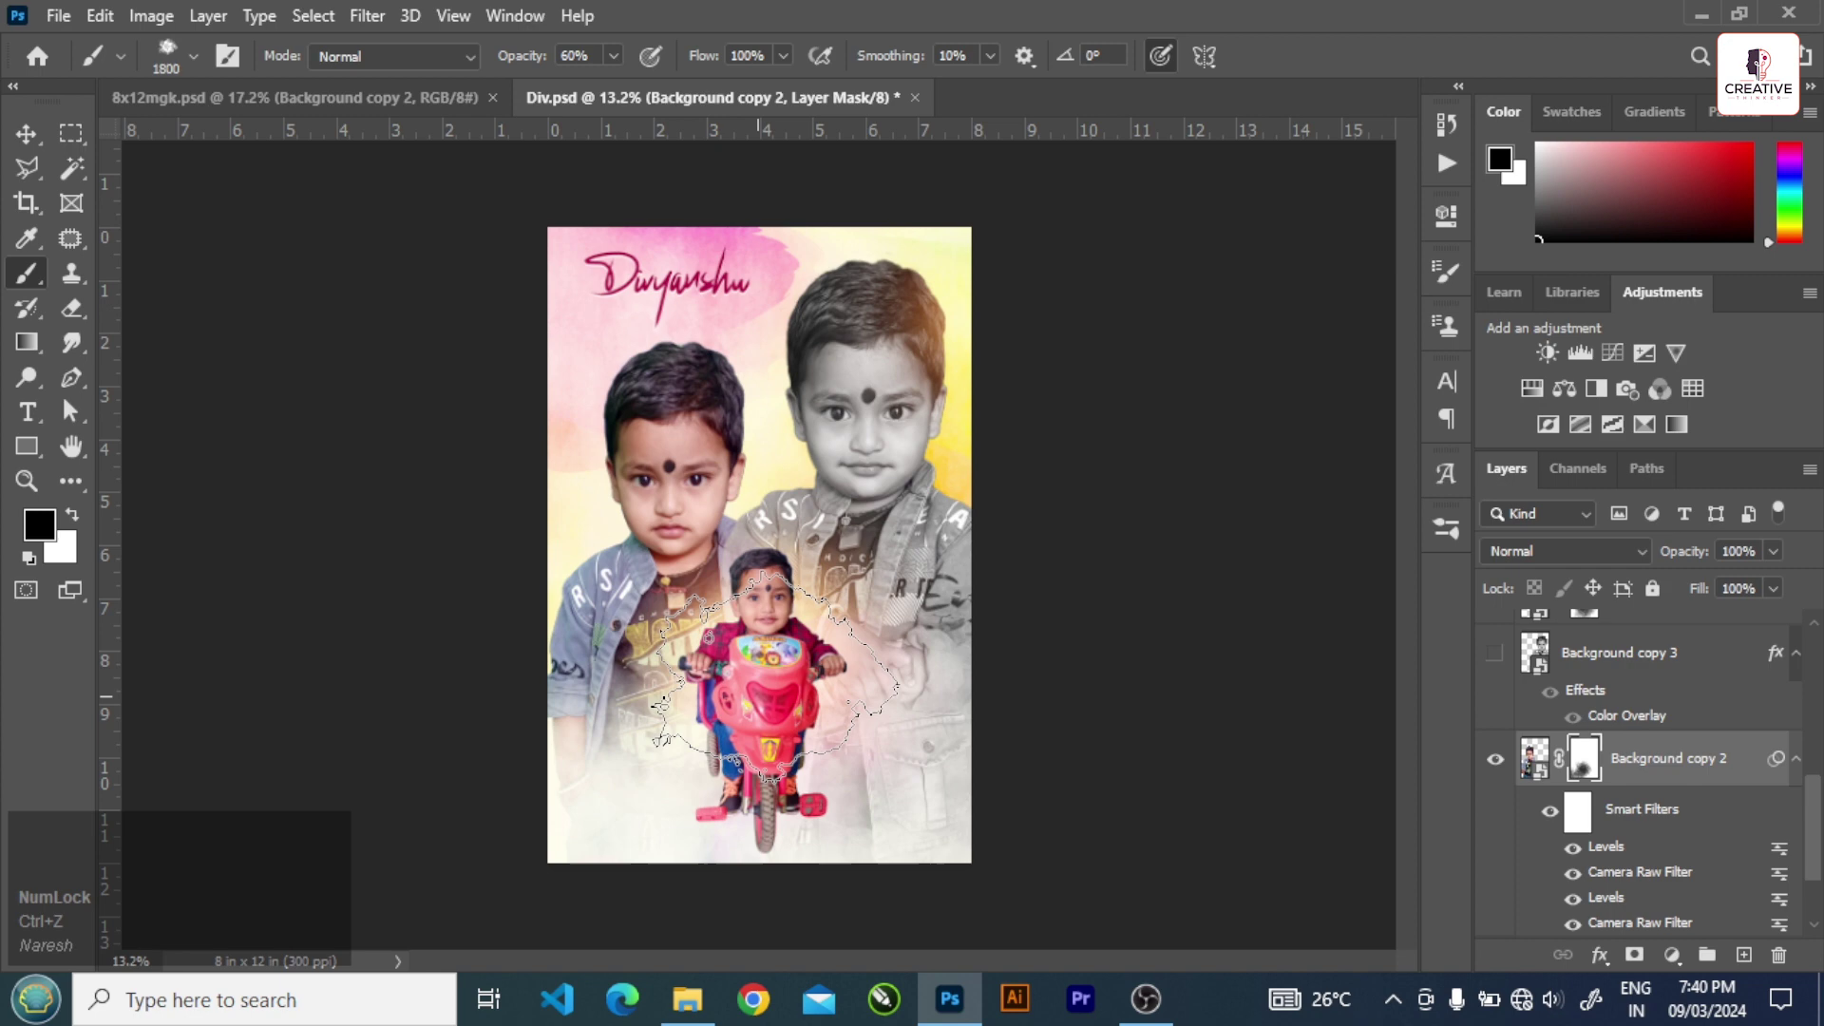
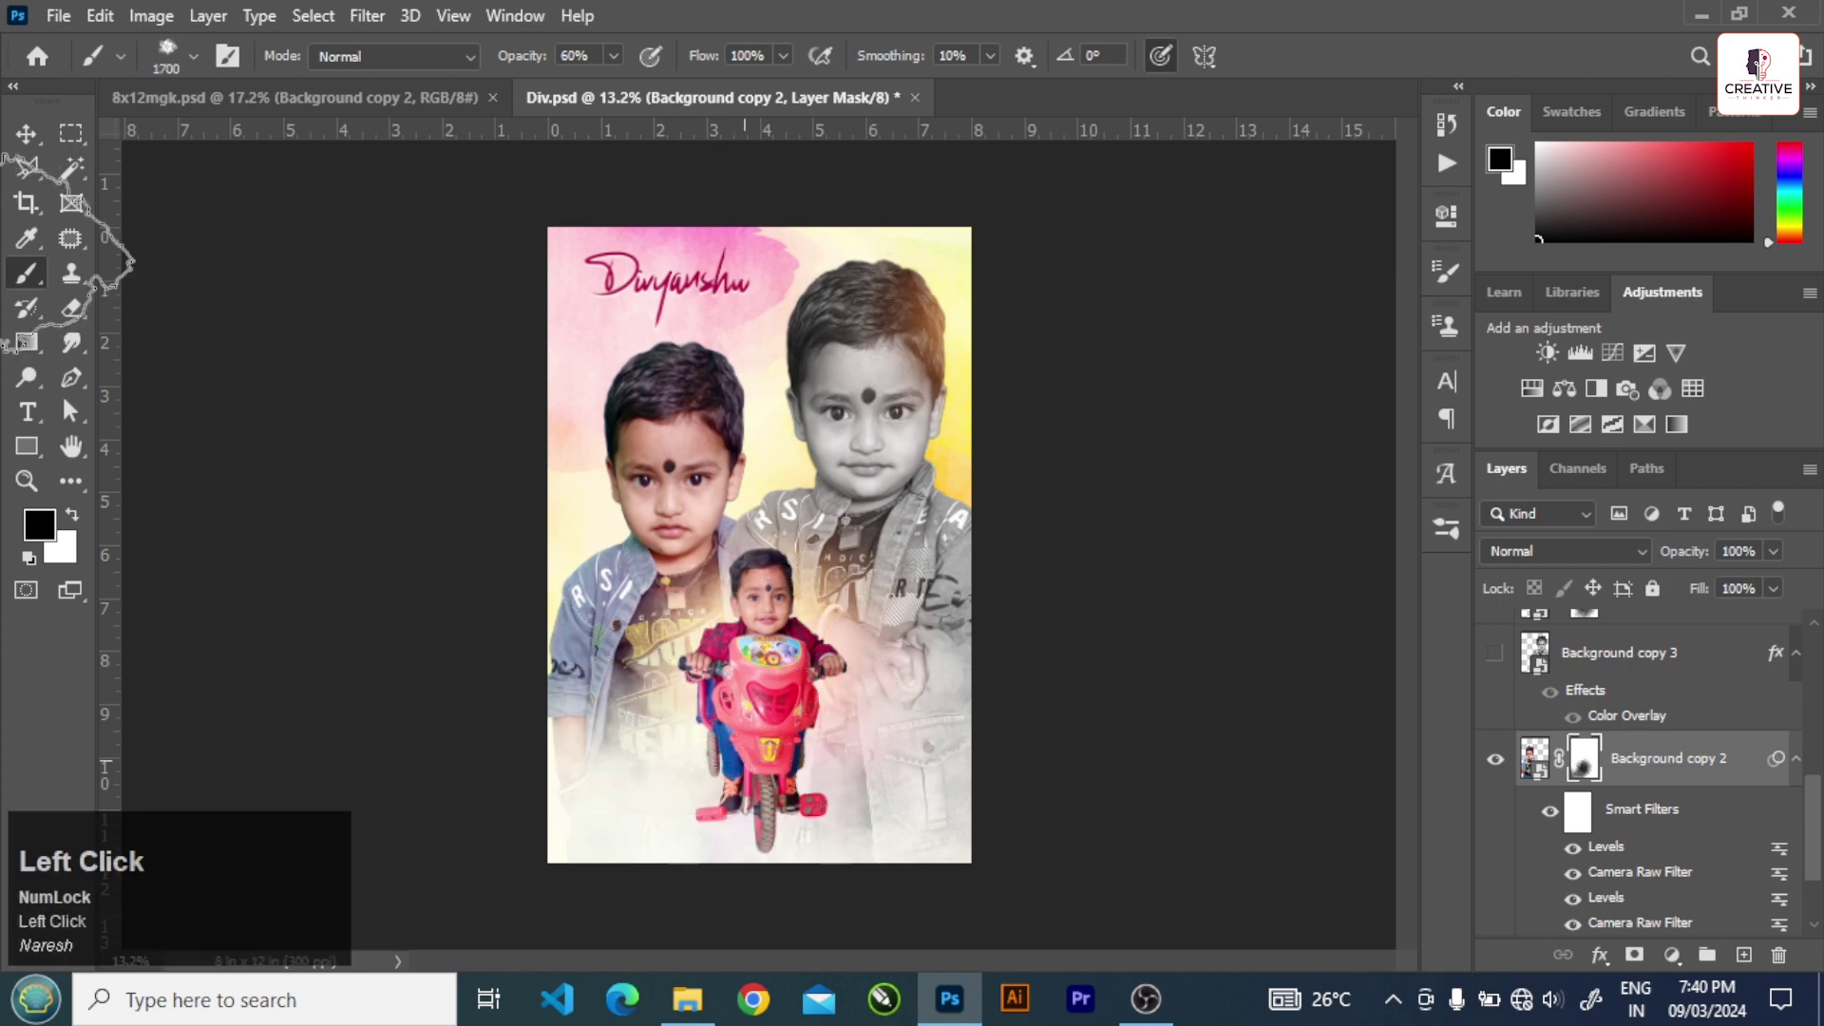
pyautogui.scroll(3)
pyautogui.scroll(-3)
pyautogui.scroll(3)
pyautogui.scroll(3)
pyautogui.click(1621, 835)
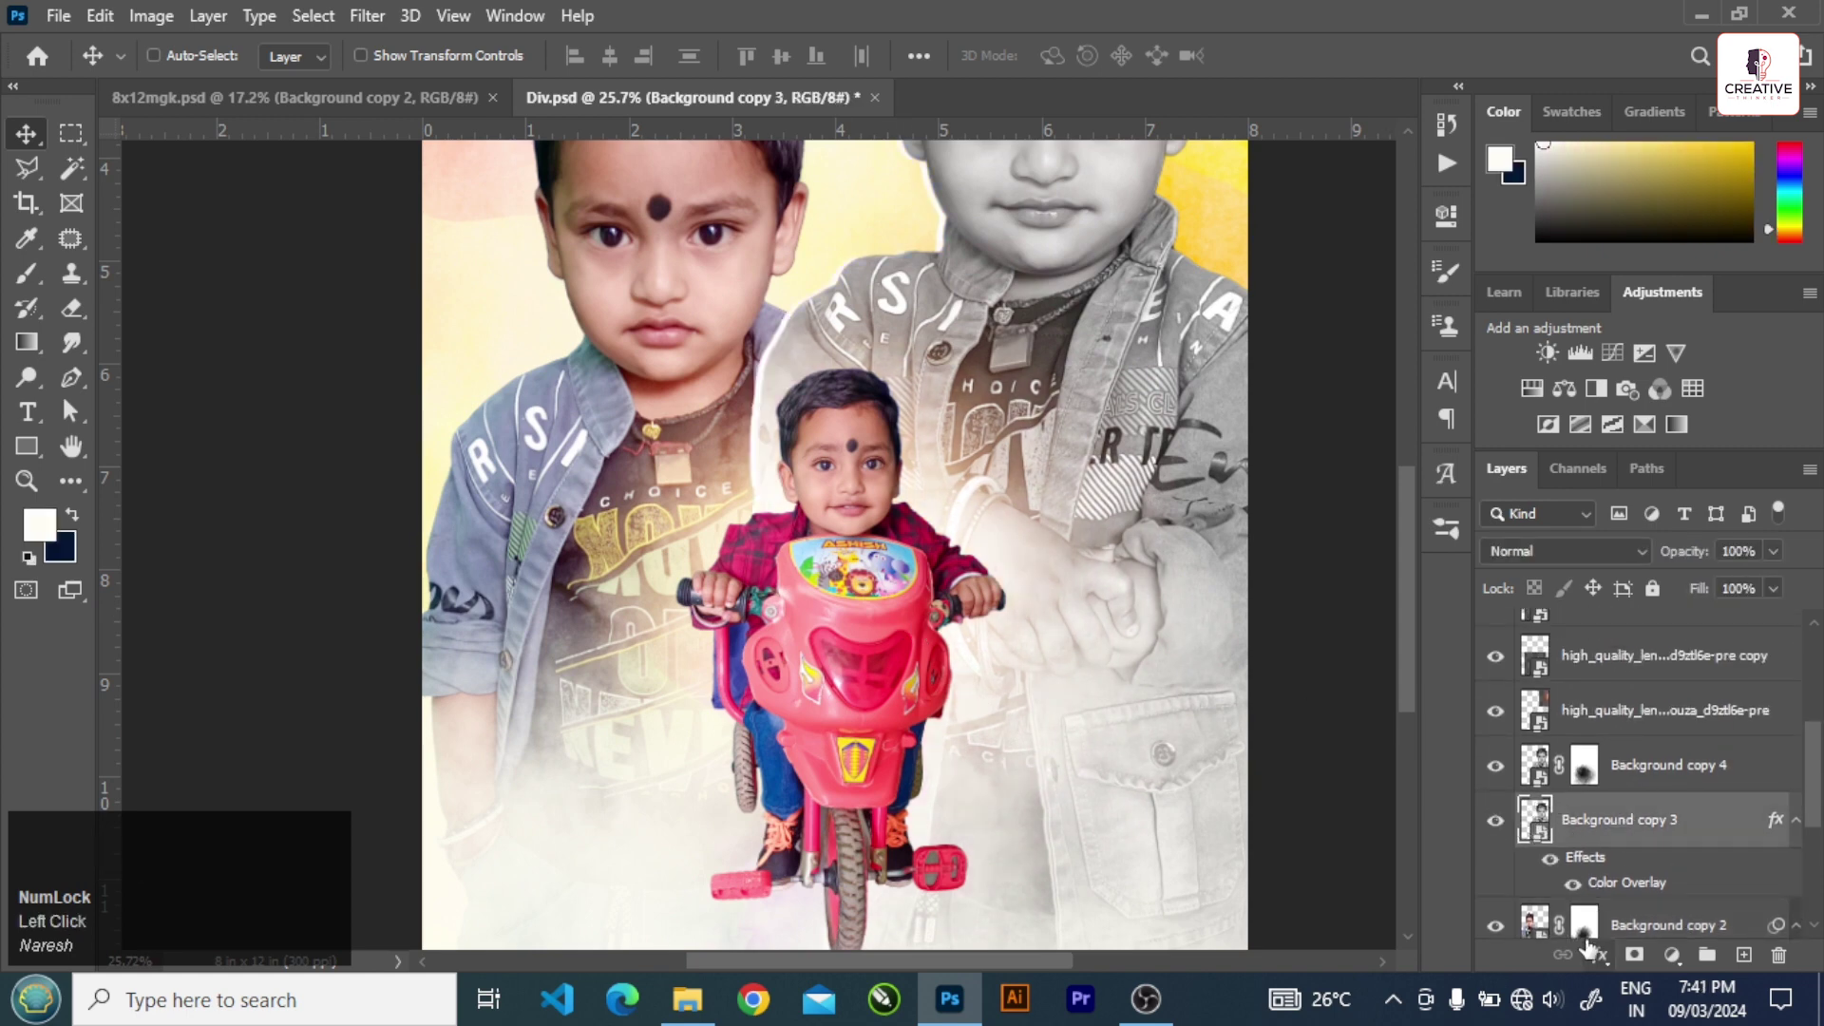
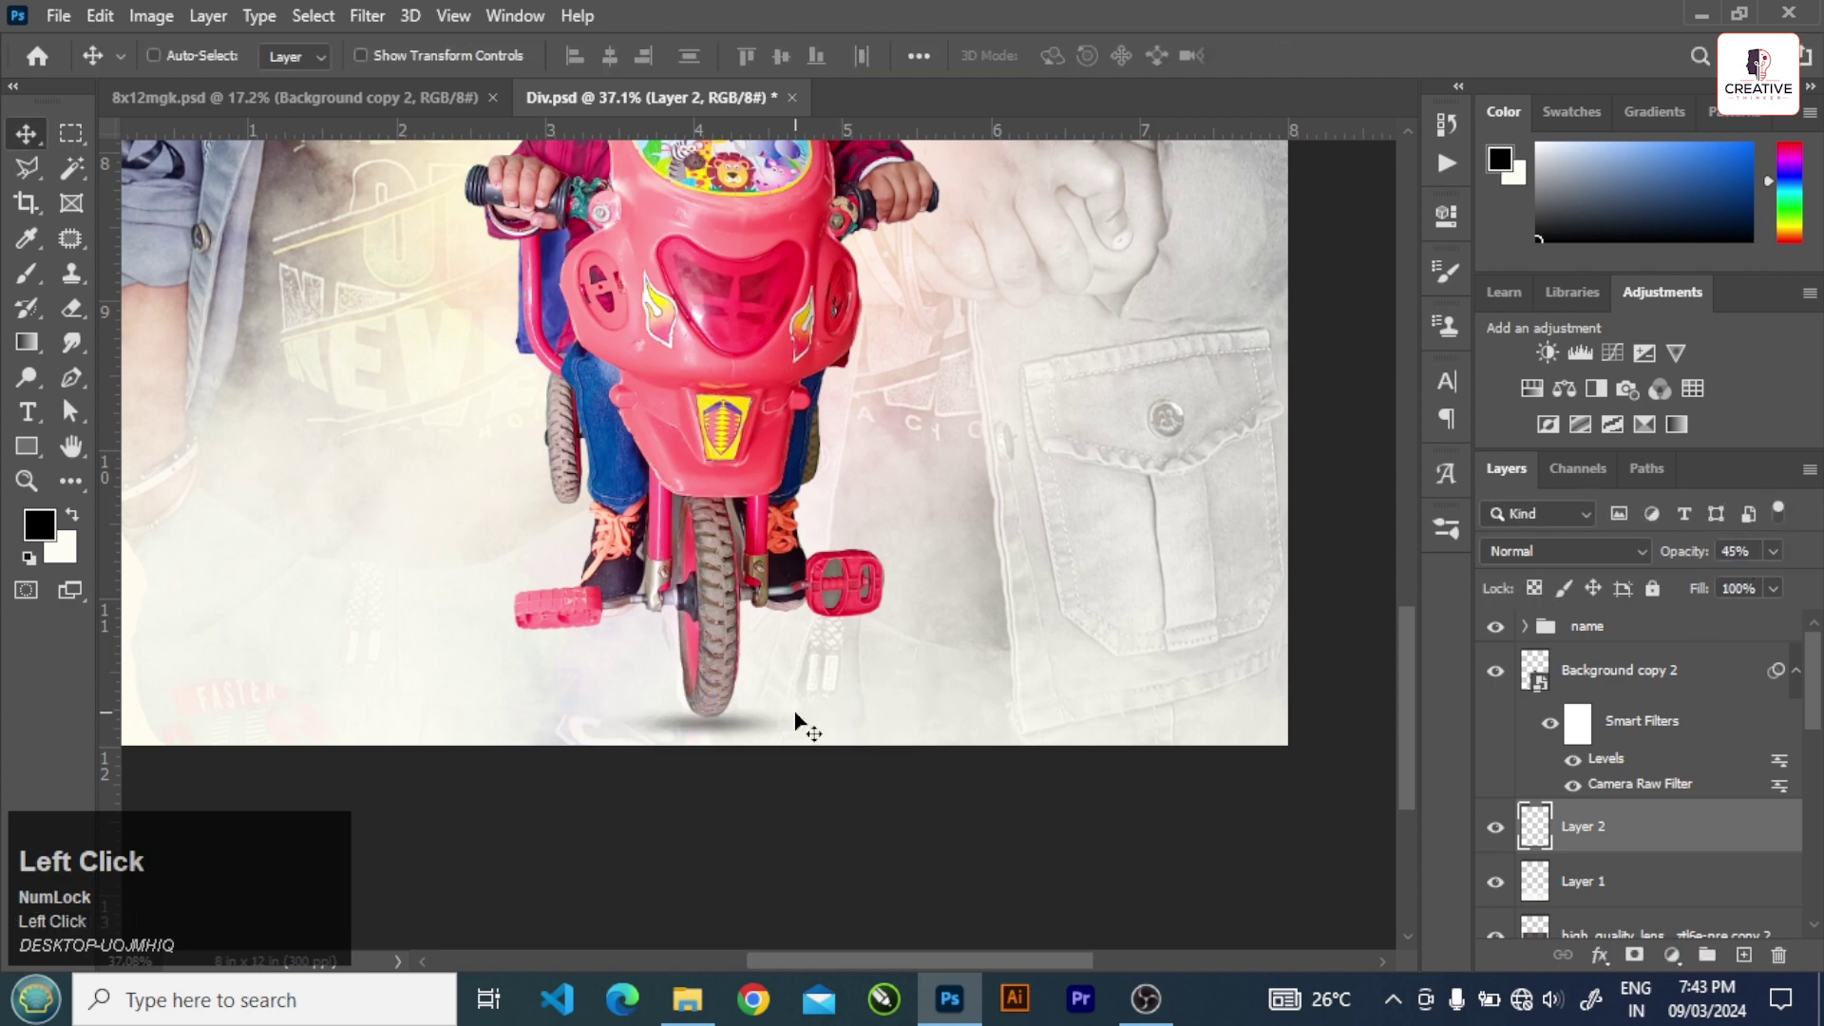
# - Save the finished Divyanshu collage with Ctrl+S
pyautogui.scroll(-3)
pyautogui.press('ctrl+s')
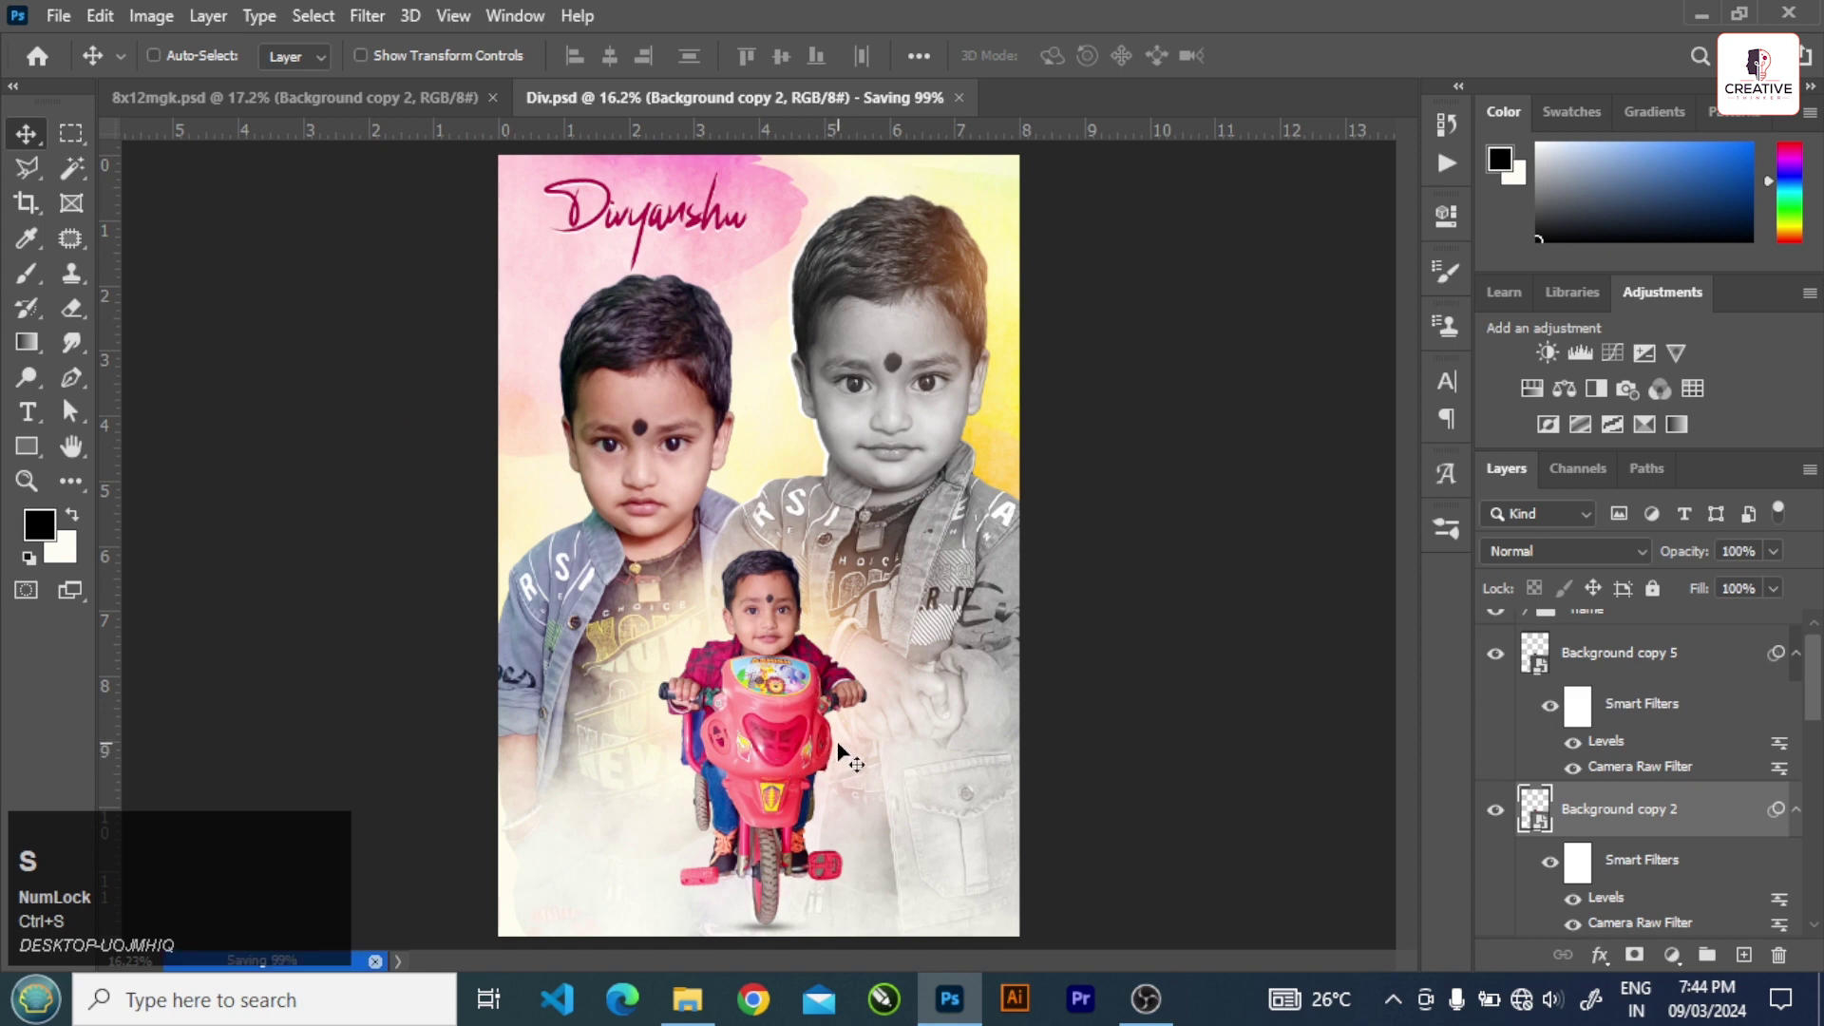
# - Scroll the canvas while the forest layer is placed above the name group in Multiply
pyautogui.scroll(3)
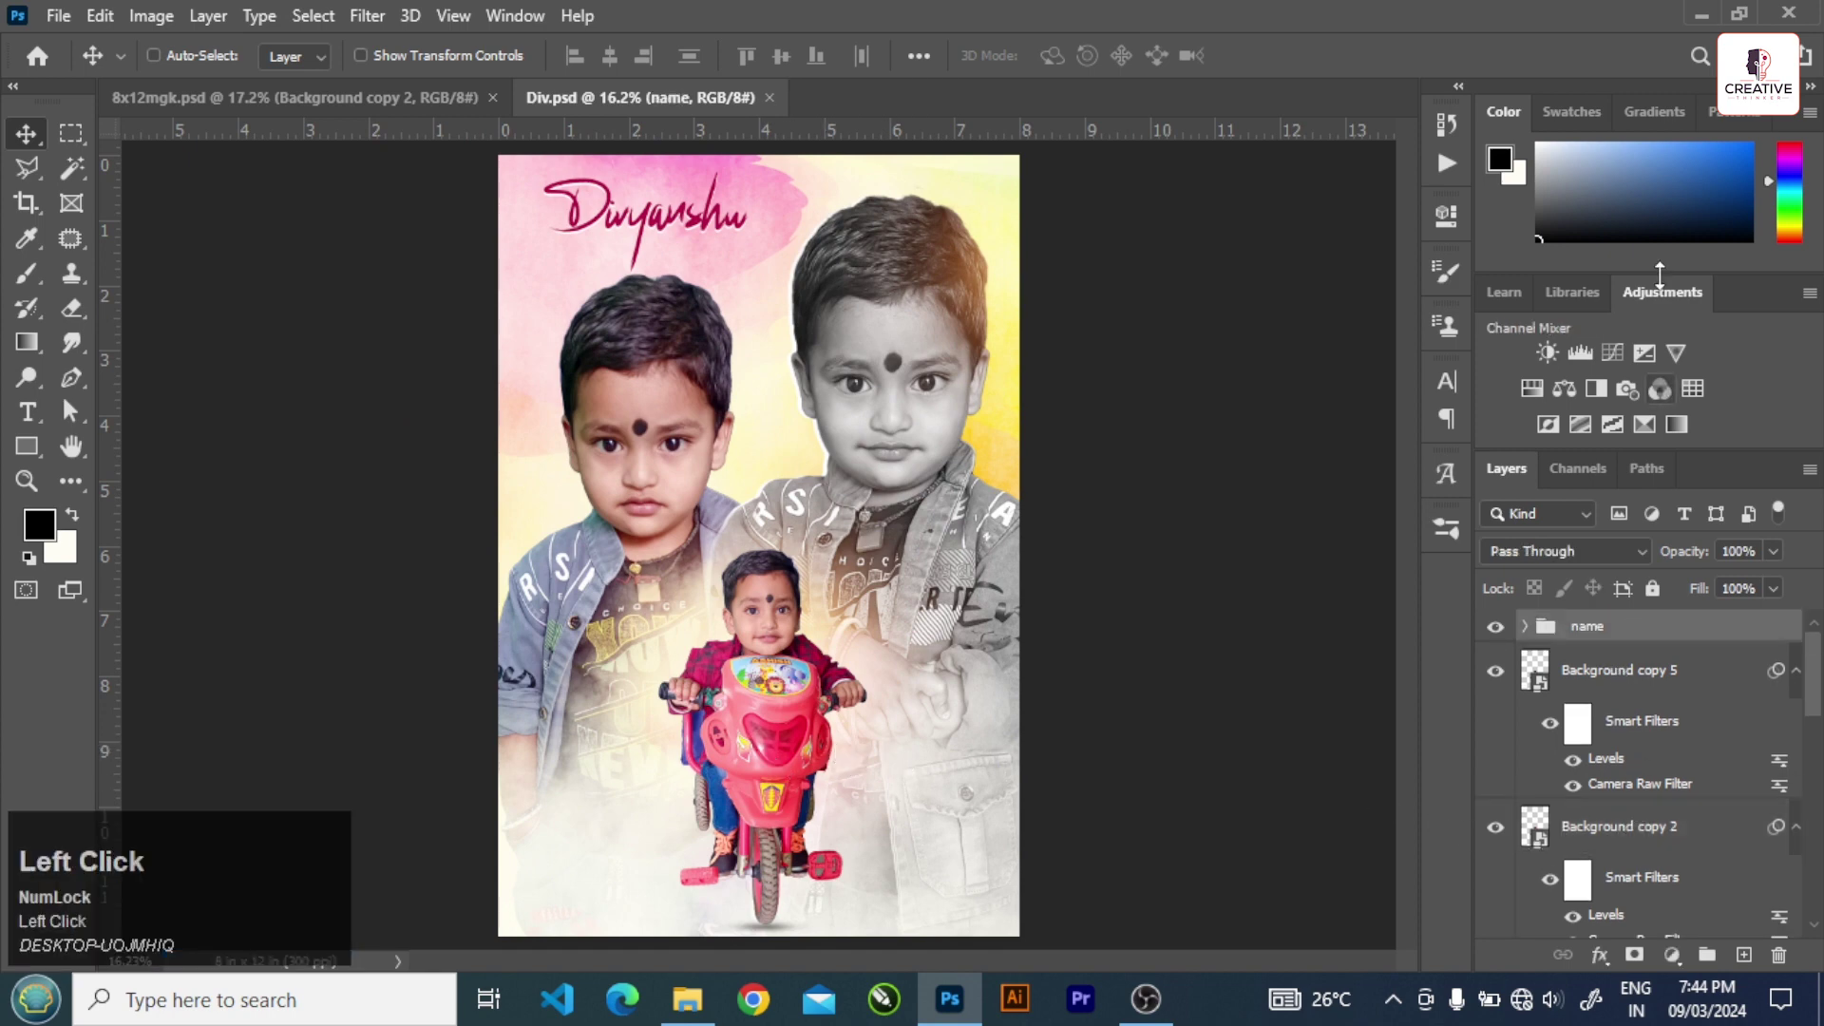
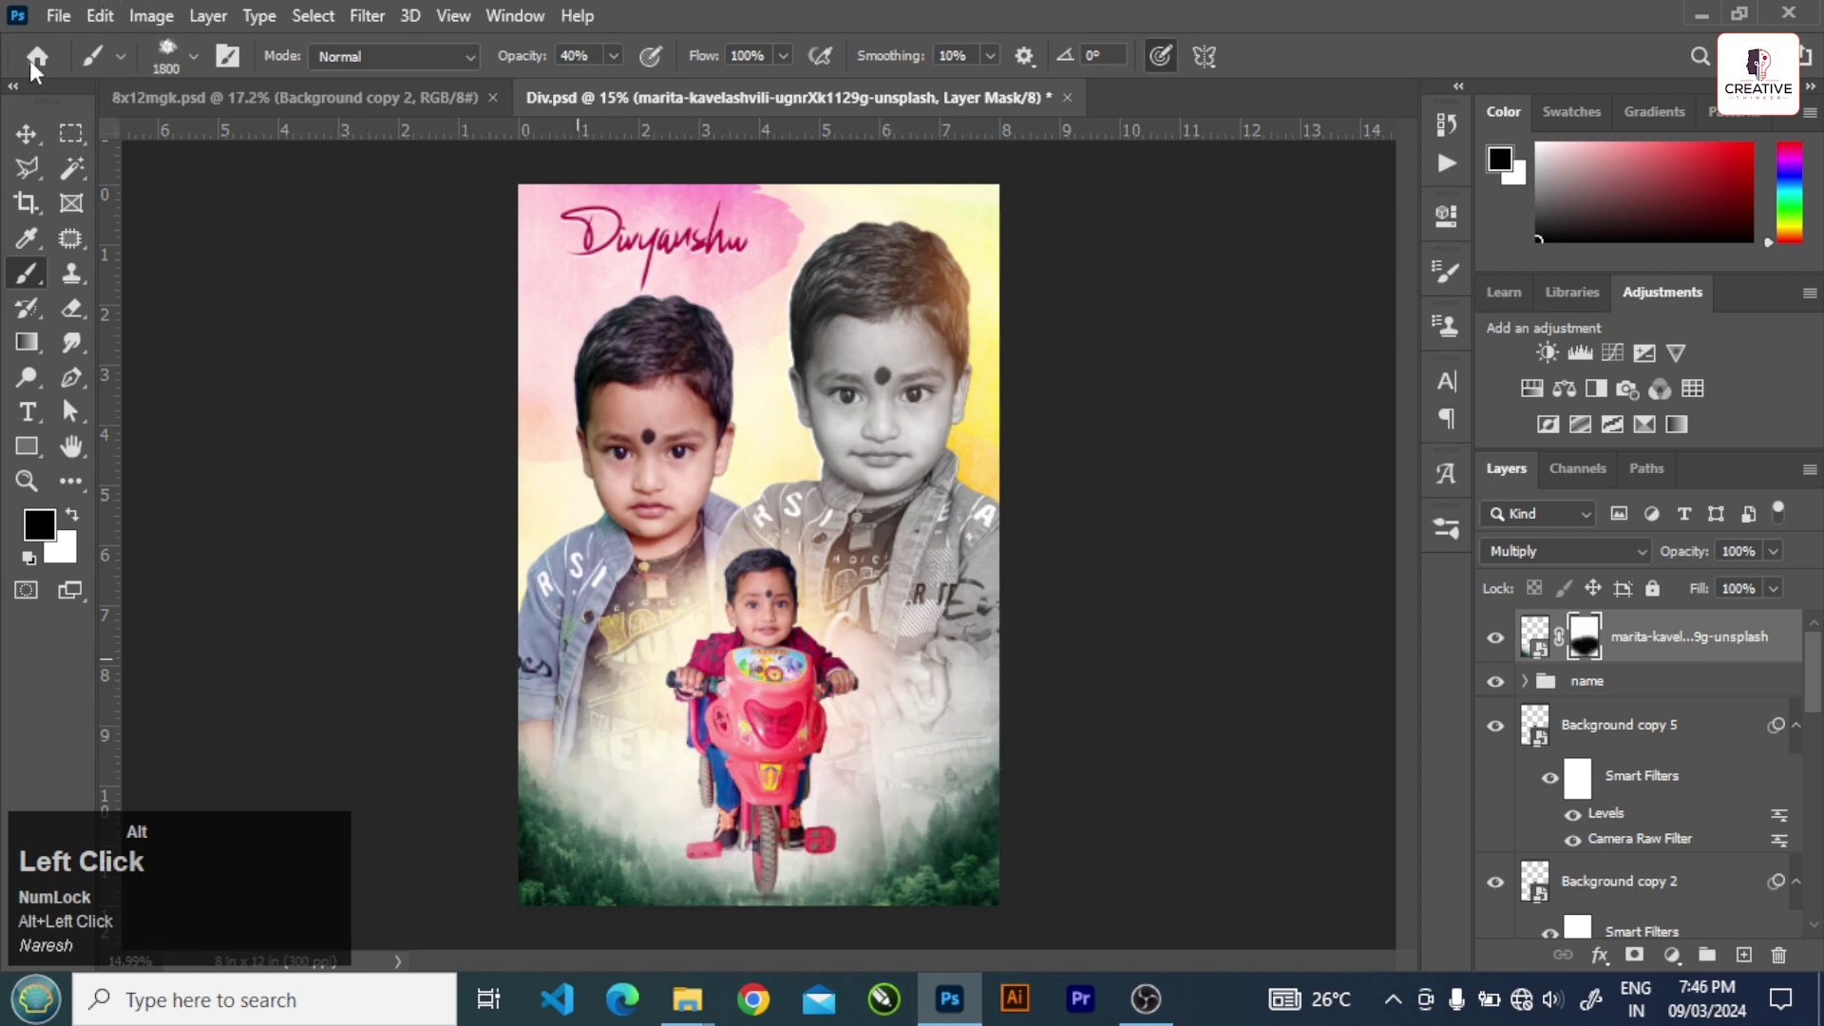
# - Zoom around and paint the forest layer mask with the soft black brush to clear the treetops behind the tricycle
pyautogui.scroll(-3)
pyautogui.scroll(3)
pyautogui.scroll(-3)
pyautogui.scroll(3)
pyautogui.scroll(3)
pyautogui.scroll(-3)
pyautogui.scroll(3)
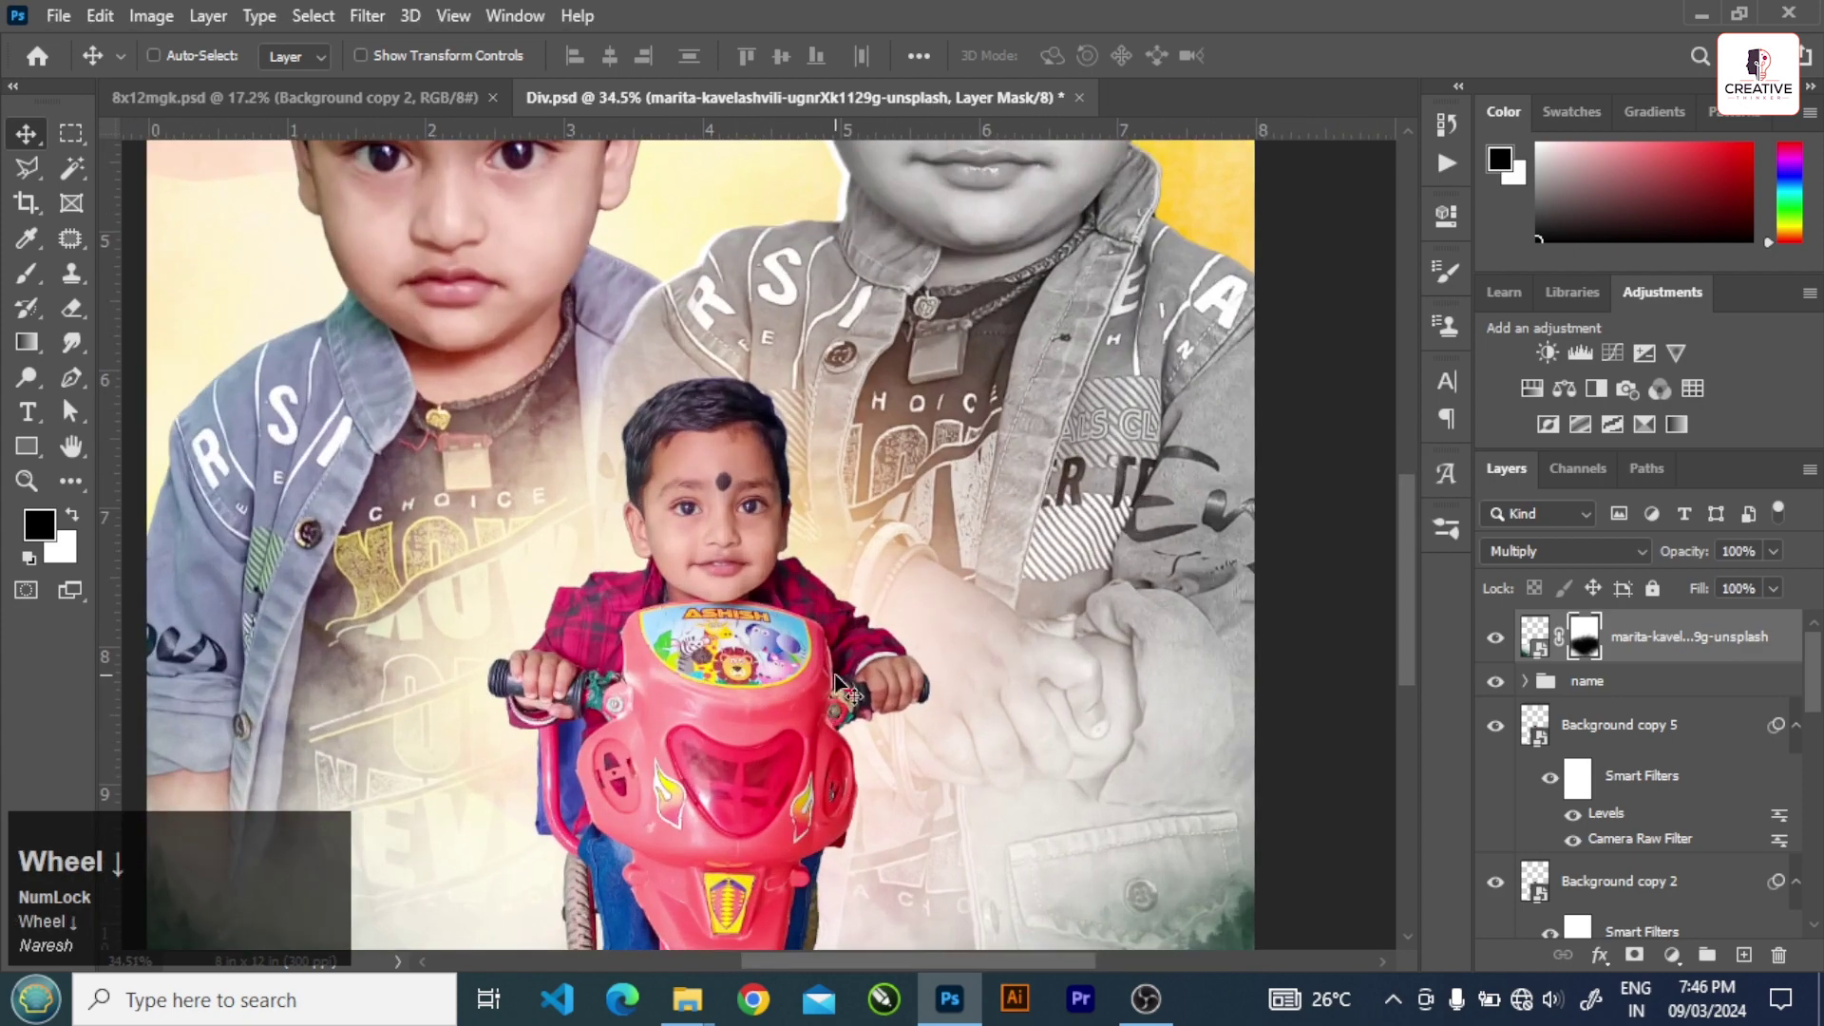
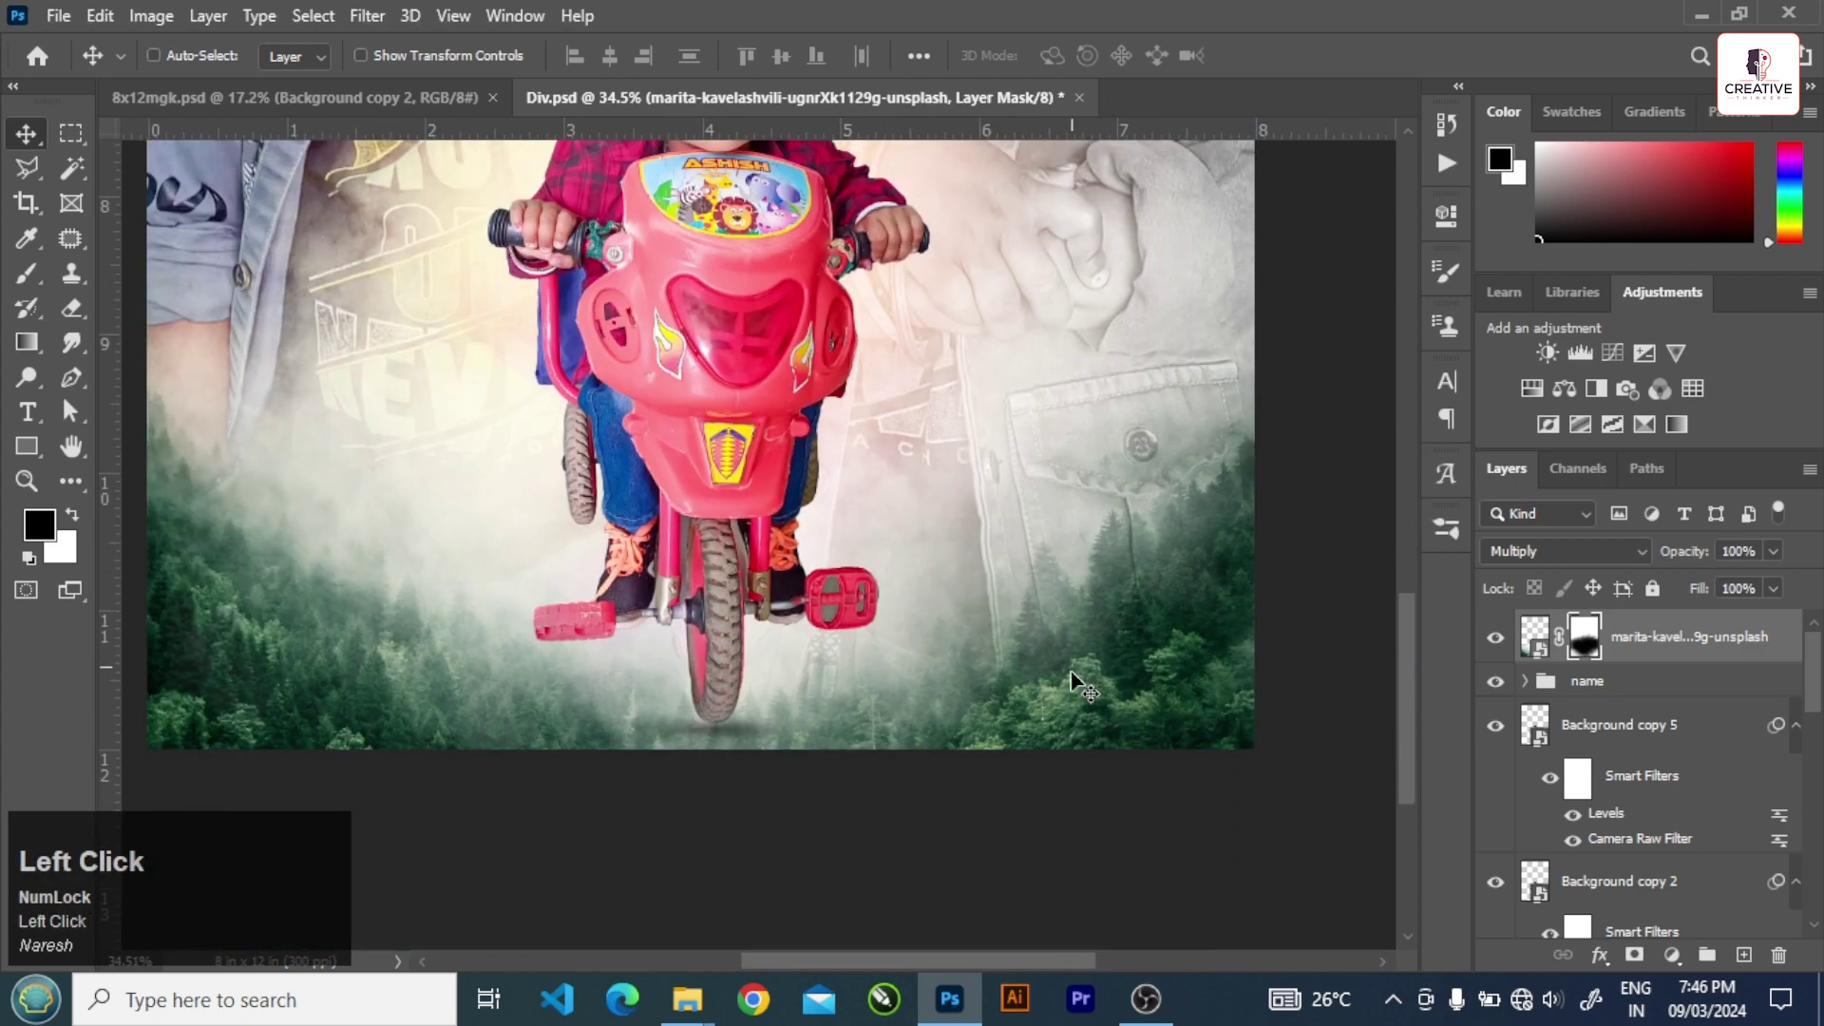
pyautogui.scroll(3)
pyautogui.scroll(-3)
pyautogui.scroll(3)
pyautogui.click(1585, 658)
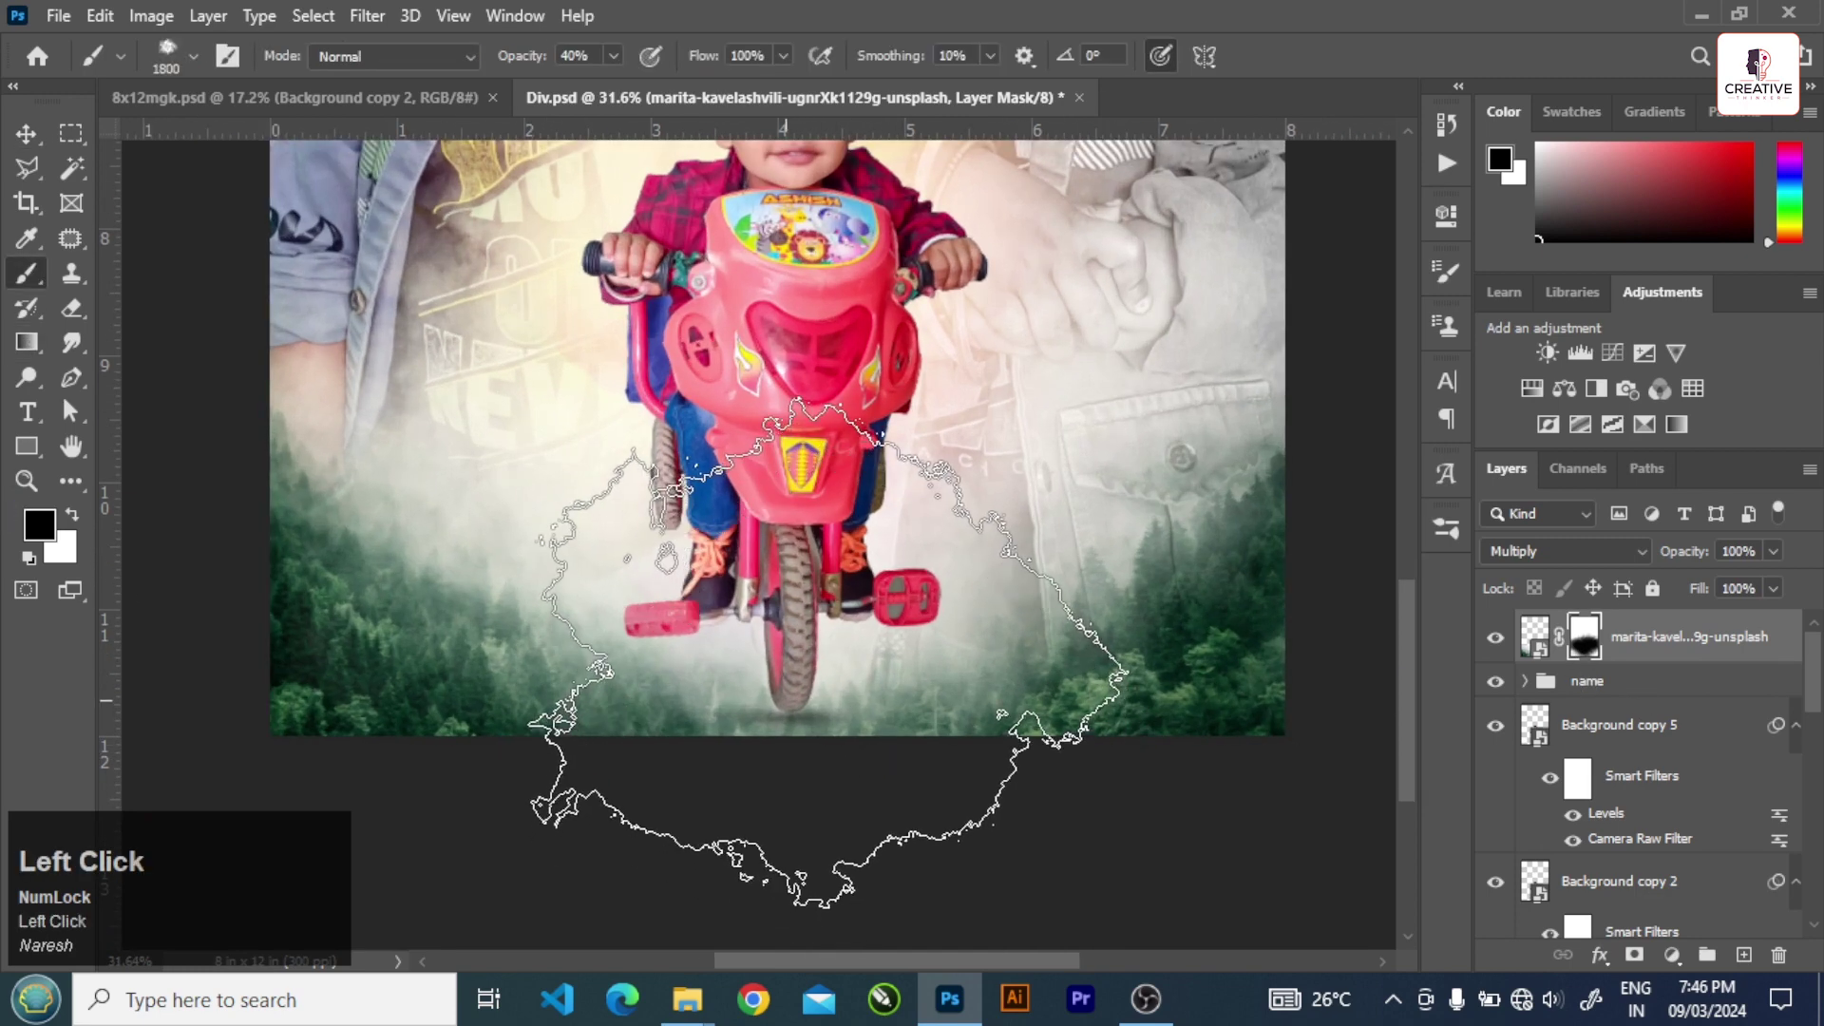
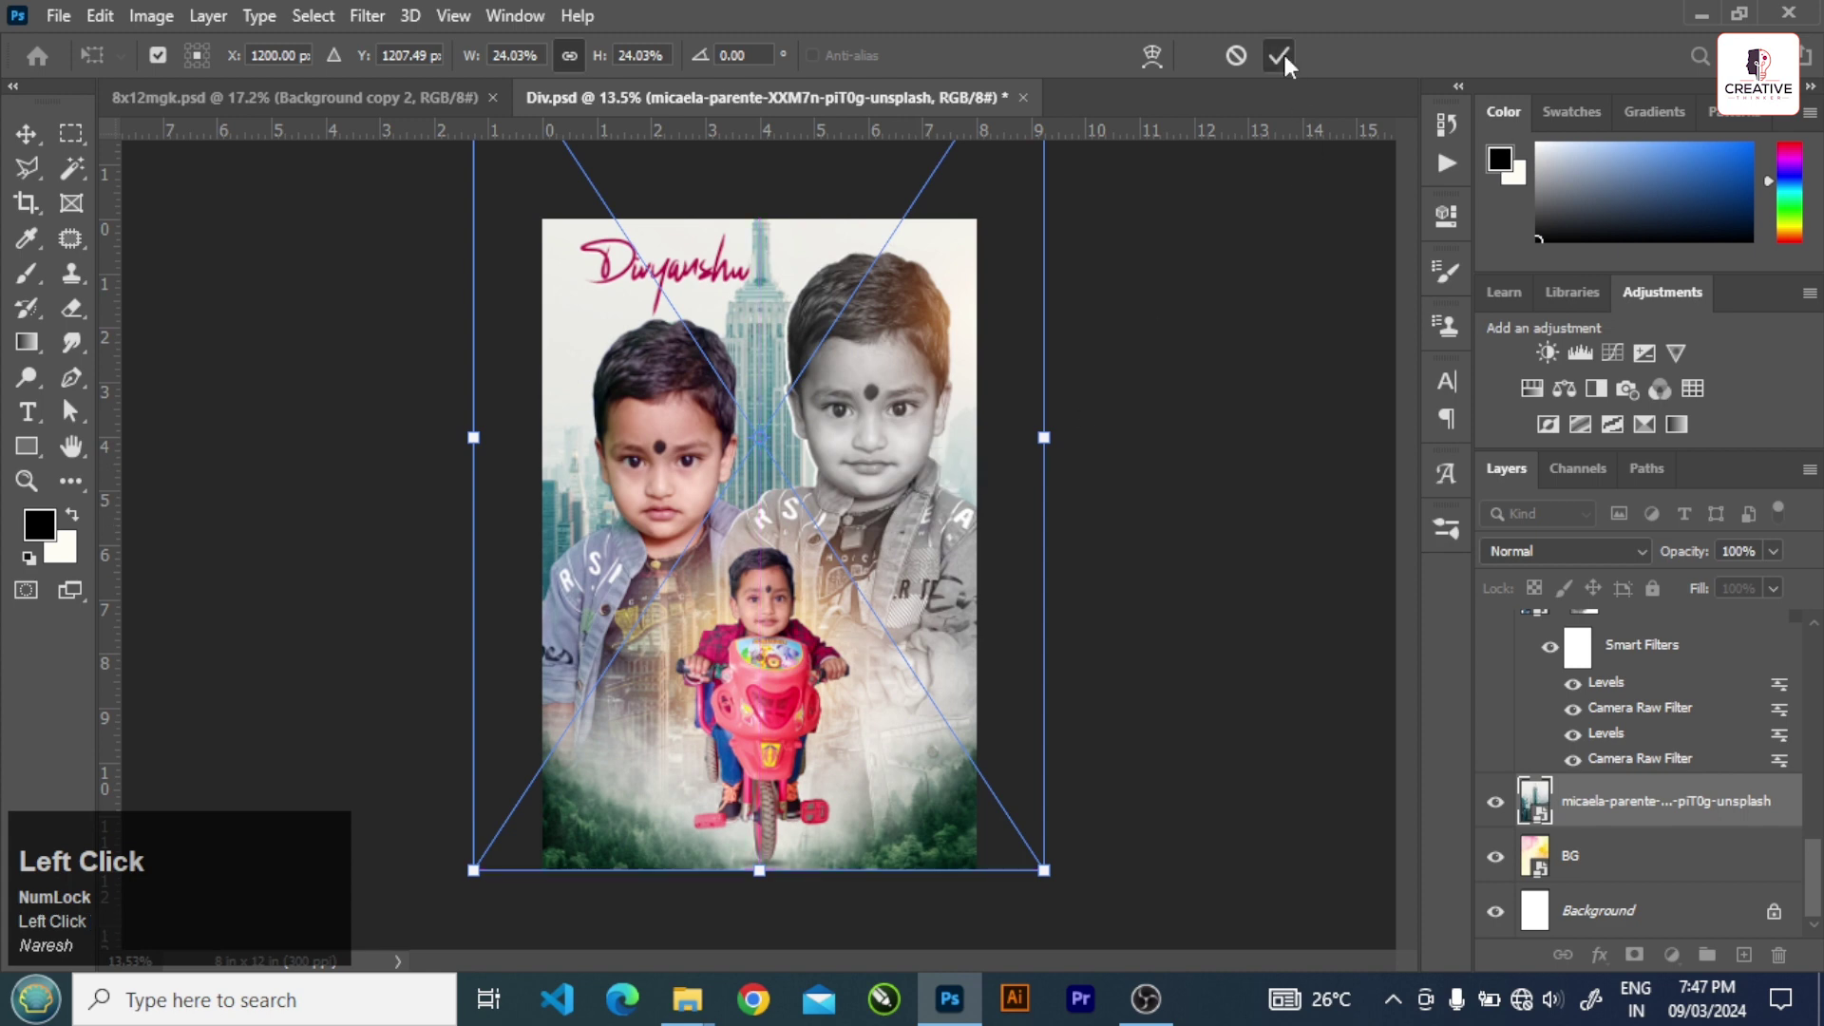
# - Commit the scaled skyline placement behind the boys
pyautogui.scroll(3)
pyautogui.click(983, 620)
pyautogui.scroll(-3)
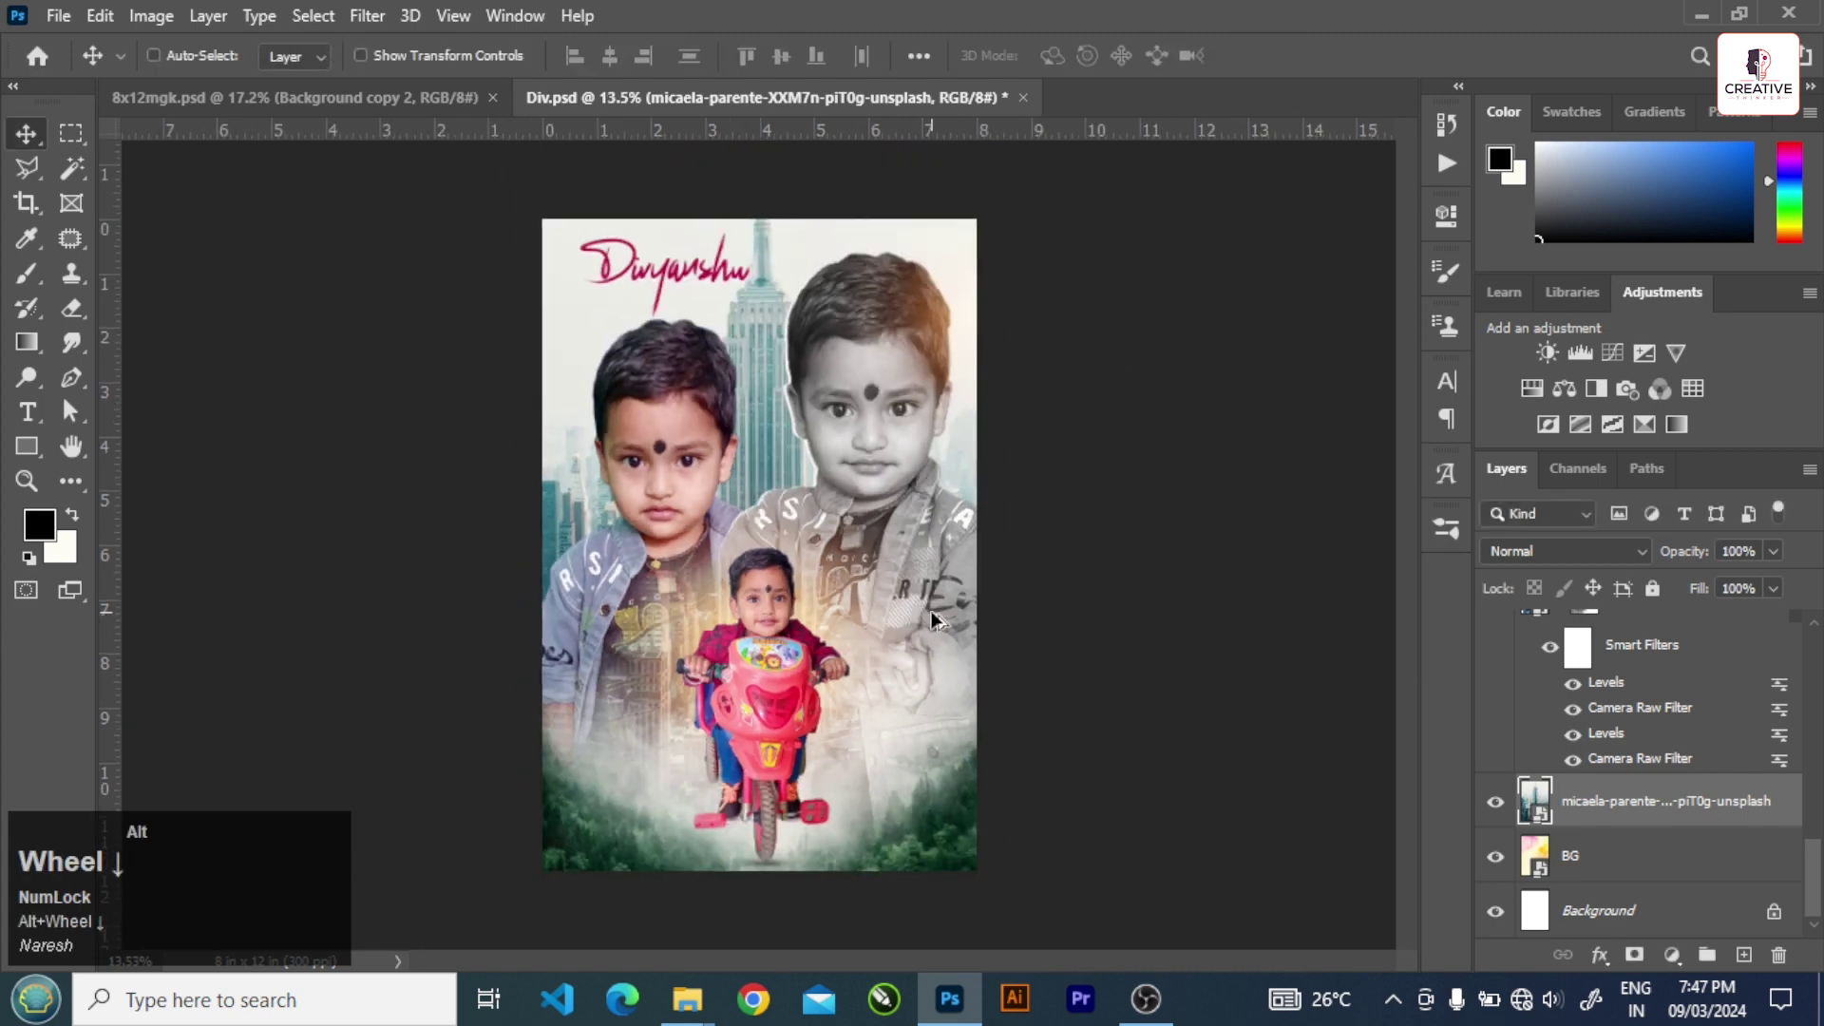
pyautogui.scroll(3)
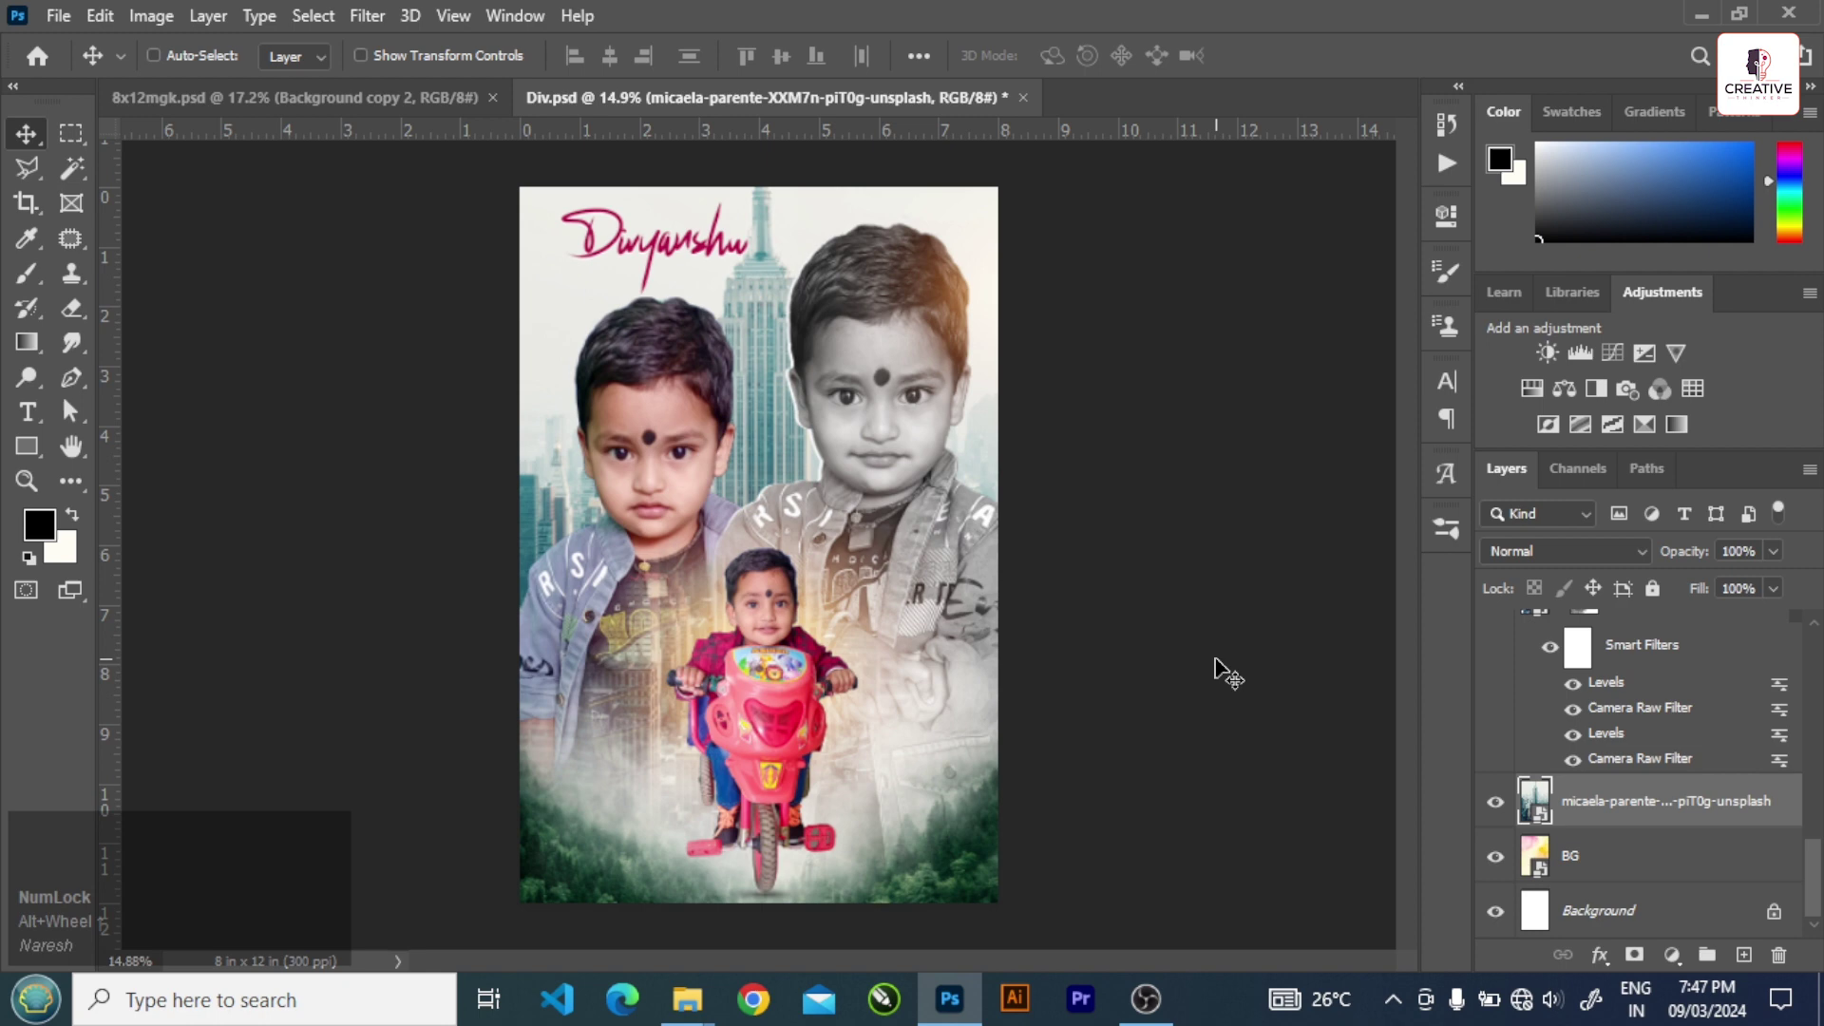
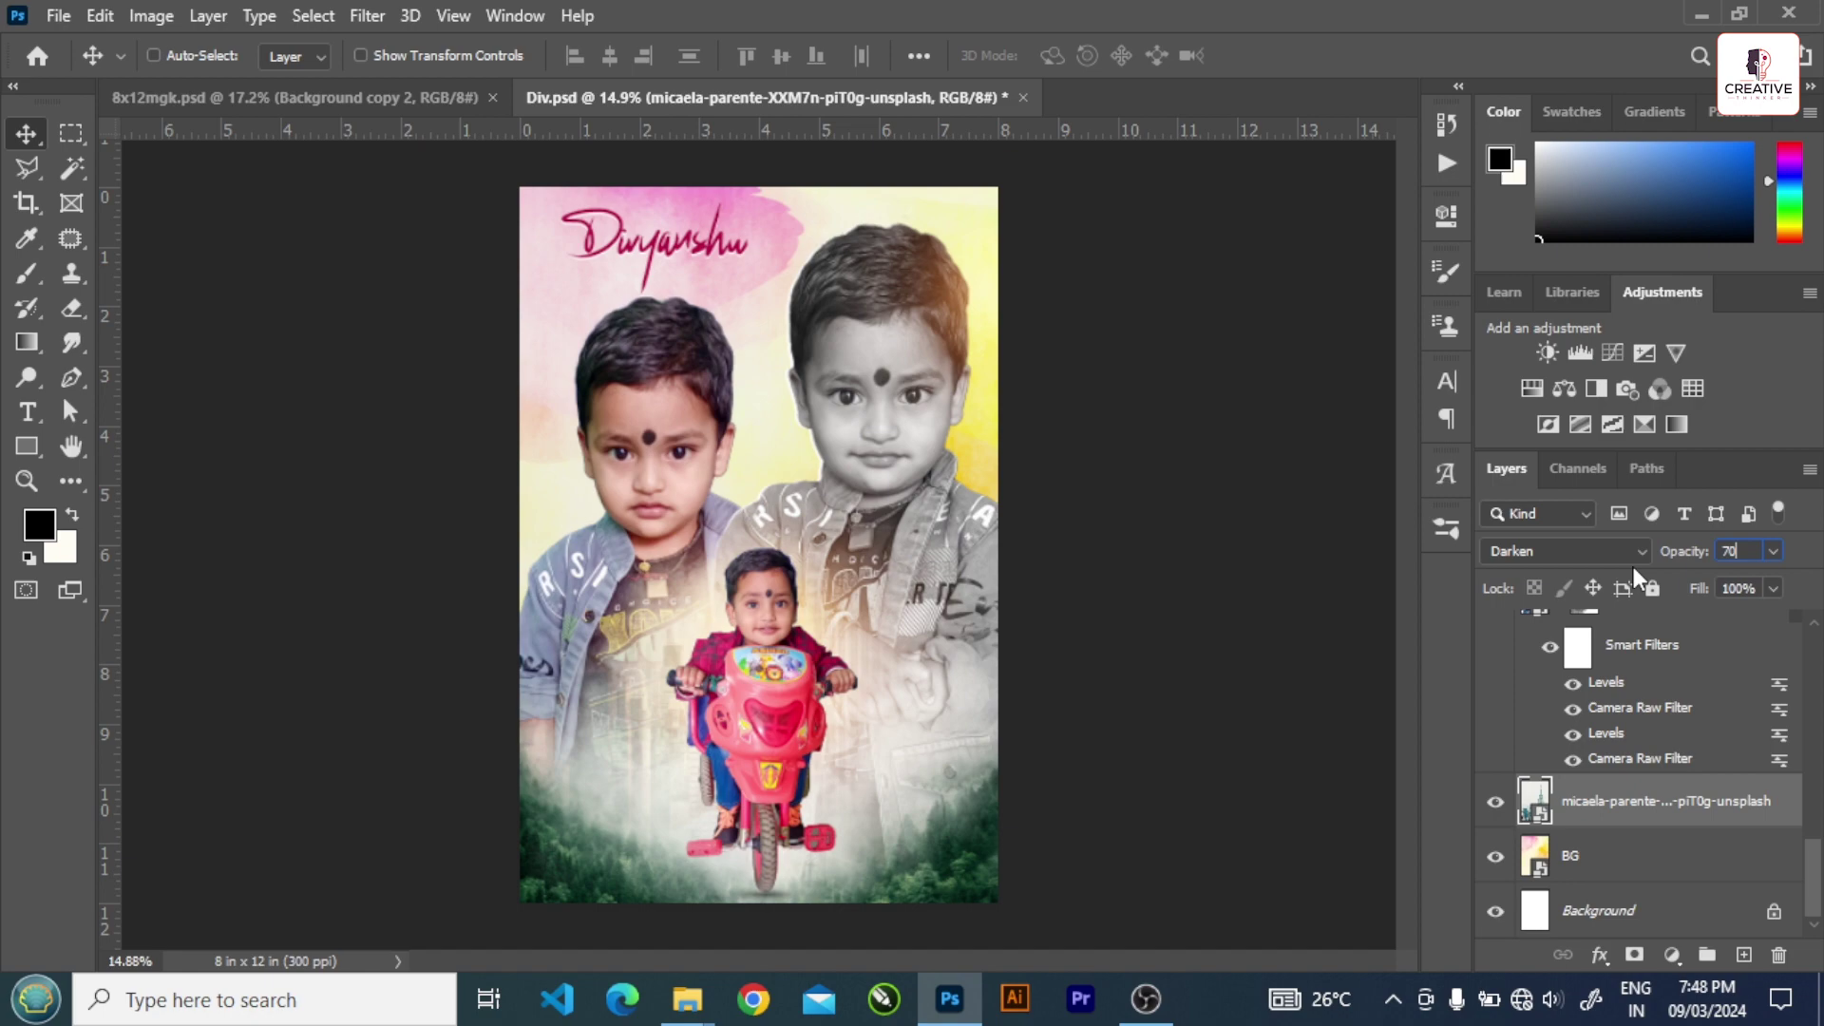
# - Blend the skyline in Darken mode at 70% opacity and save the document
pyautogui.click(936, 629)
pyautogui.scroll(3)
pyautogui.scroll(-3)
pyautogui.scroll(3)
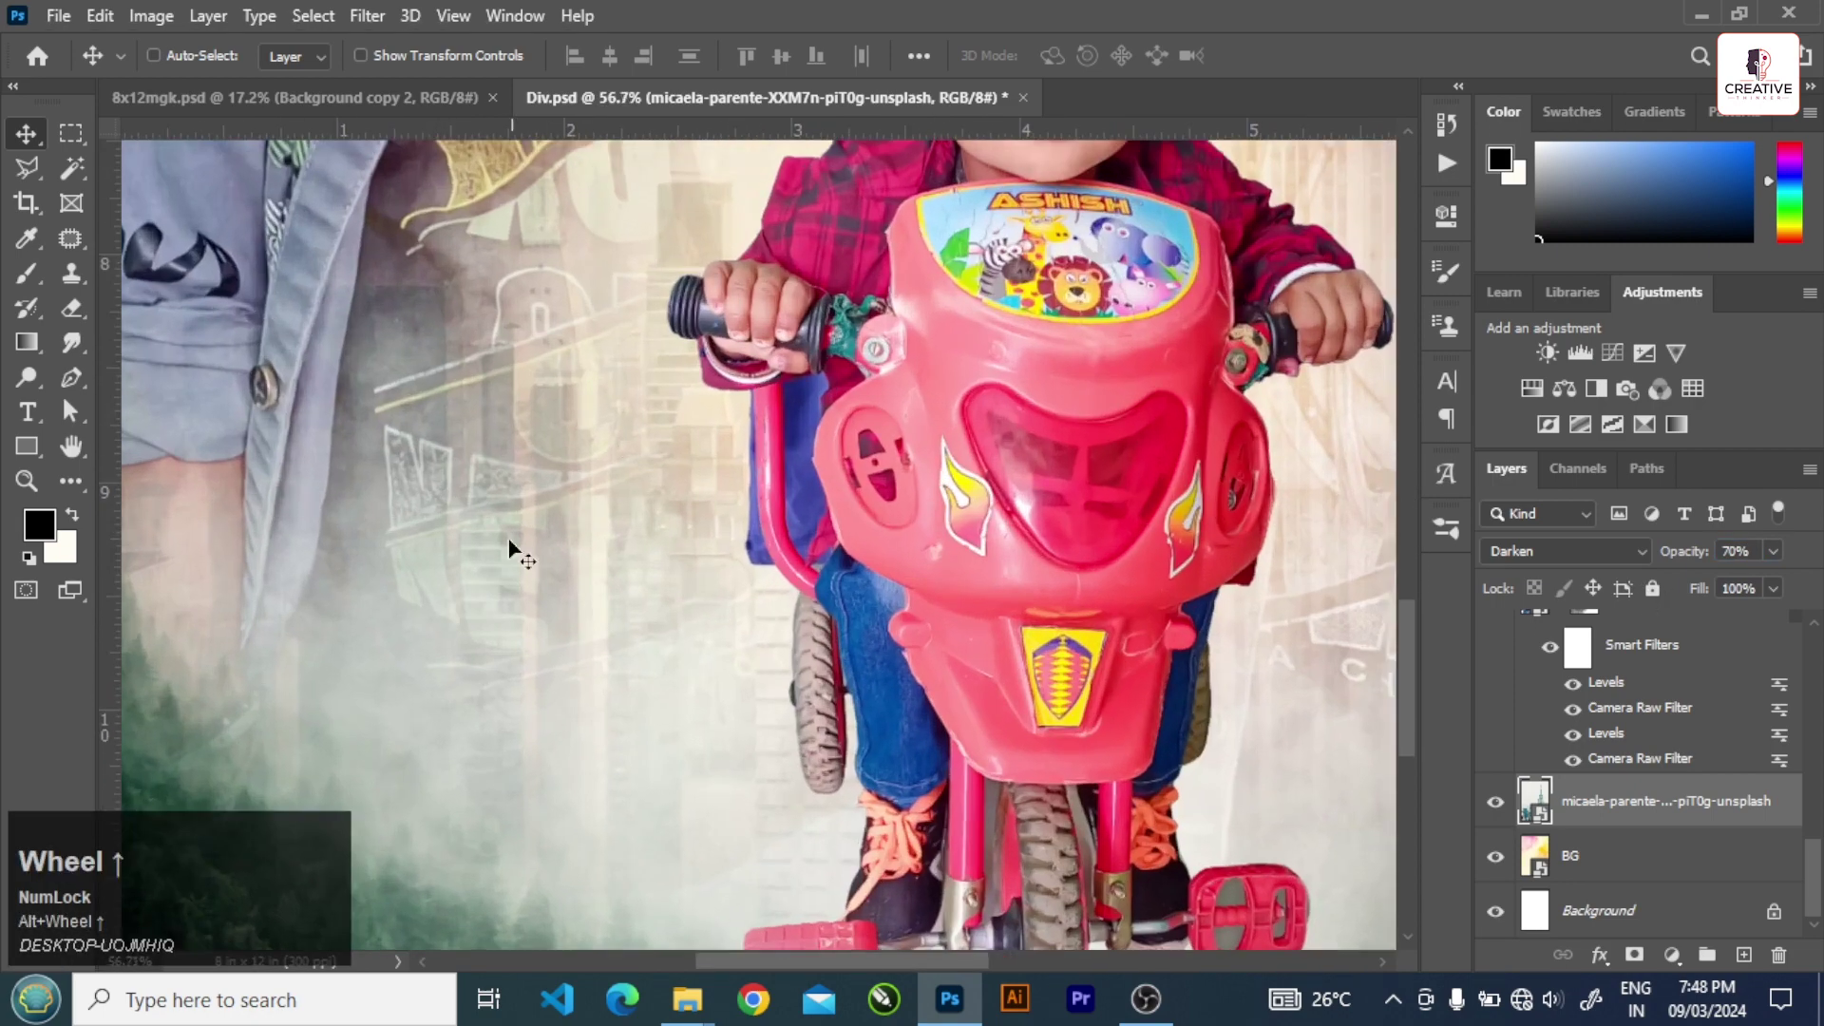
pyautogui.scroll(-3)
pyautogui.scroll(3)
pyautogui.scroll(-3)
pyautogui.scroll(3)
pyautogui.press('ctrl+s')
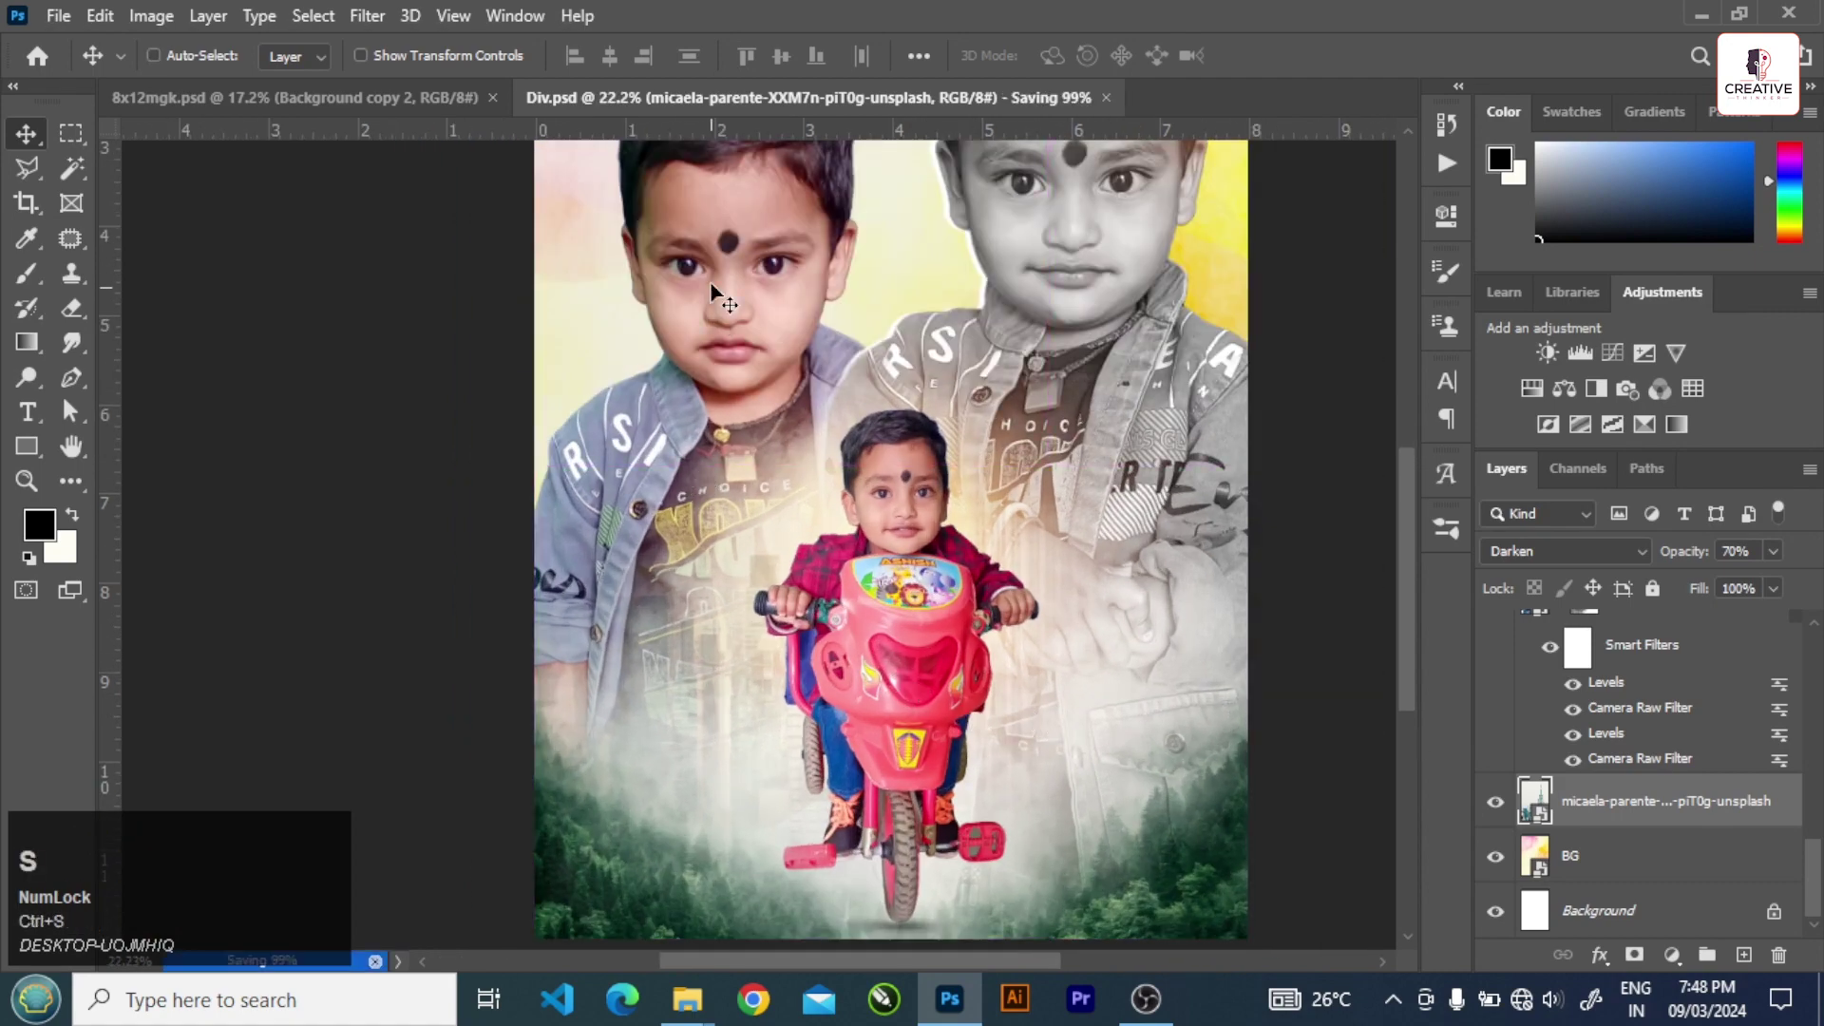
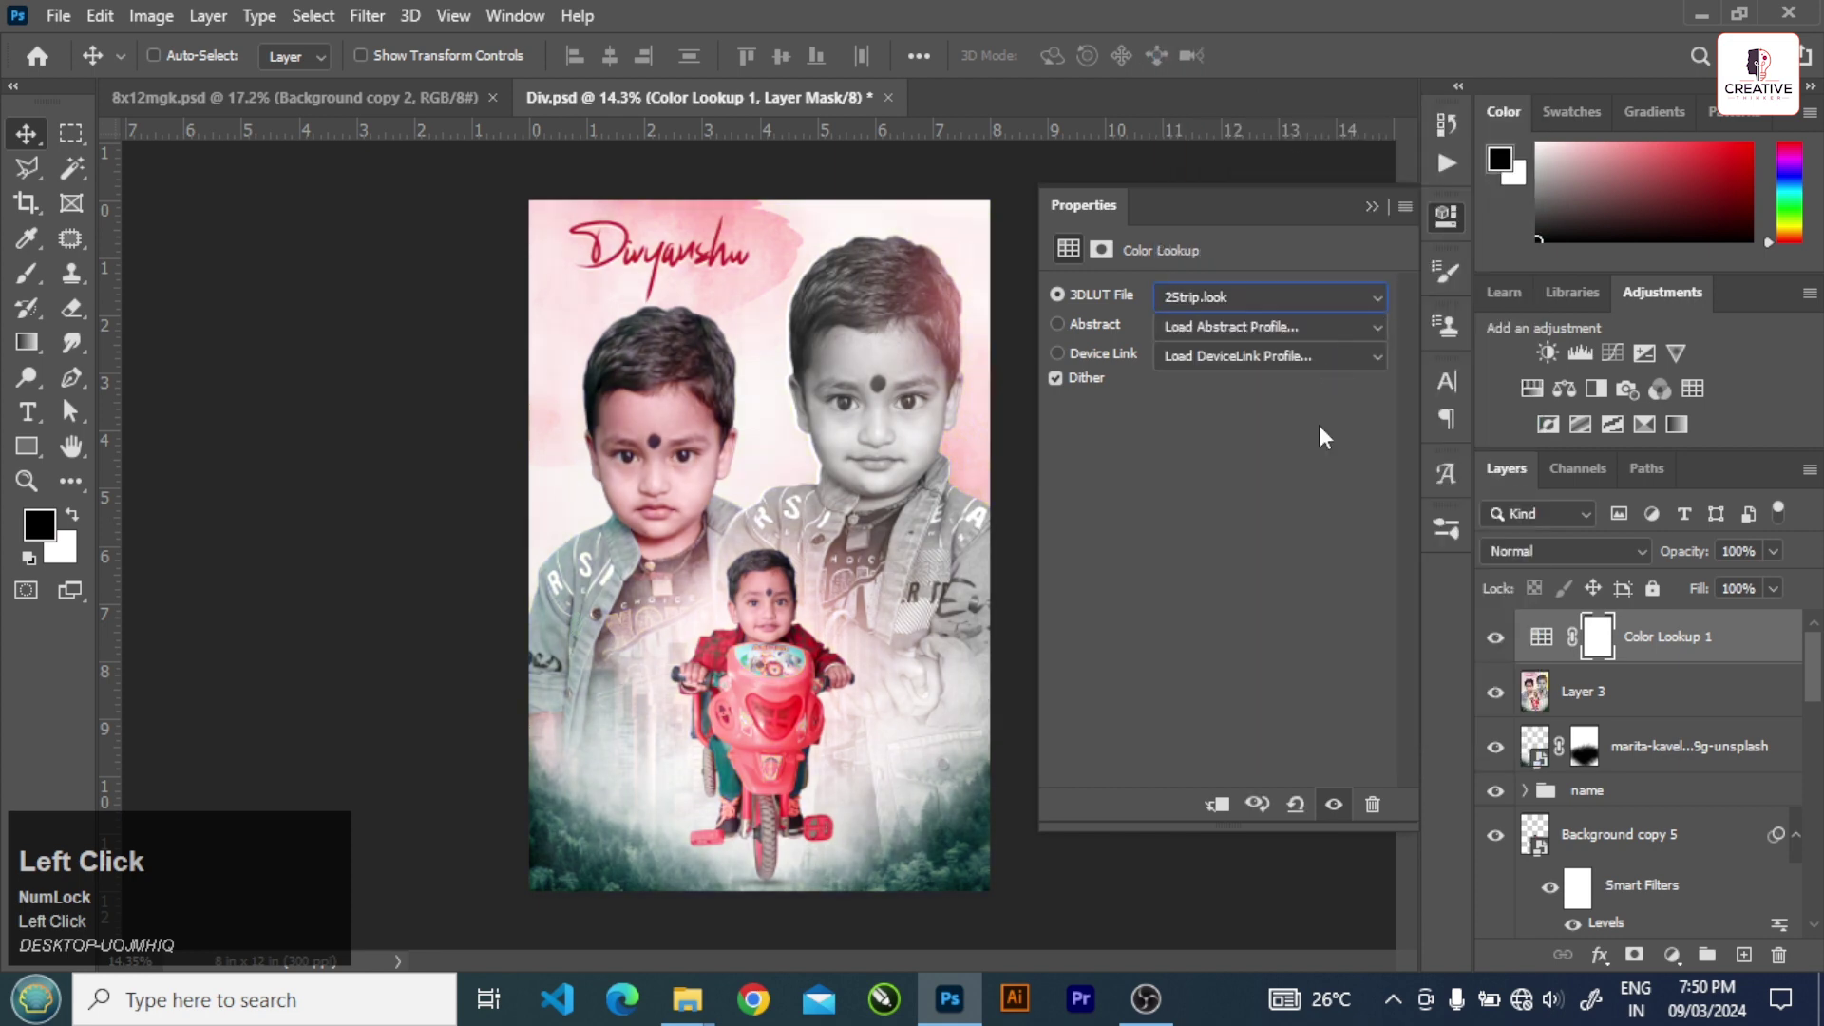
# - Close the Color Lookup properties, toggle its visibility to compare, and remove Layer 3
pyautogui.press('Down')
pyautogui.click(1541, 740)
pyautogui.scroll(3)
pyautogui.scroll(-3)
pyautogui.doubleClick(1498, 653)
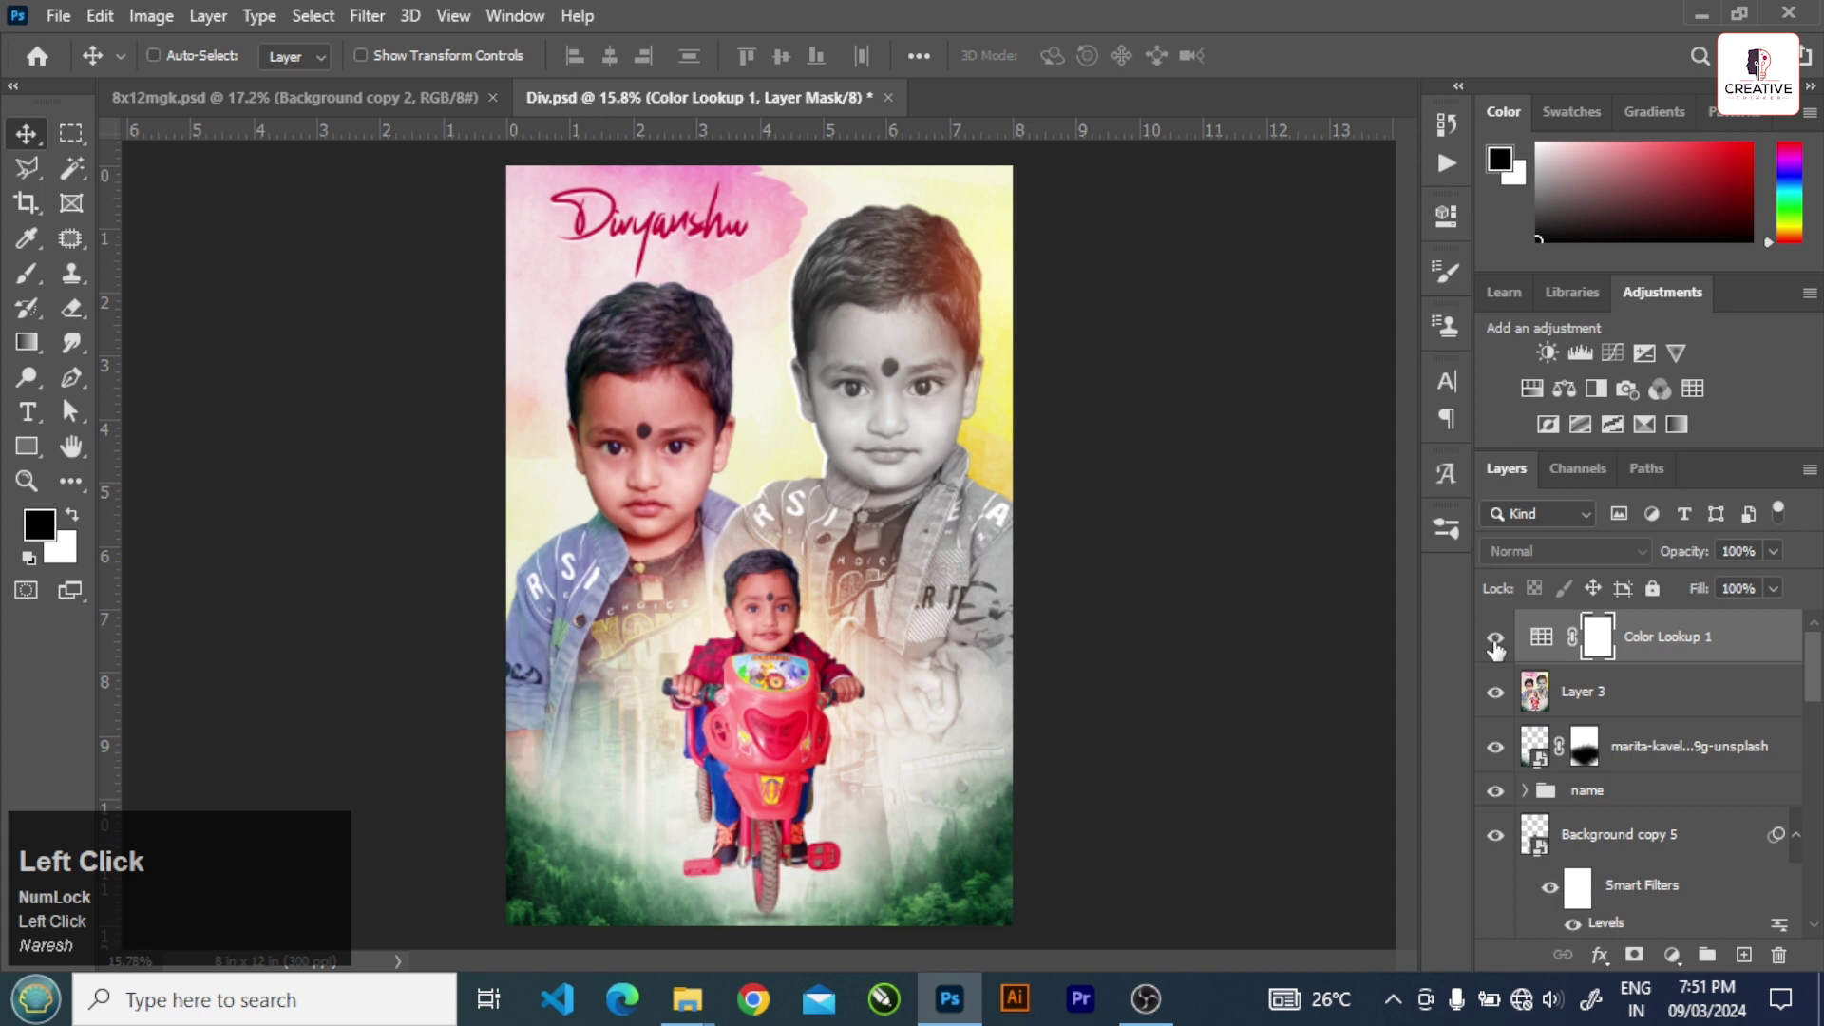
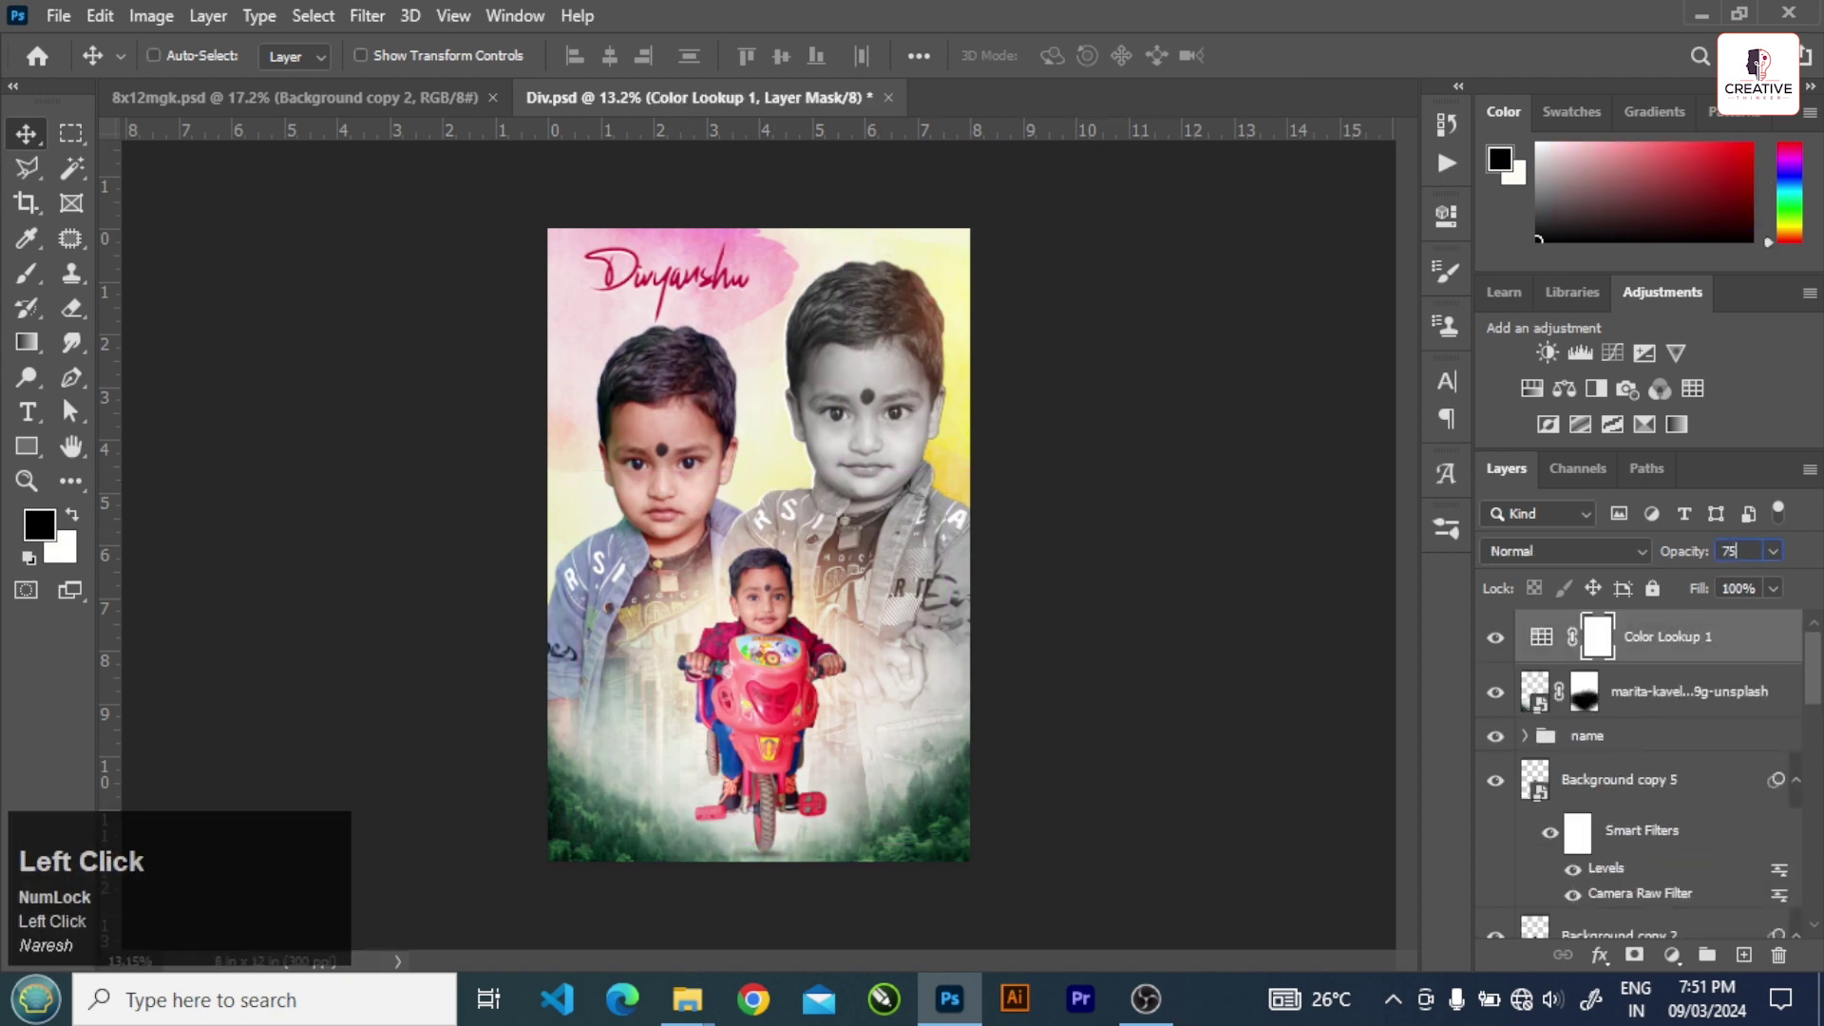
# - Lower the Color Lookup to 75% opacity, select Background copy 2 and save
pyautogui.click(862, 550)
pyautogui.scroll(3)
pyautogui.click(657, 483)
pyautogui.scroll(3)
pyautogui.click(868, 564)
pyautogui.scroll(3)
pyautogui.press('ctrl+s')
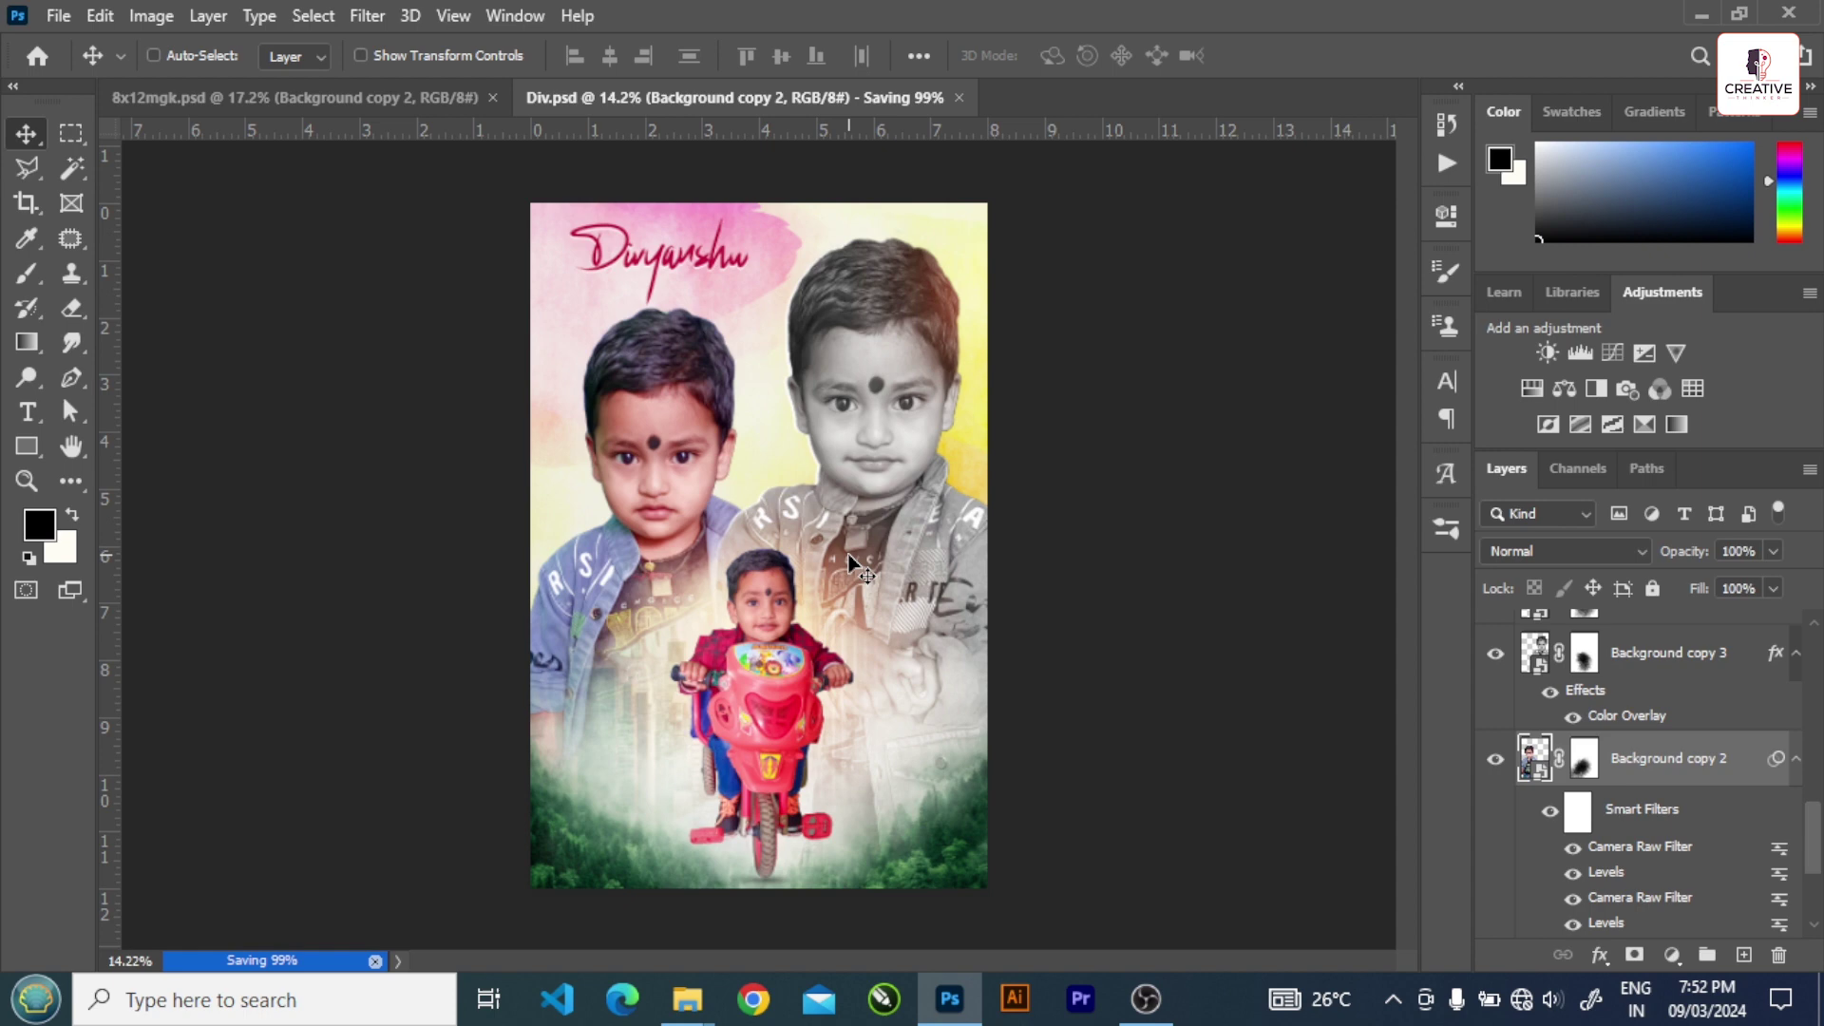
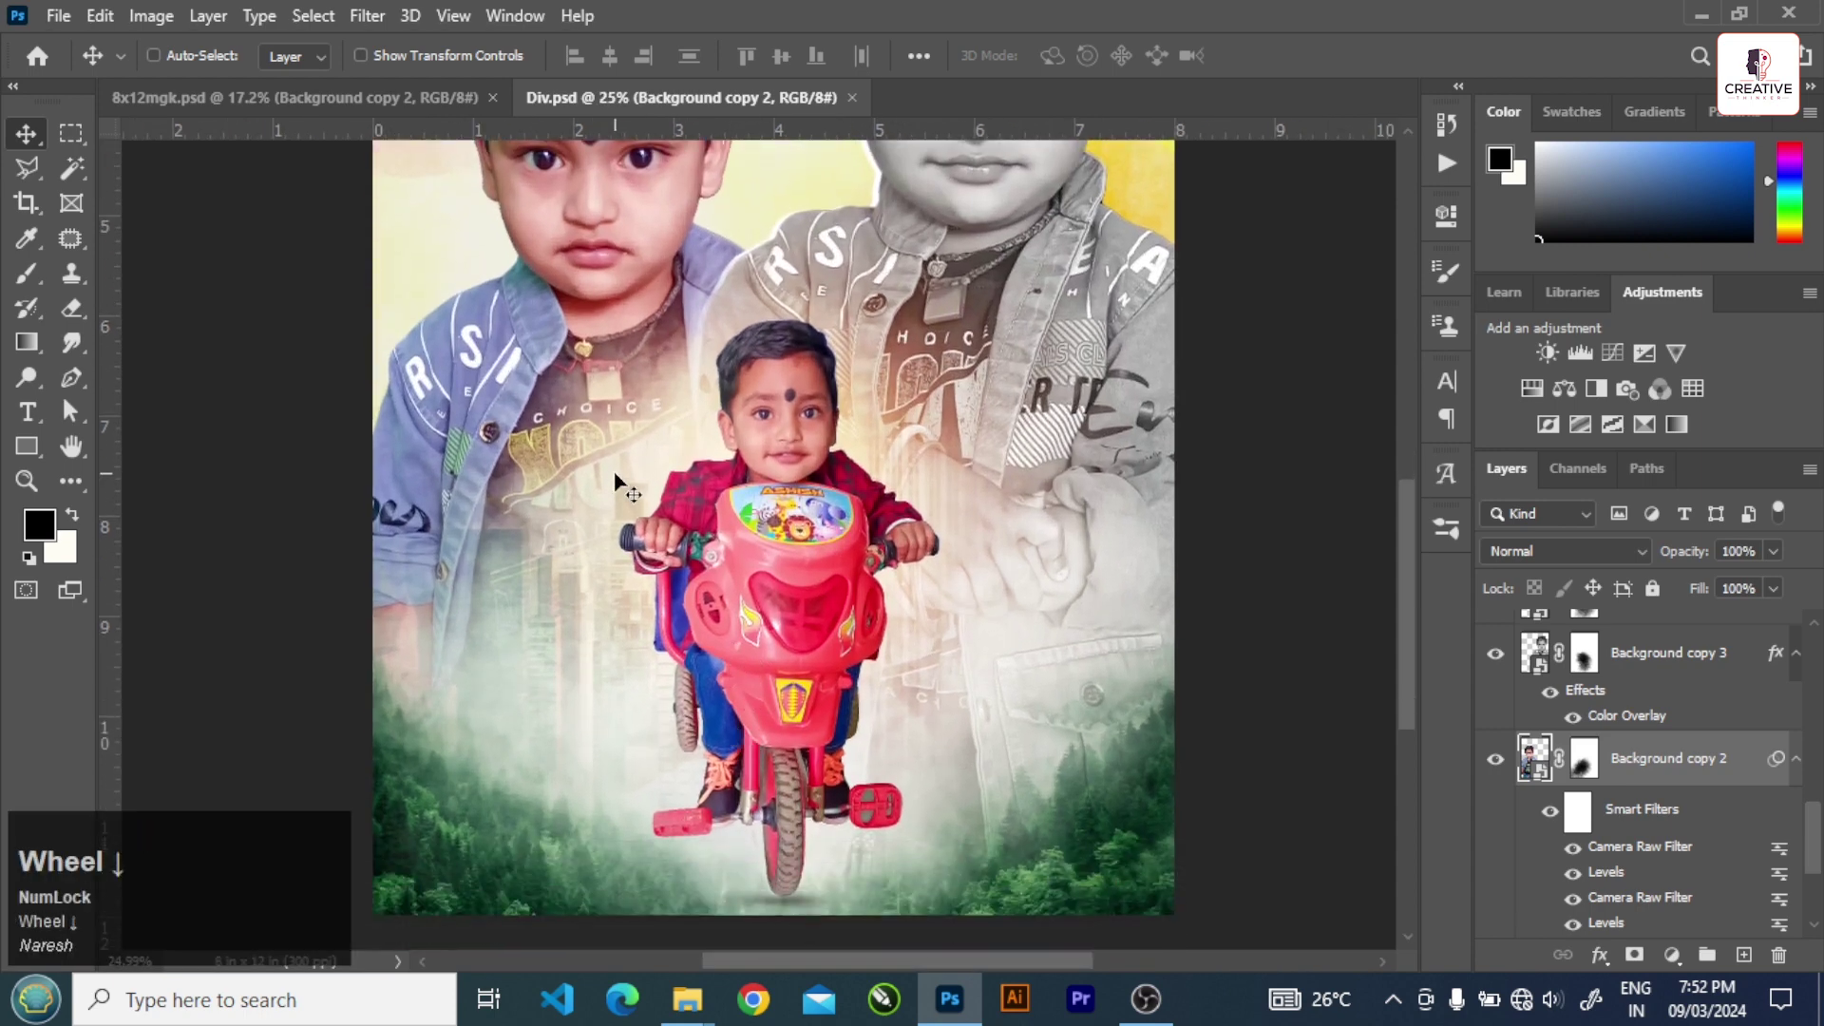
# - Duplicate the Screen-blended lens-flare layer with Ctrl+J to brighten the glow over the portraits
pyautogui.press('alt+Num_Lock')
pyautogui.scroll(-3)
pyautogui.scroll(3)
pyautogui.scroll(-3)
pyautogui.scroll(3)
pyautogui.scroll(-3)
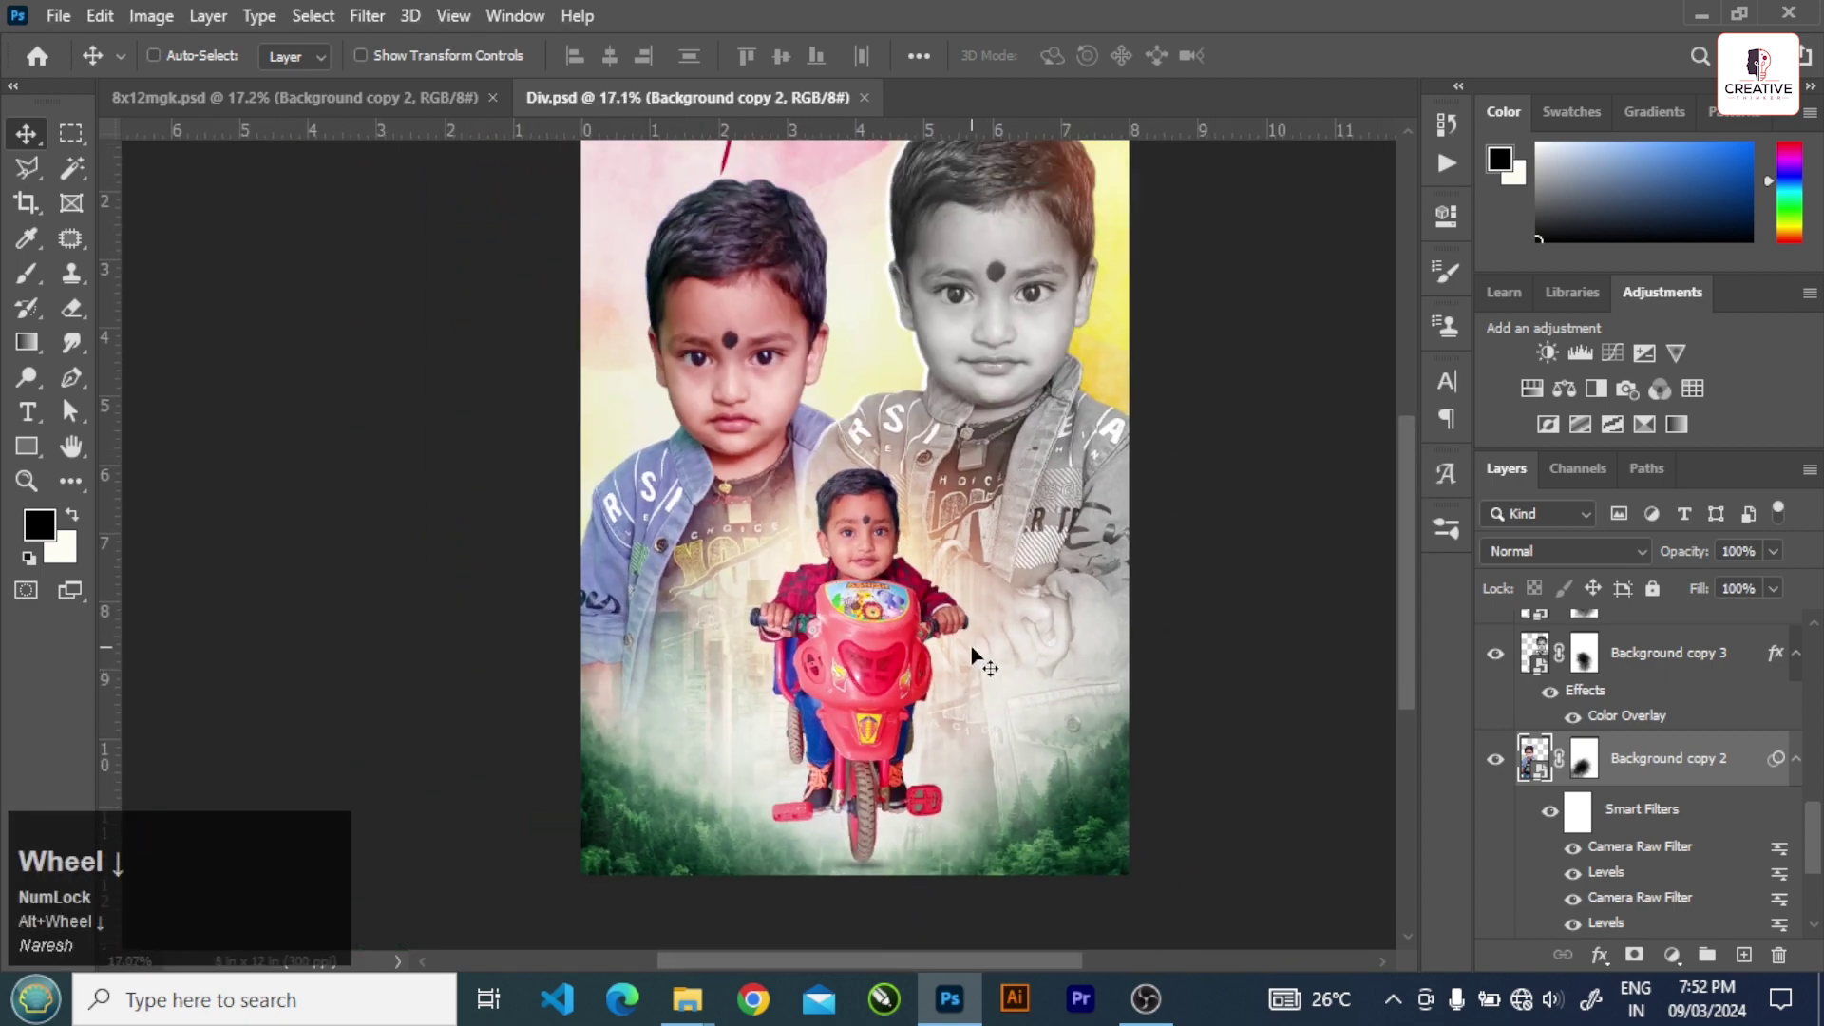
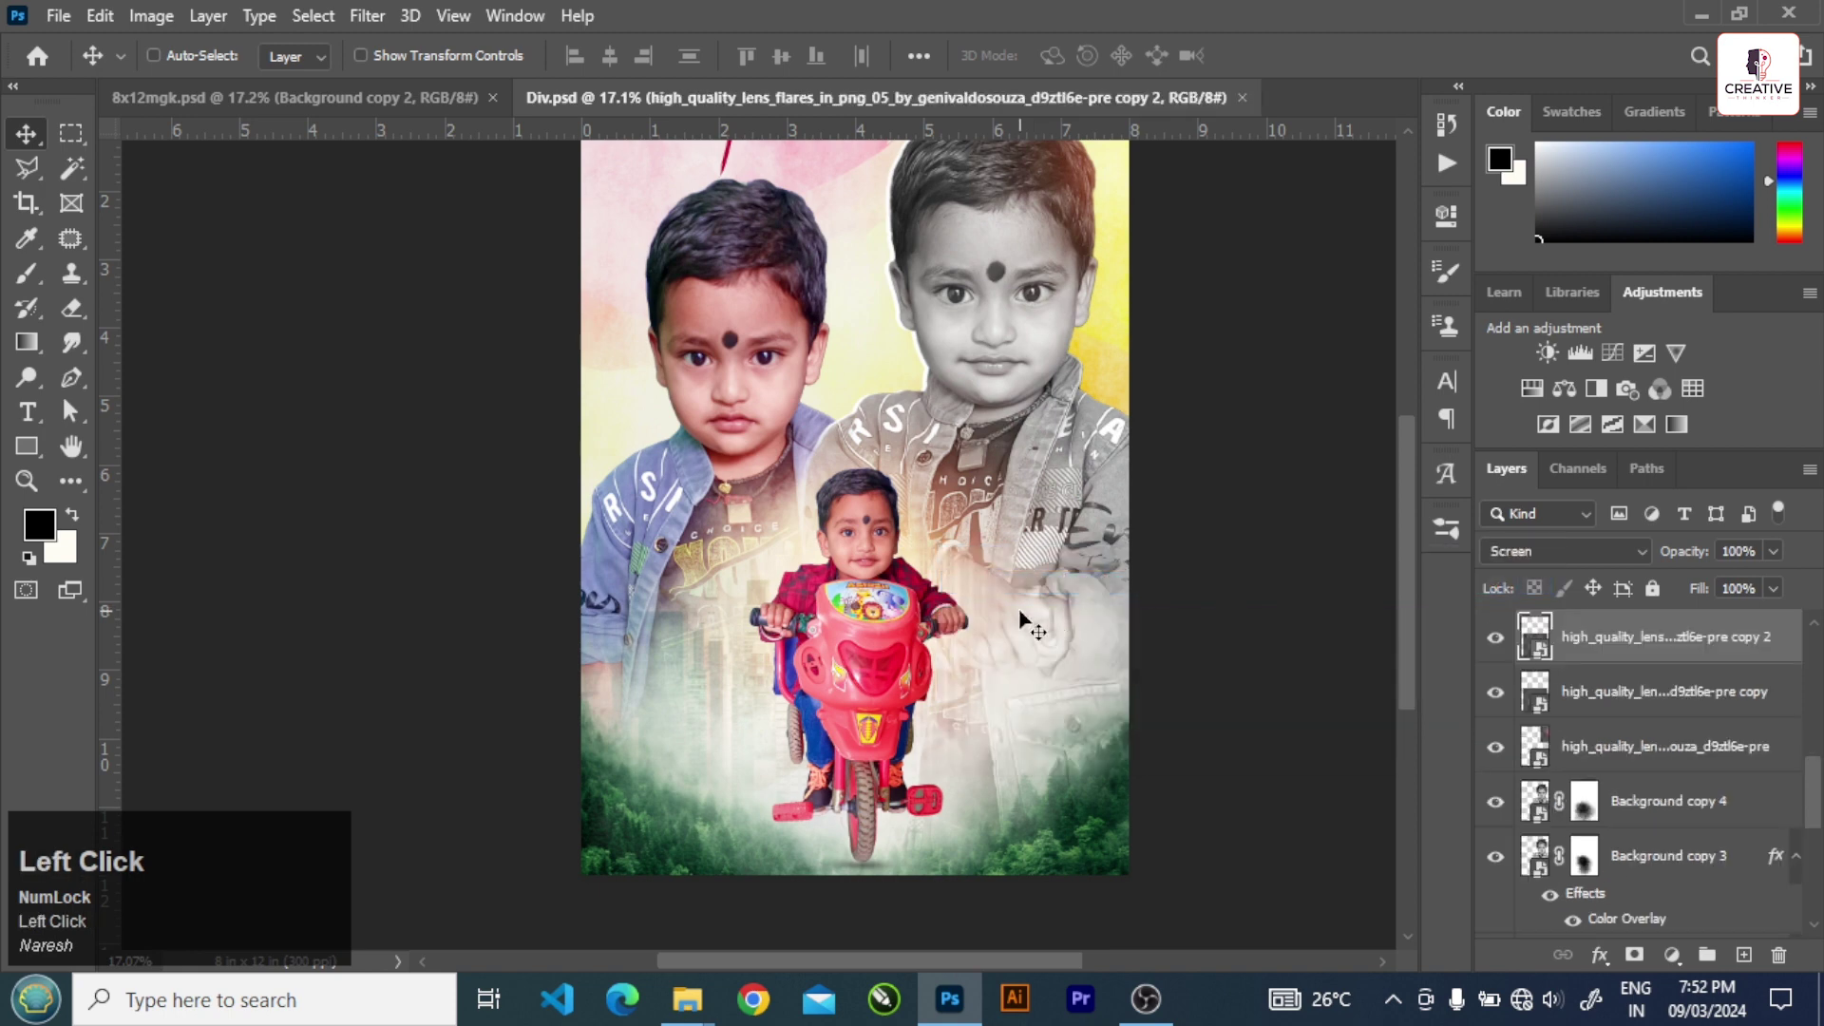
pyautogui.press('ctrl+j')
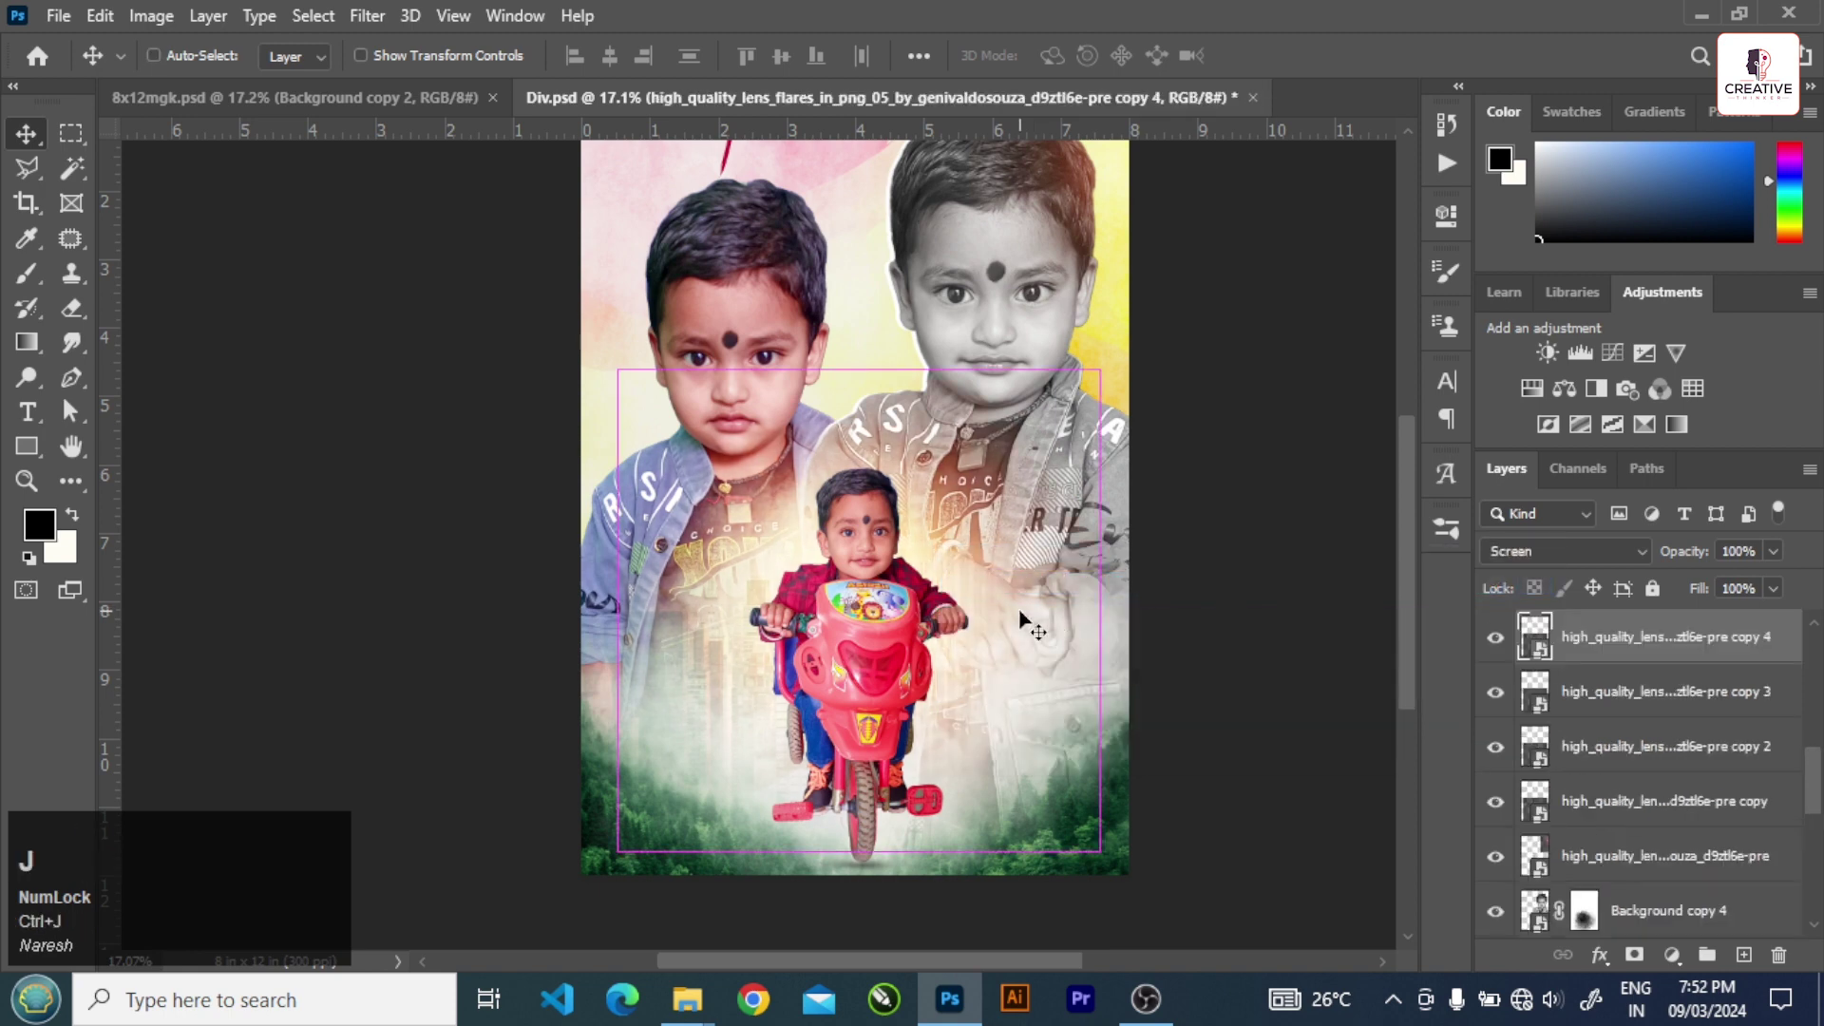
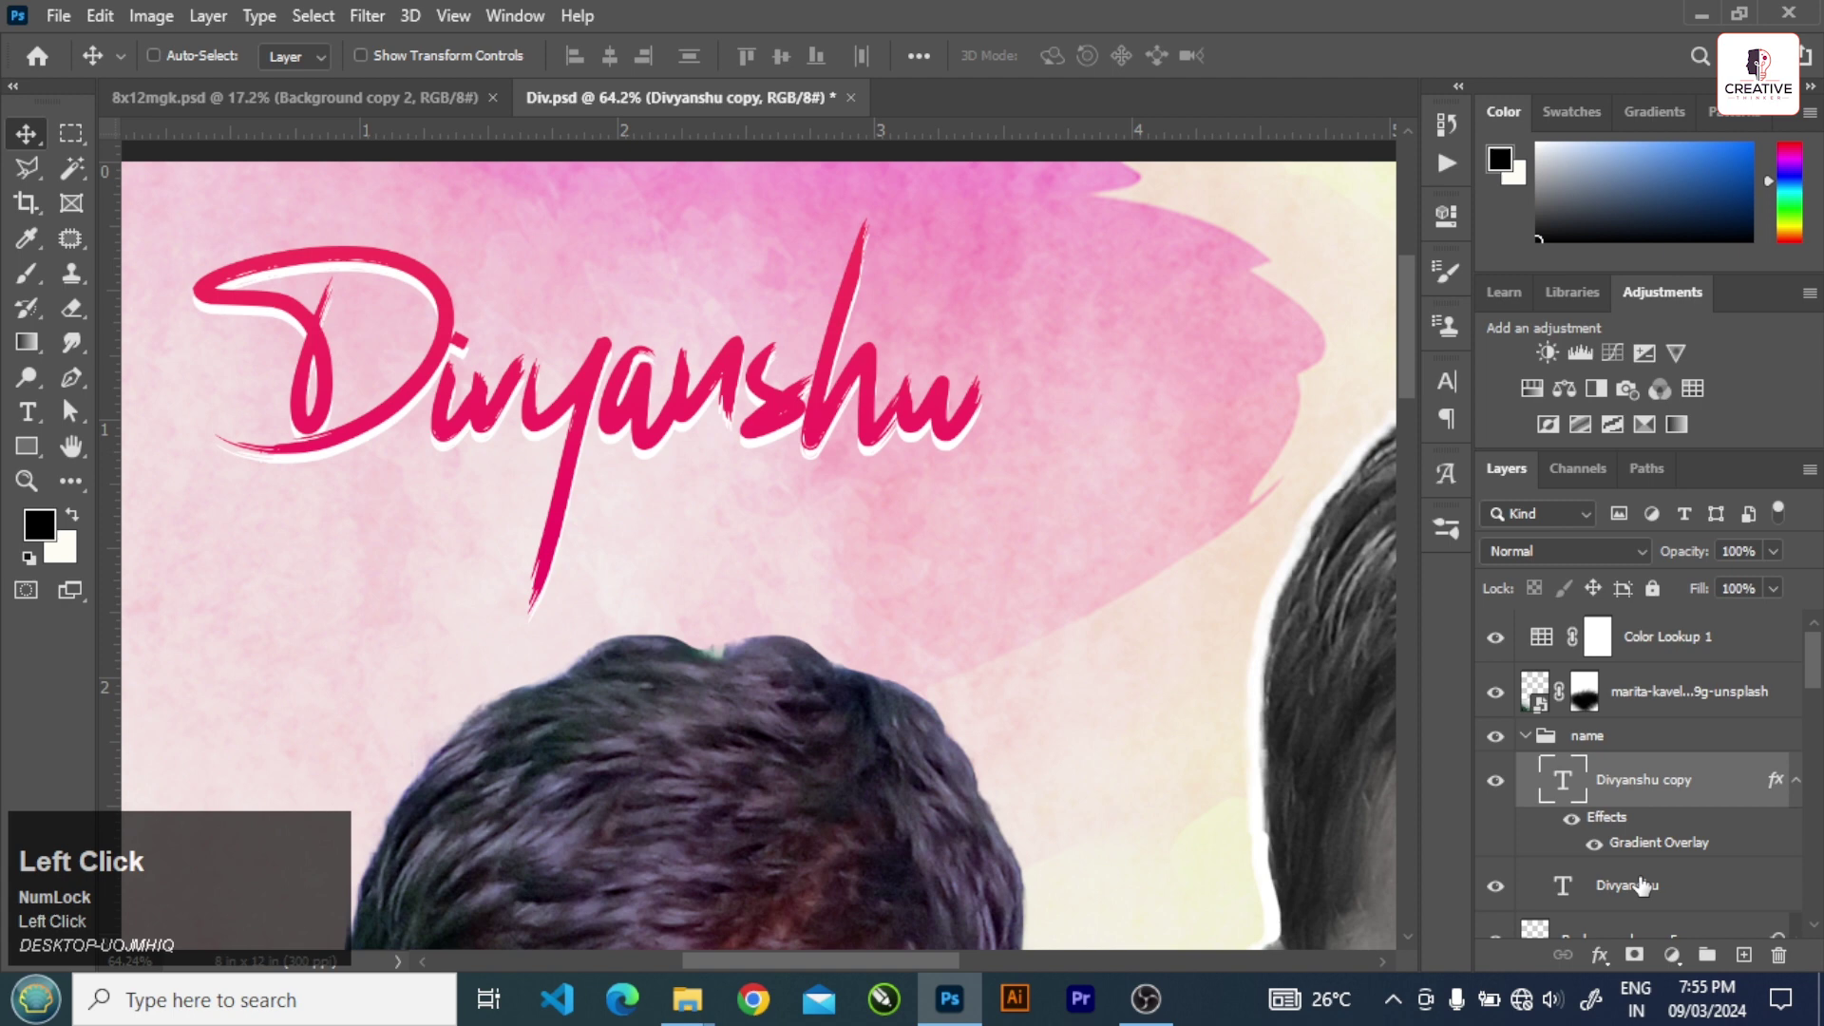
# - Delete Color Lookup 1, set the forest layer to 90% opacity and save the document
pyautogui.press('Up')
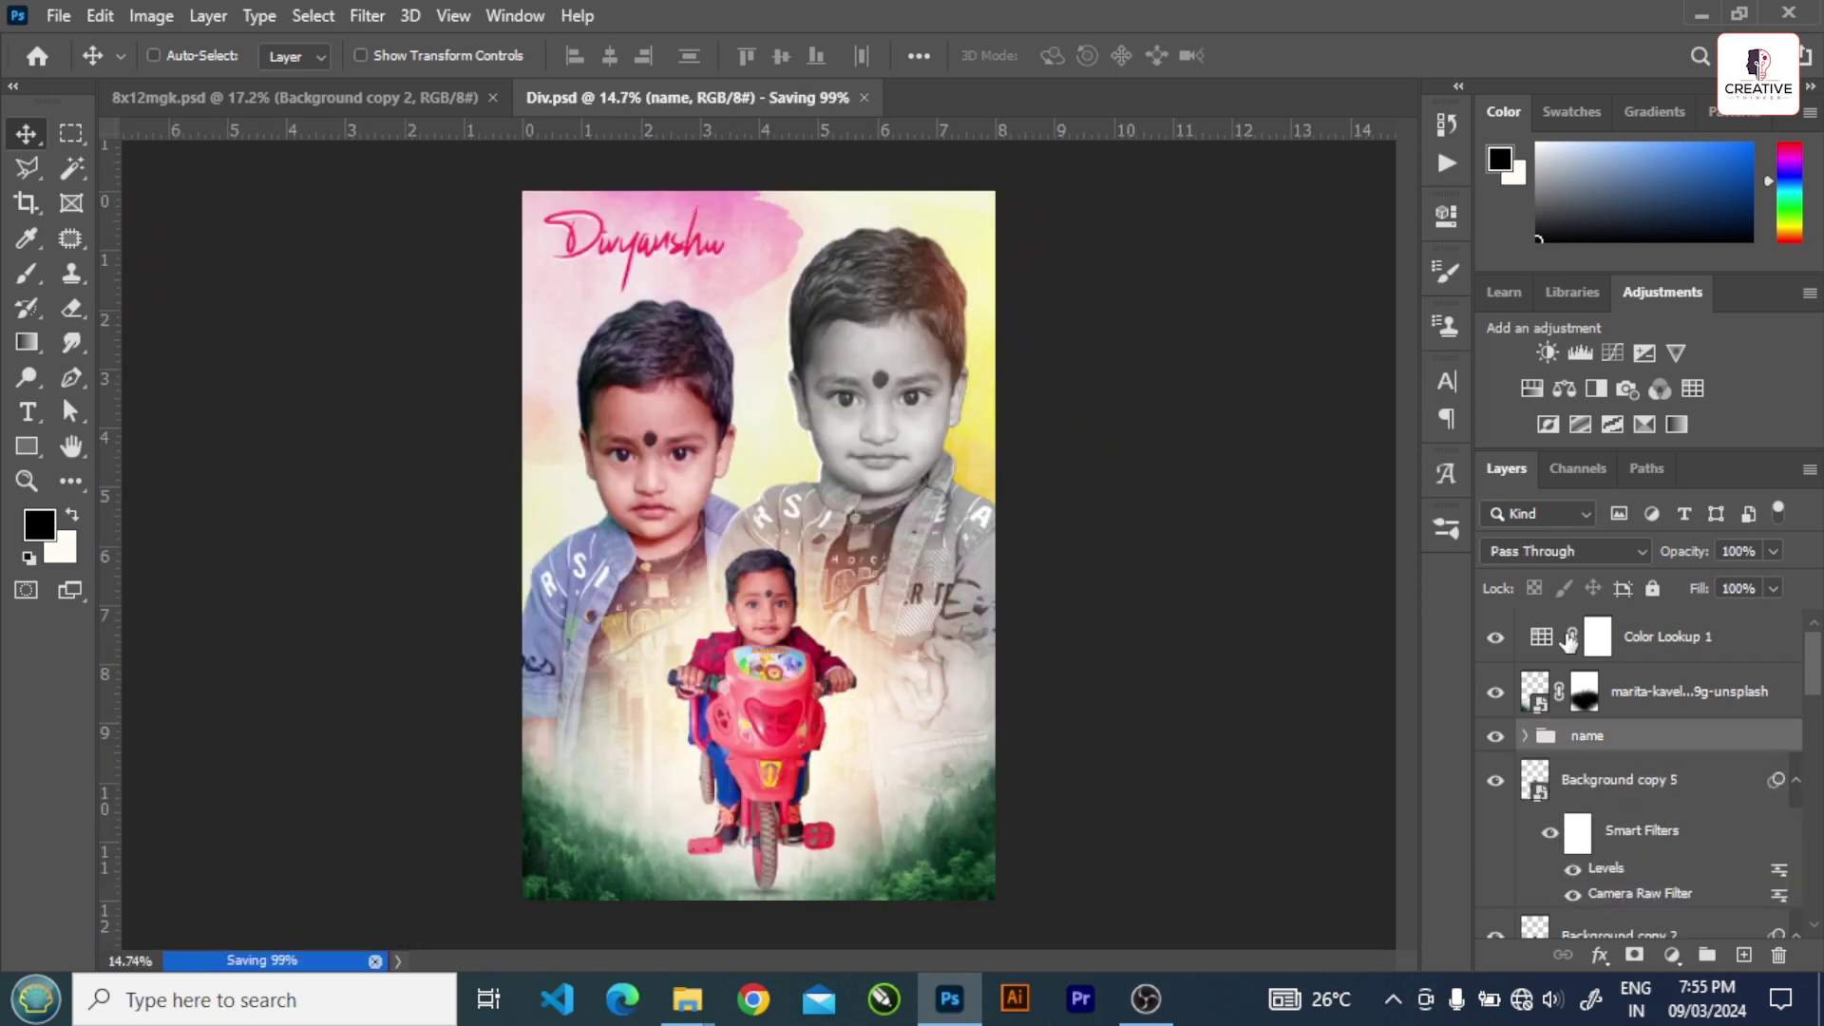
pyautogui.click(1529, 752)
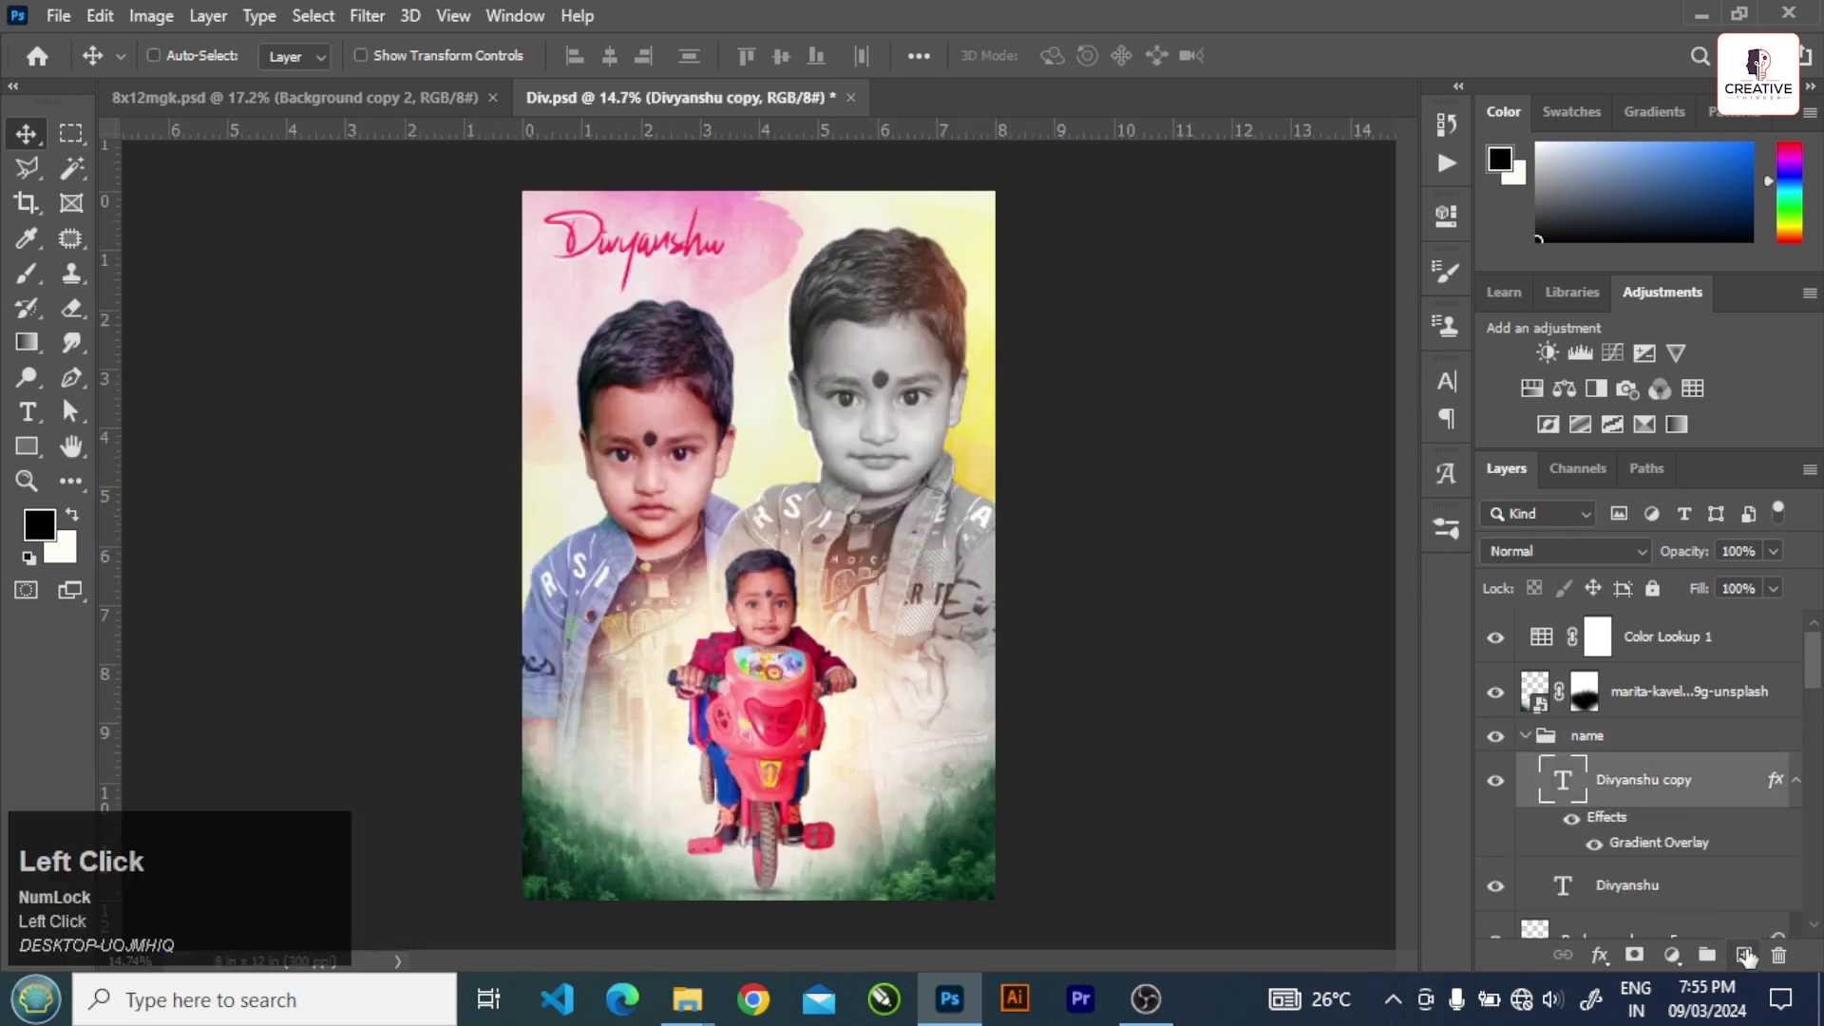
pyautogui.press('ctrl+s')
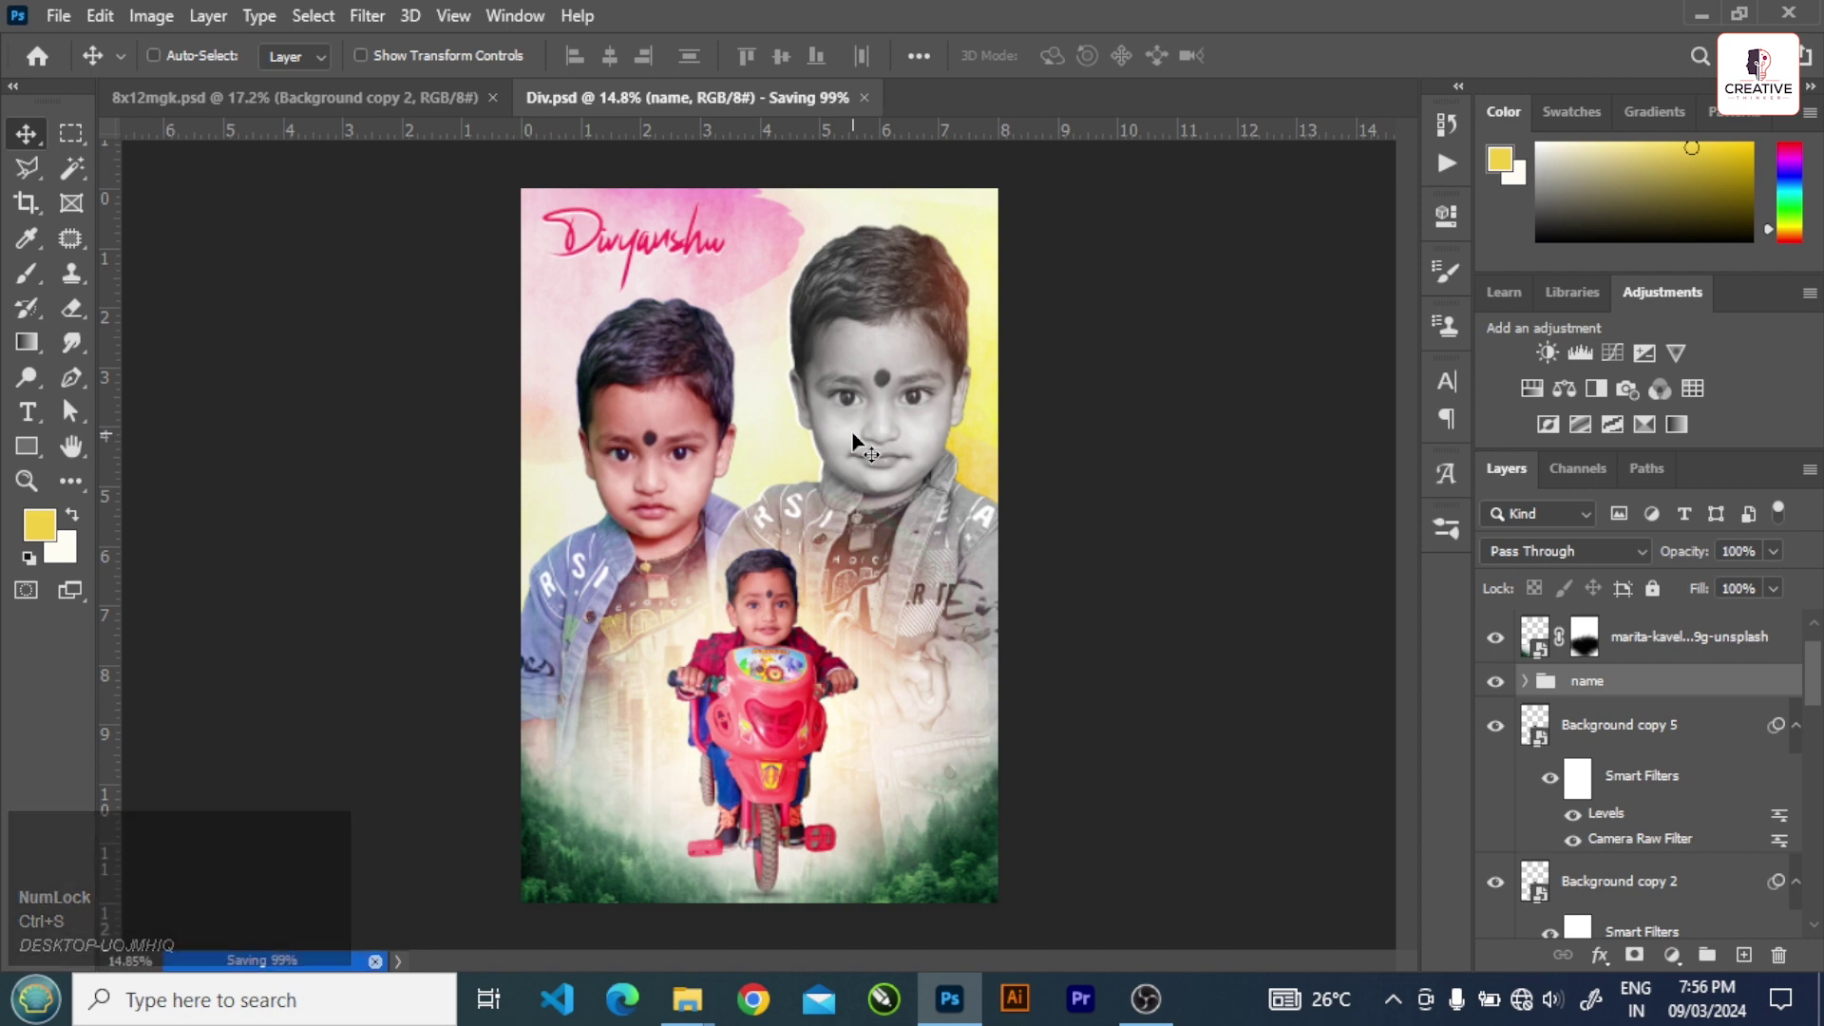
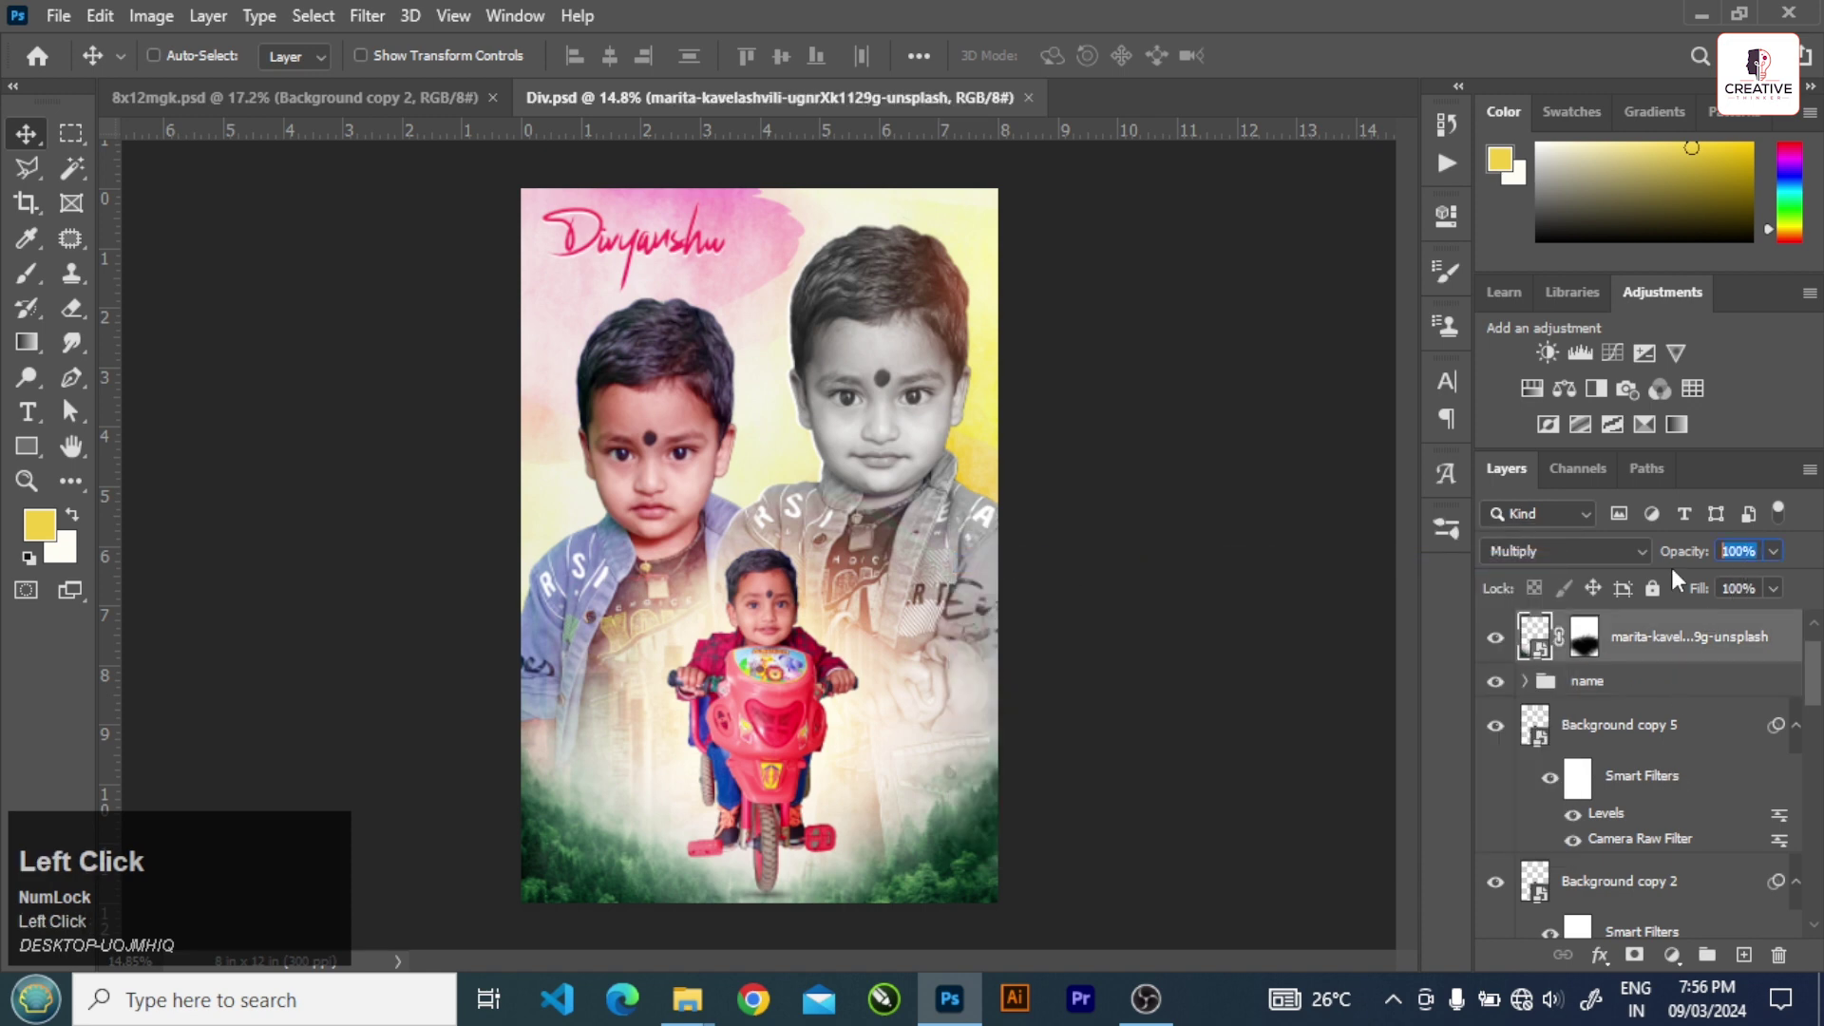
pyautogui.press('ctrl+s')
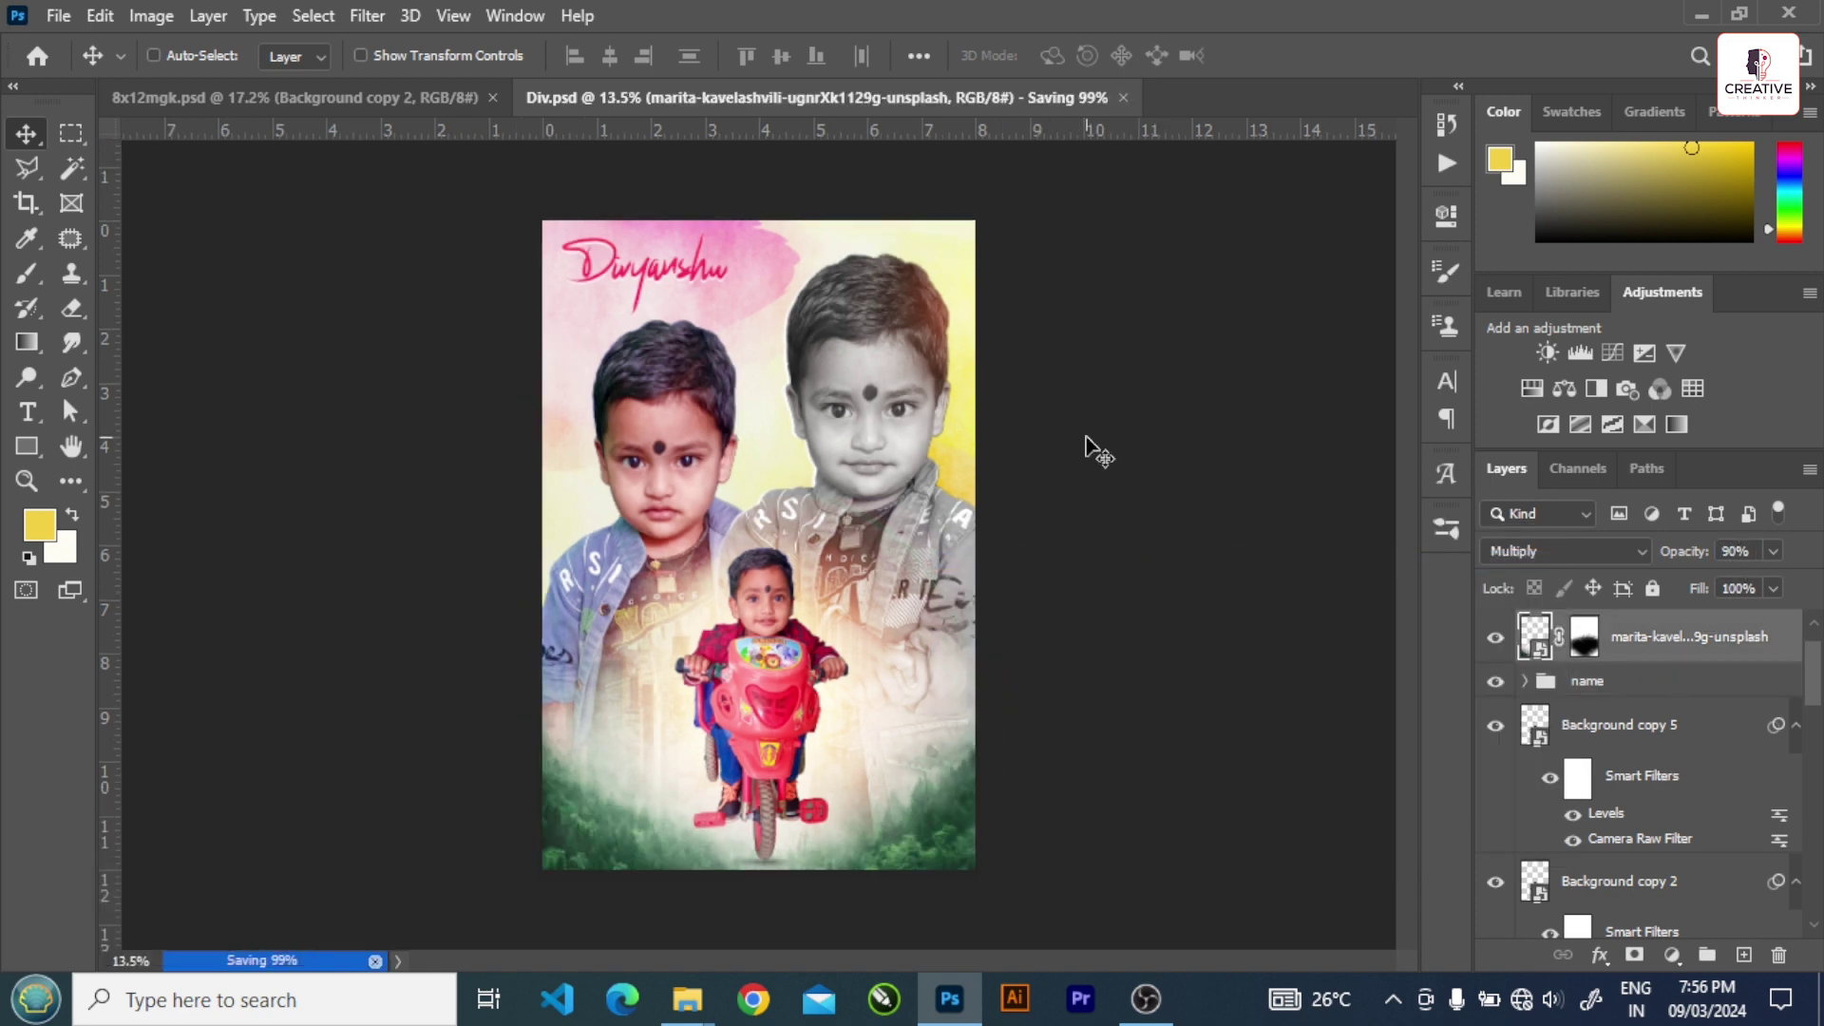